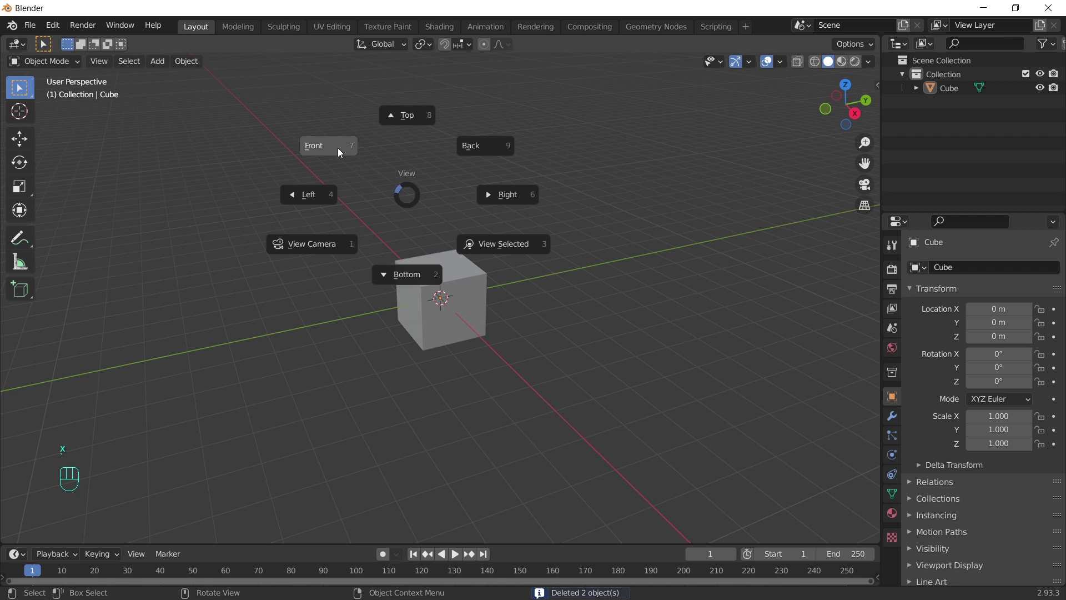
Step: From front view, move the cube's faces outward into a long slanted wedge-like block
click(468, 296)
key(Tab)
key(alt+z)
drag(514, 246, 453, 364)
key(g)
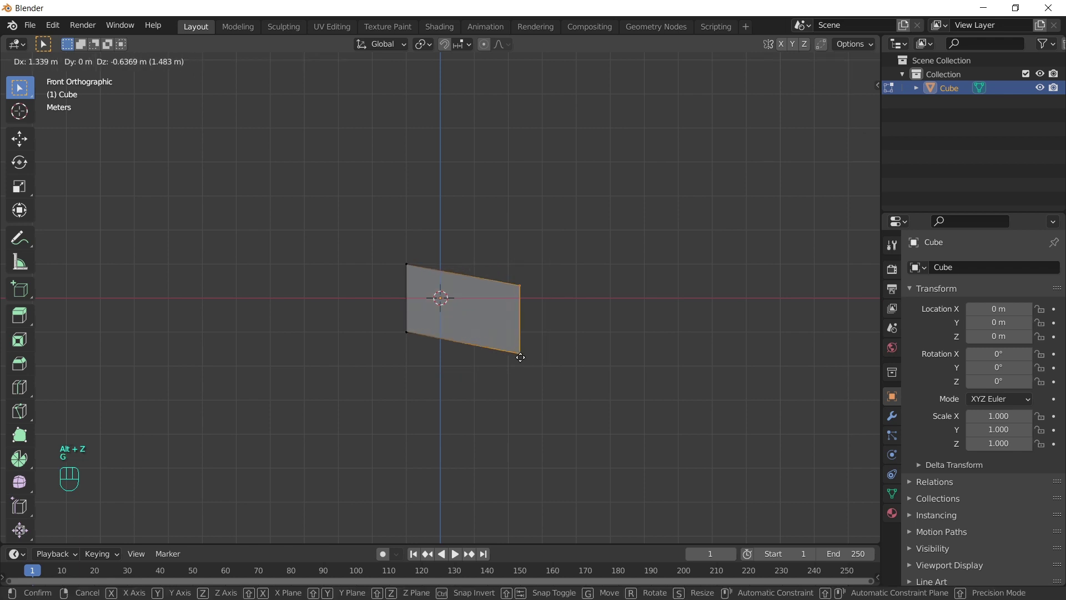
key(Tab)
drag(714, 340, 616, 361)
key(alt+z)
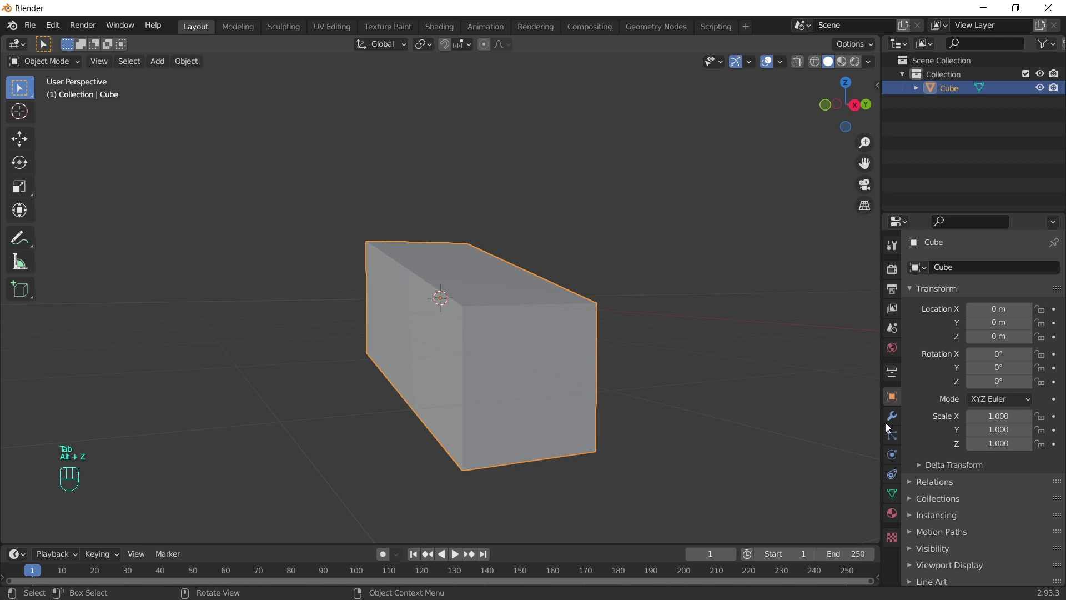
Step: Add a level-2 Subdivision Surface and a loop cut with 2 cuts to round the block into a capsule
drag(1000, 262, 799, 517)
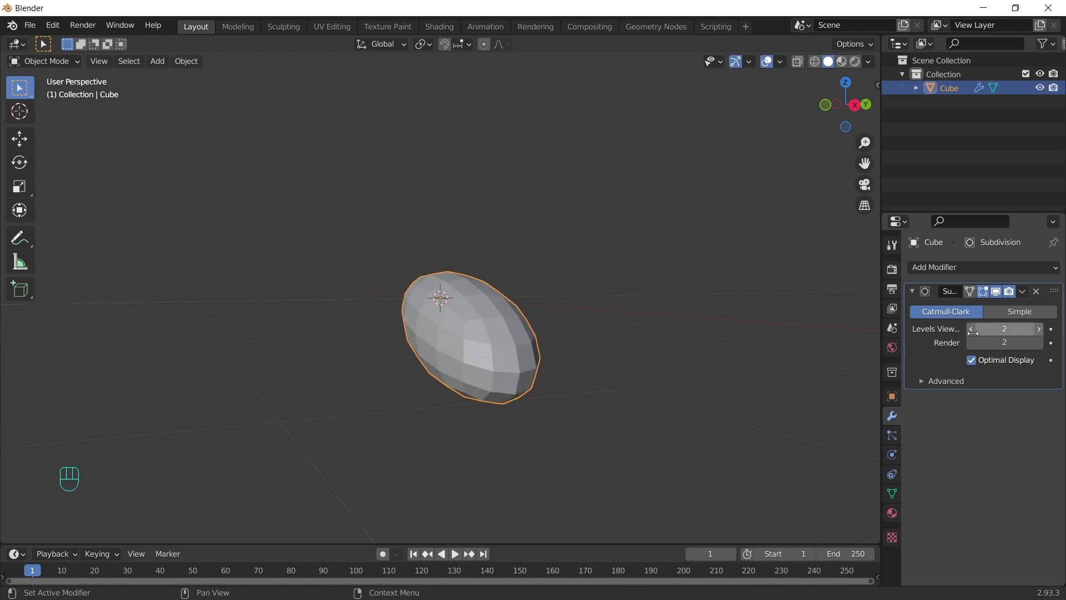
key(Tab)
key(ctrl+r)
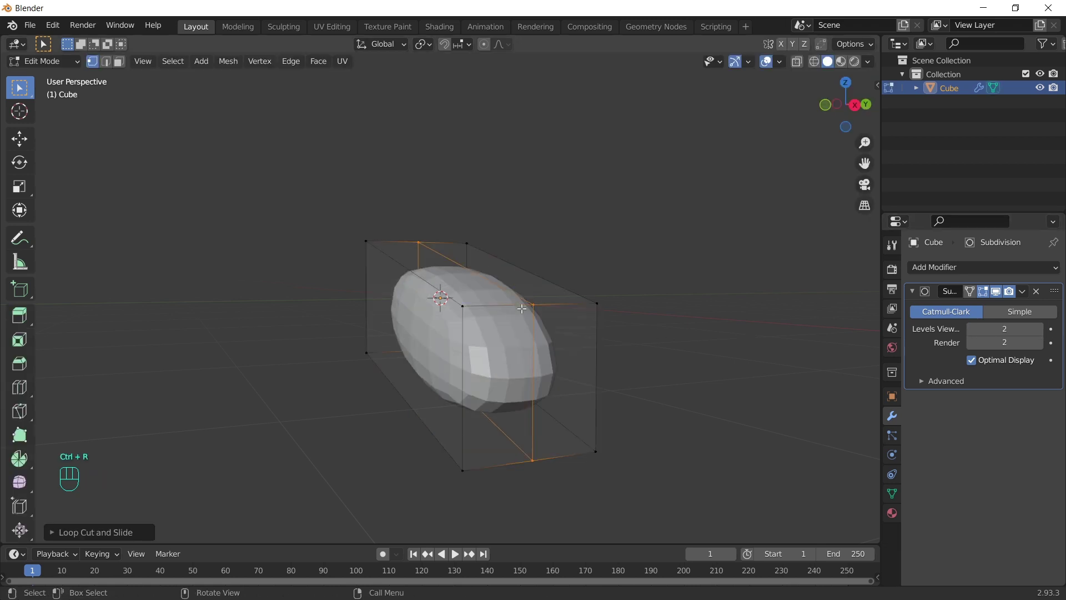
key(ctrl+r)
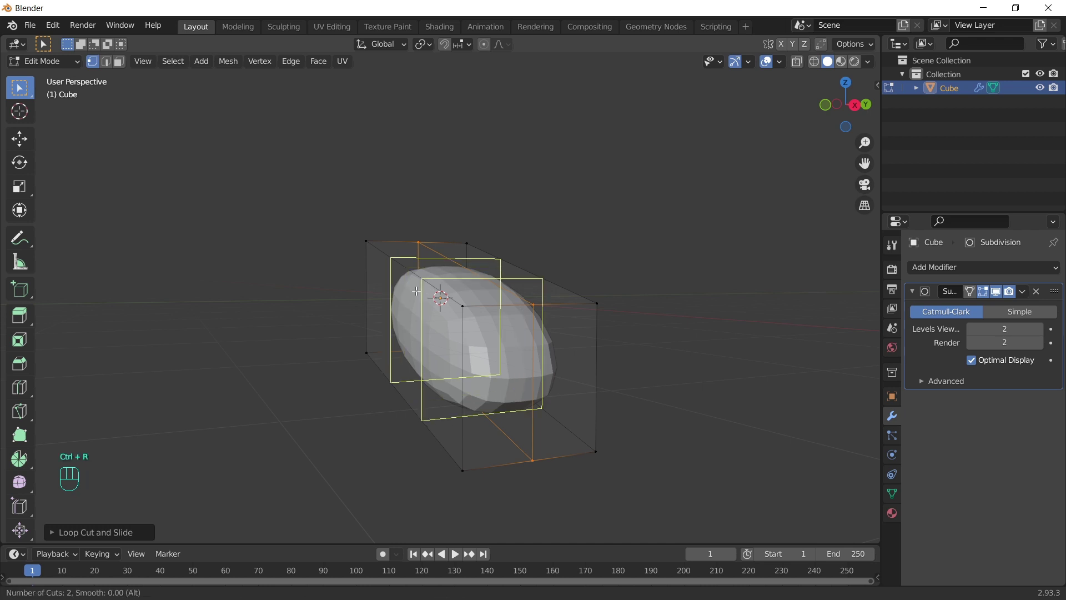
key(Tab)
drag(459, 274, 524, 320)
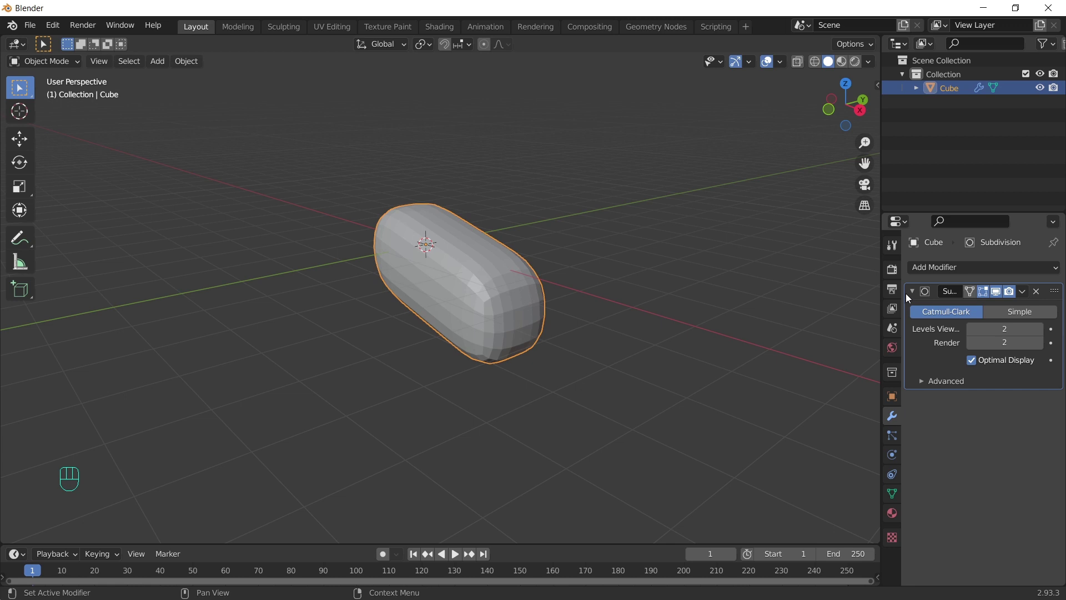
Step: Add a Voxel Remesh at 0.1 m, then a Decimate modifier set to Planar
drag(944, 267, 778, 464)
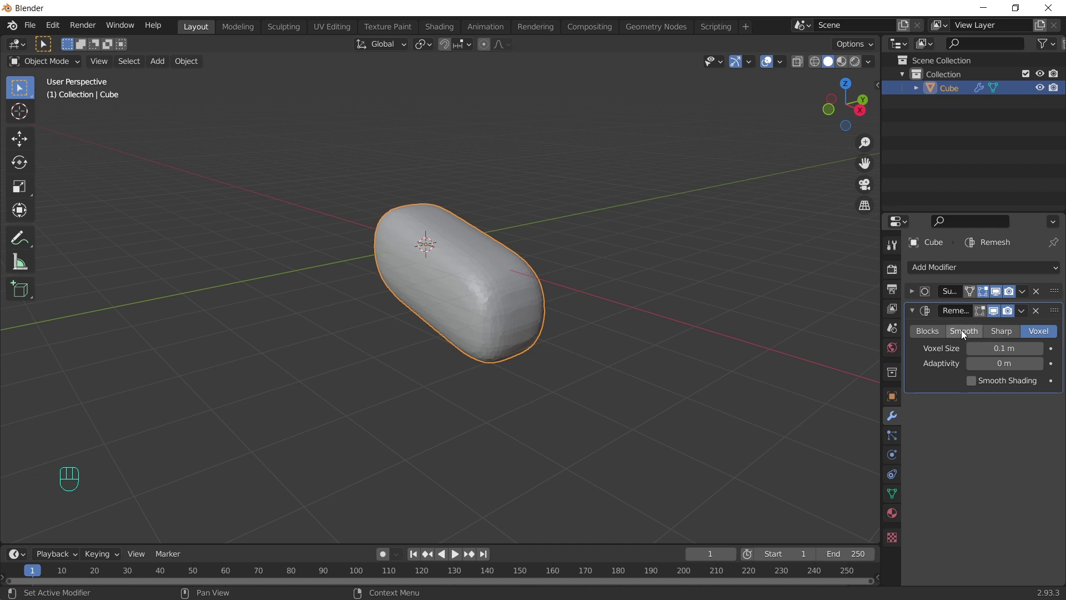
click(966, 336)
click(913, 315)
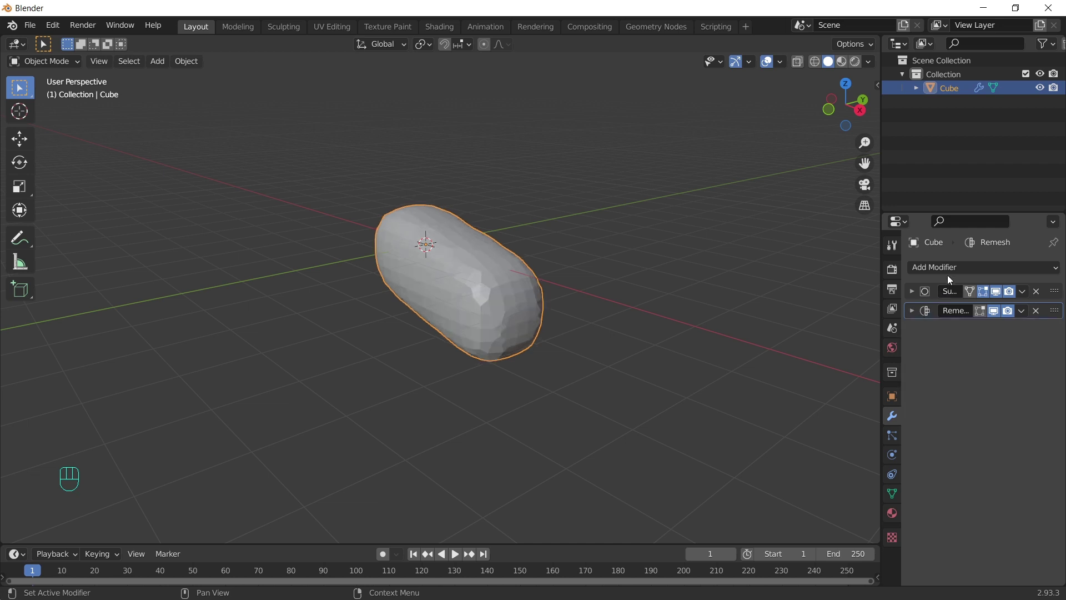
drag(957, 272, 777, 367)
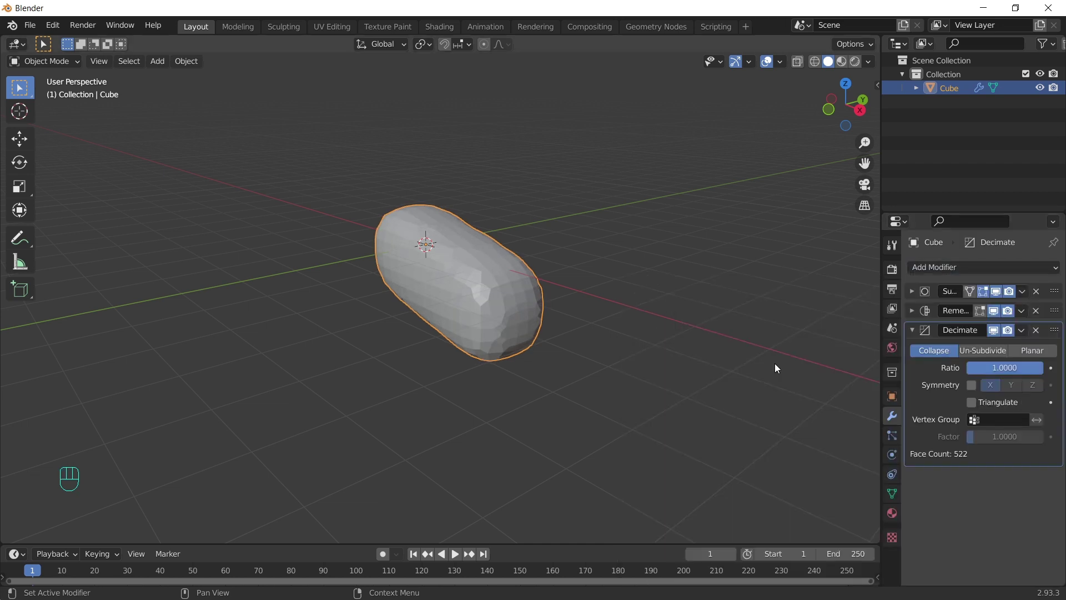
click(1053, 352)
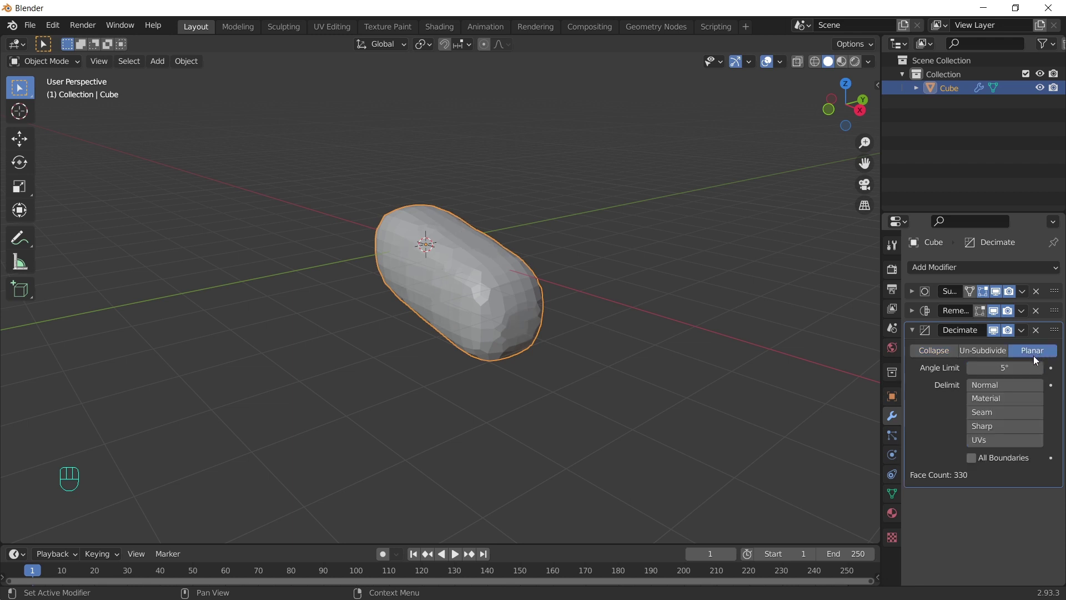
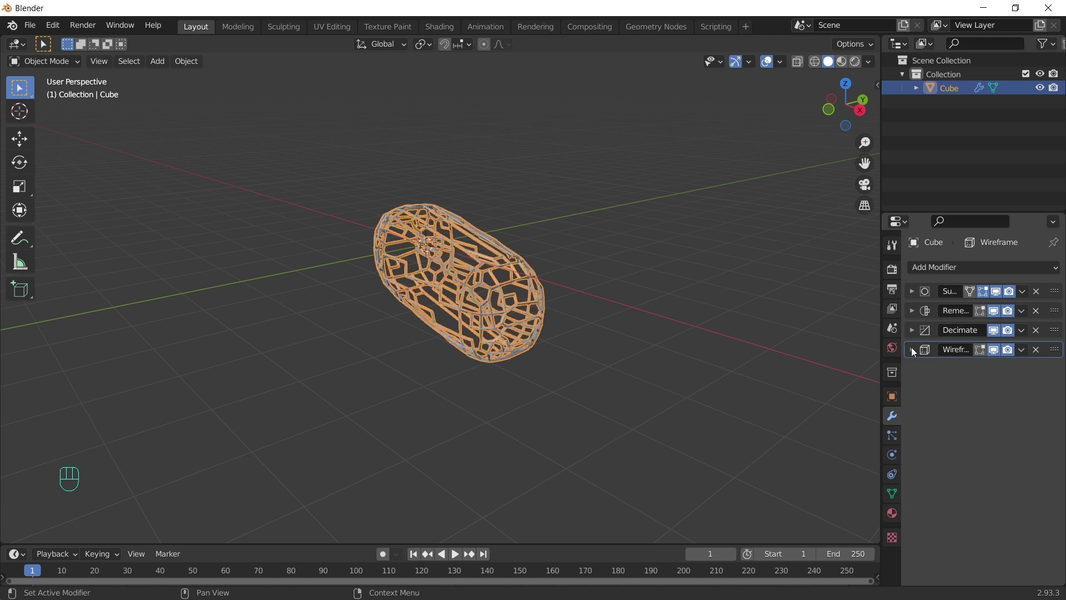
Step: Add a second Subdivision Surface at viewport and render level 3, then hide overlays to inspect the lattice
drag(982, 273, 830, 518)
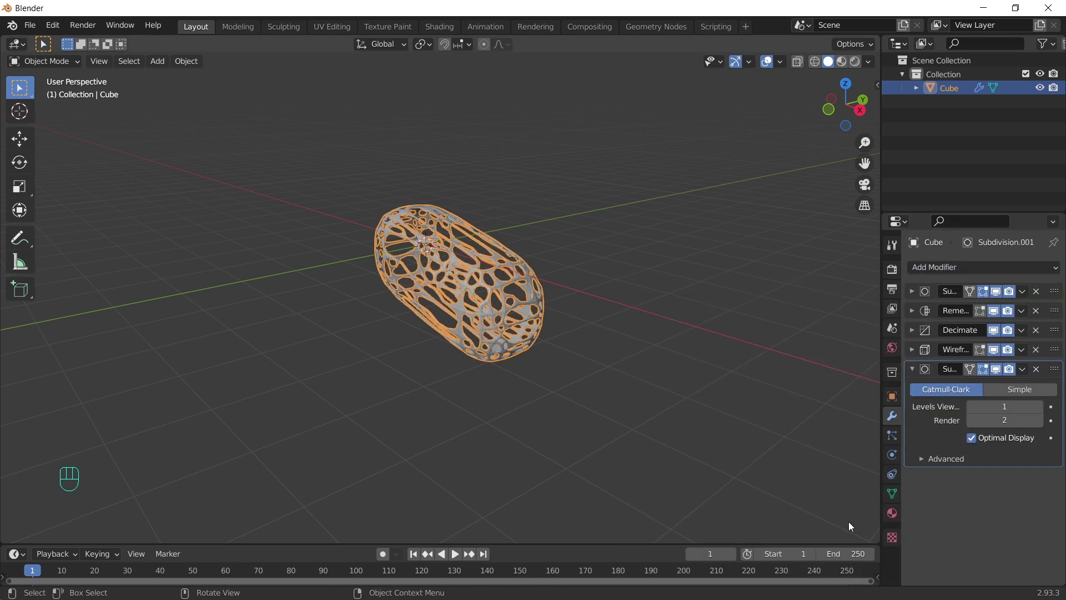
click(1042, 408)
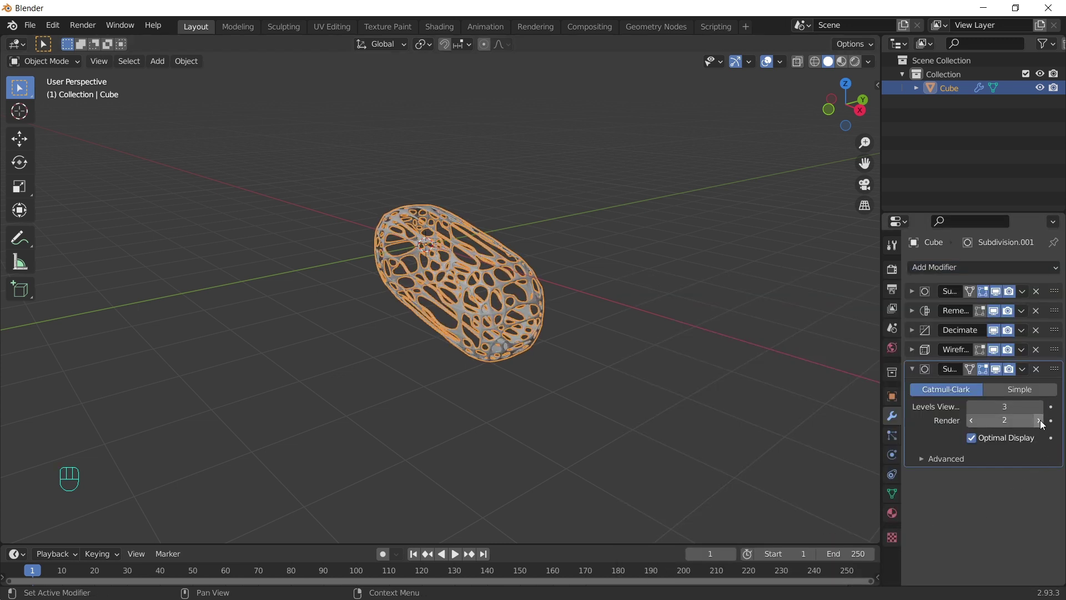
click(1045, 424)
drag(658, 314, 459, 330)
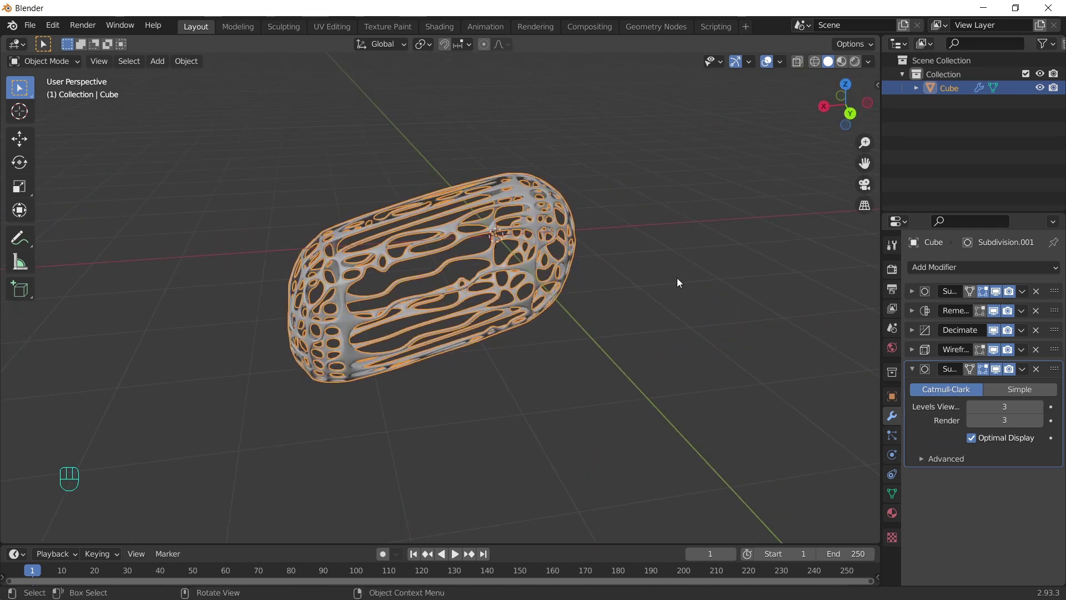
click(765, 66)
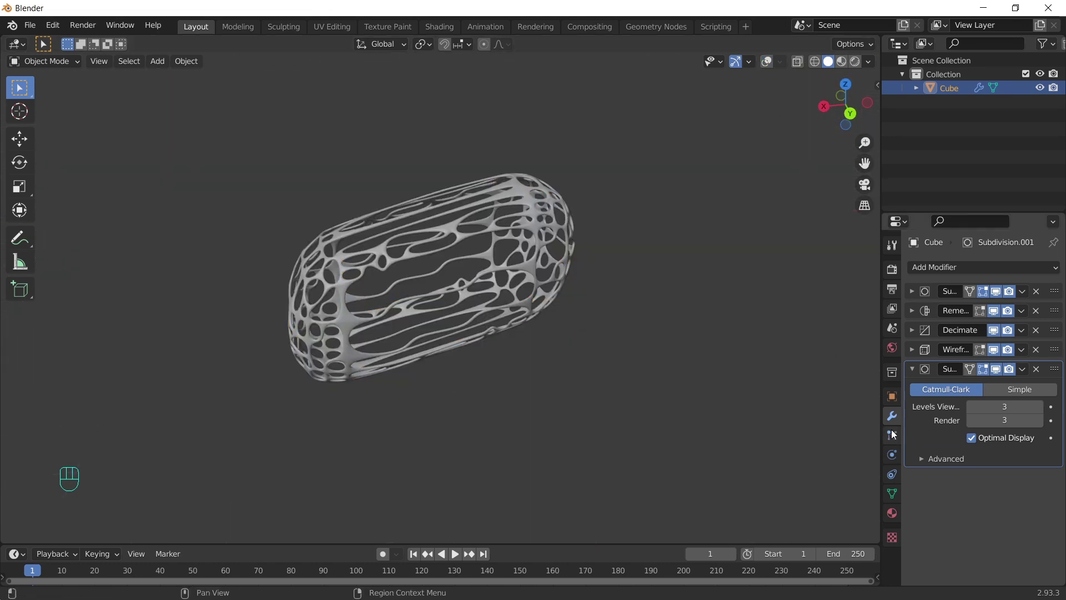
Step: Set the Decimate planar angle limit to 9° and enable All Boundaries
click(914, 331)
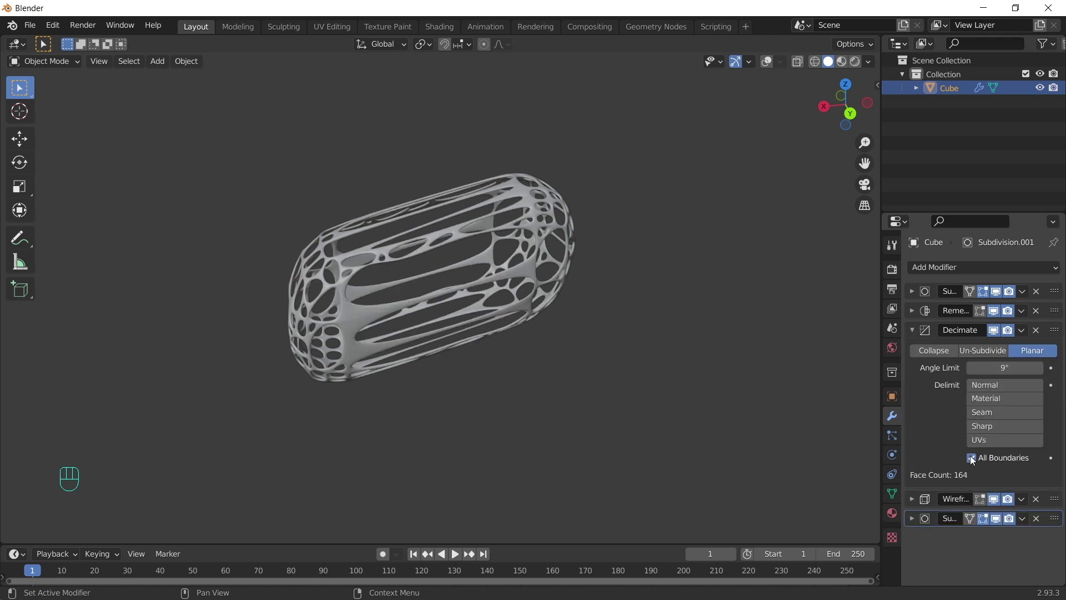
click(916, 335)
click(914, 313)
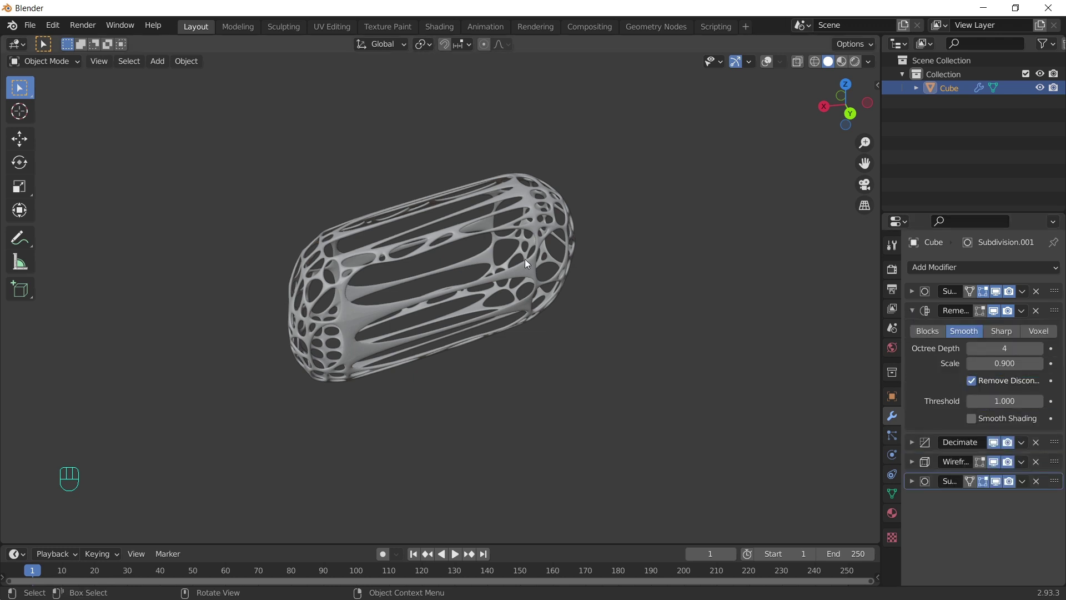
Step: Switch the Remesh to Smooth with octree depth 5 and scale 0.829, and restore the overlays
drag(256, 244, 313, 227)
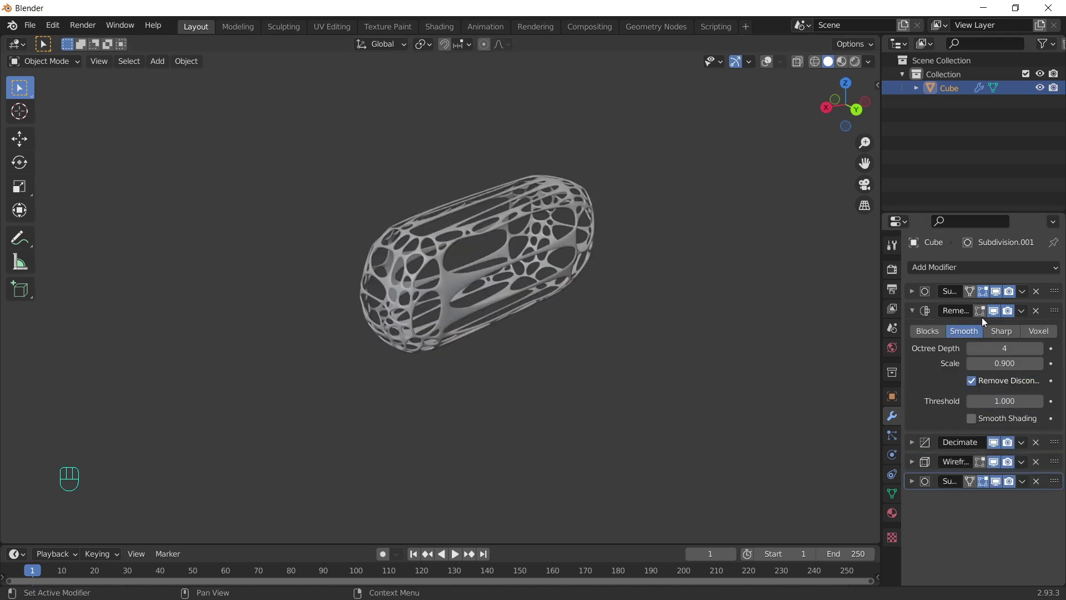
click(1045, 351)
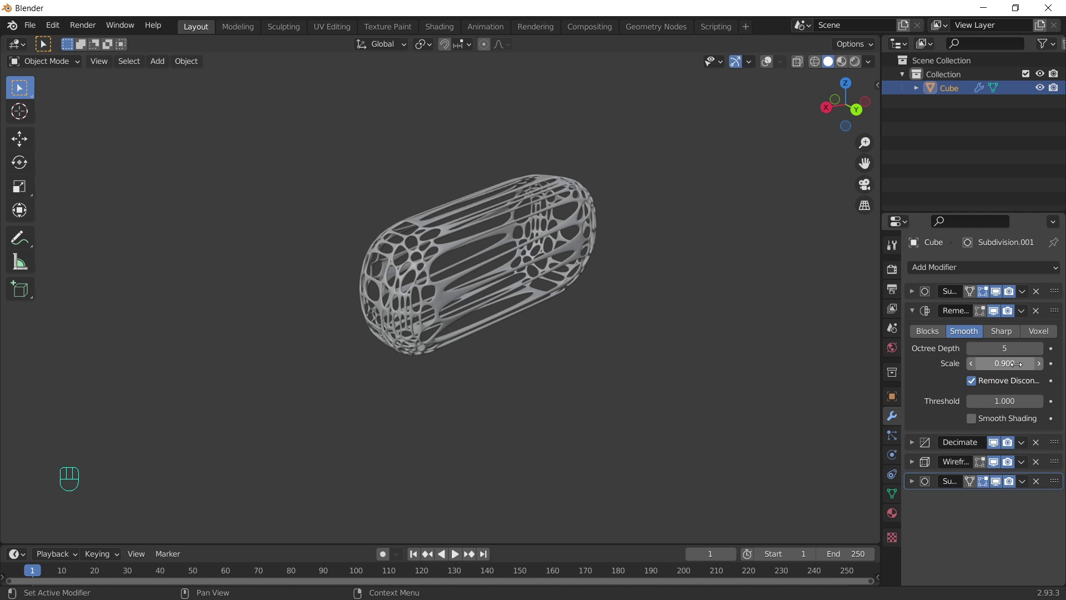
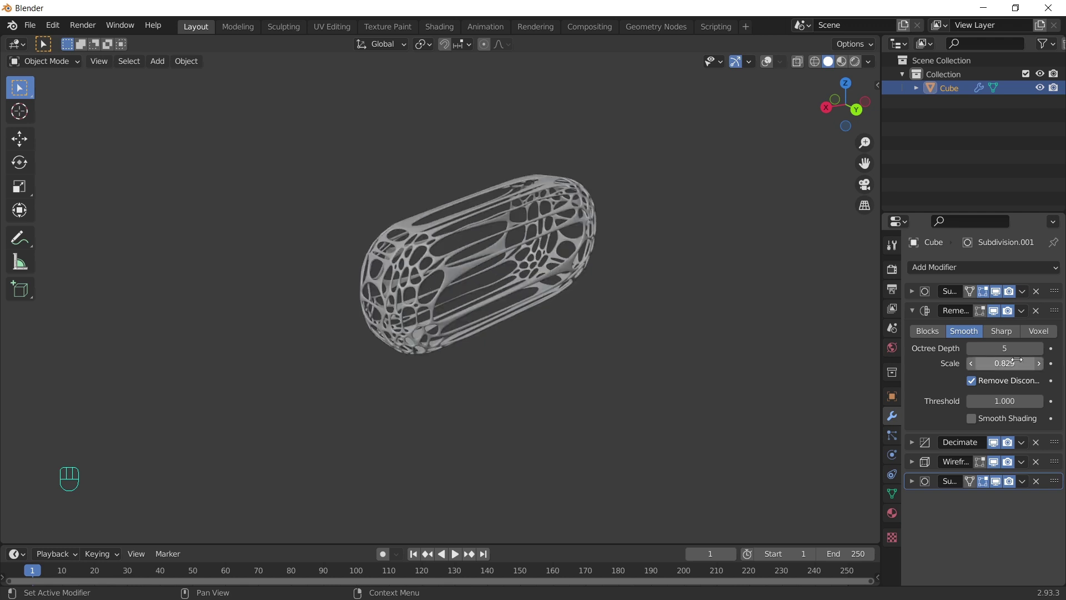
drag(690, 231, 716, 237)
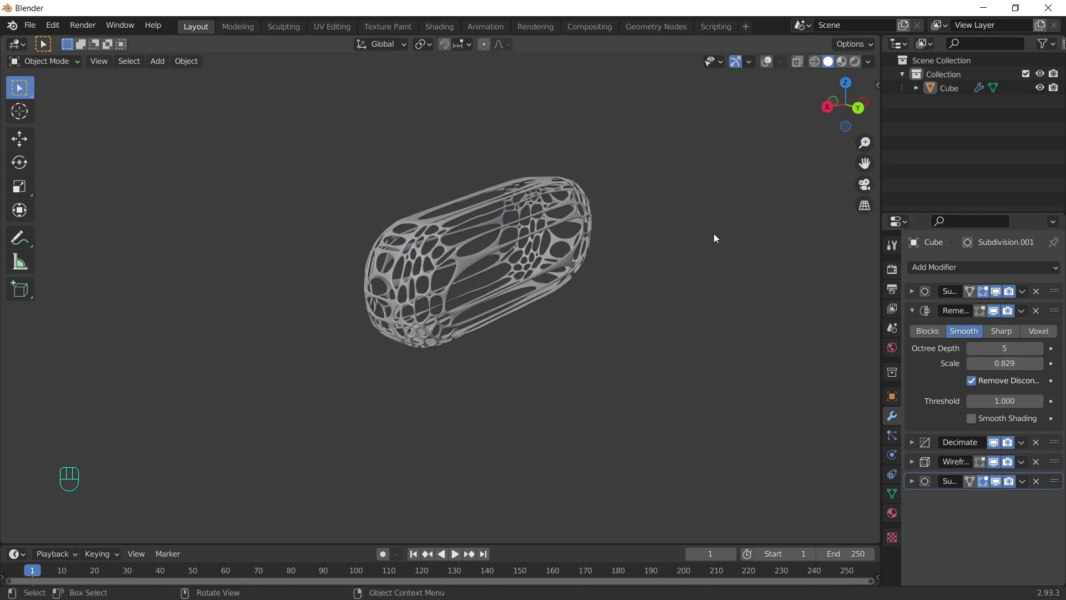
click(917, 314)
click(769, 67)
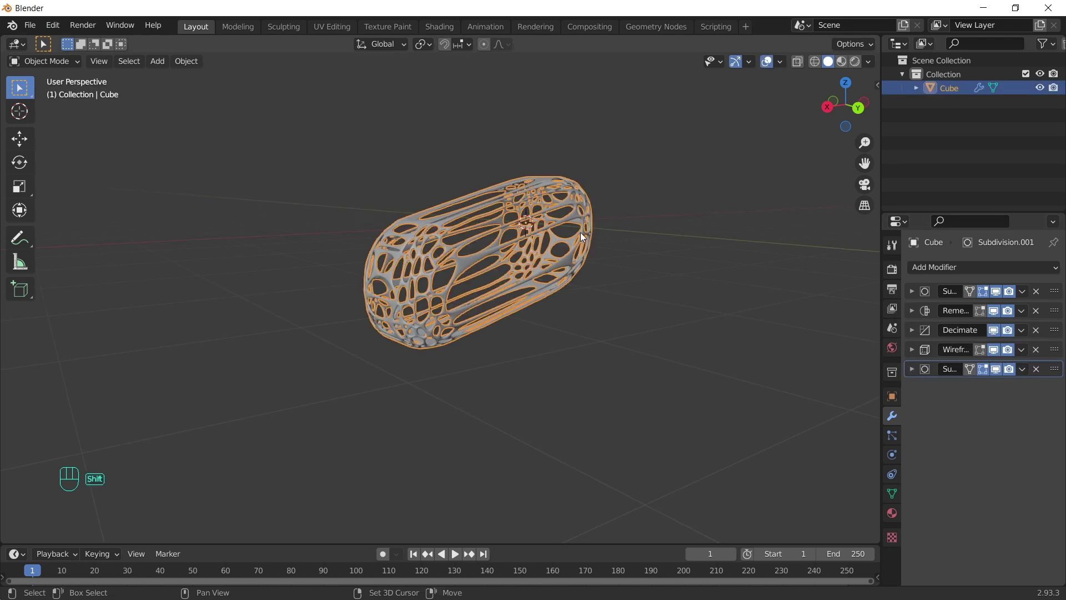
Step: Duplicate the head as Head_particles and replace its Wireframe modifier with a 0° Edge Split
key(shift+d)
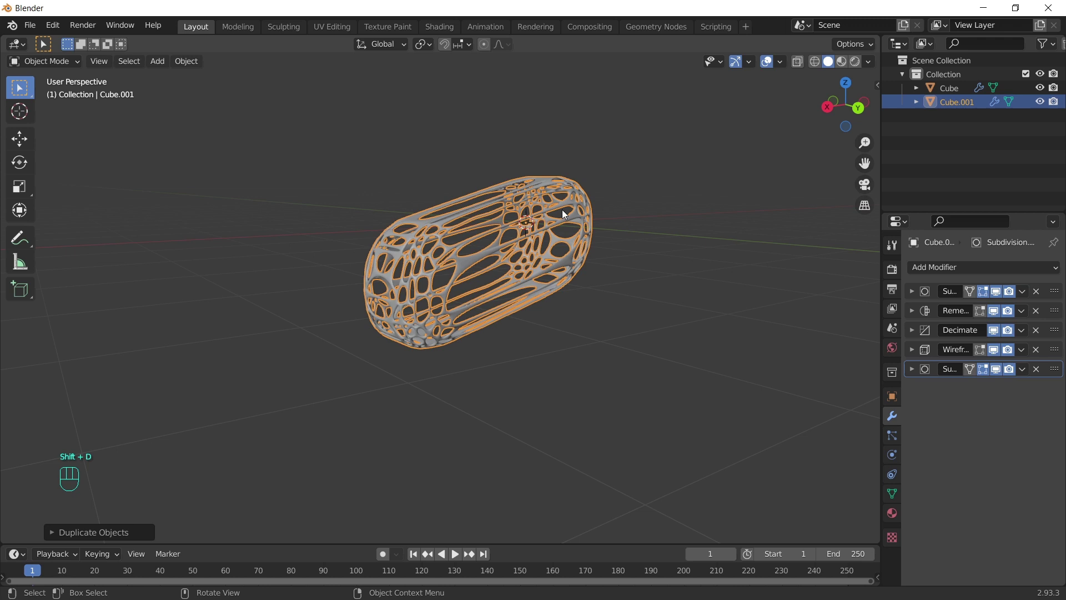
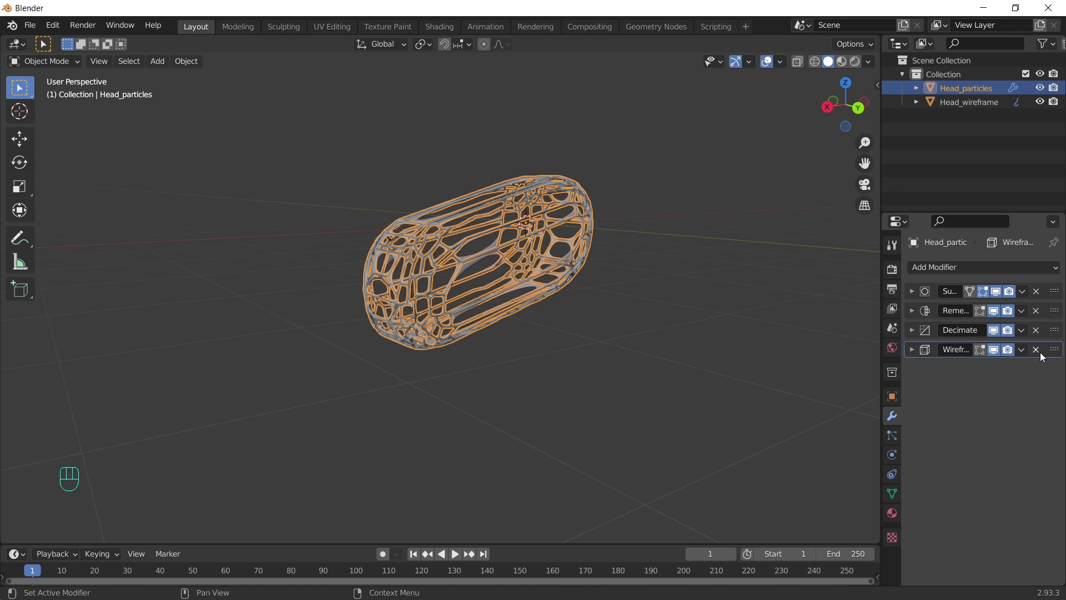
click(1036, 351)
drag(986, 268, 801, 383)
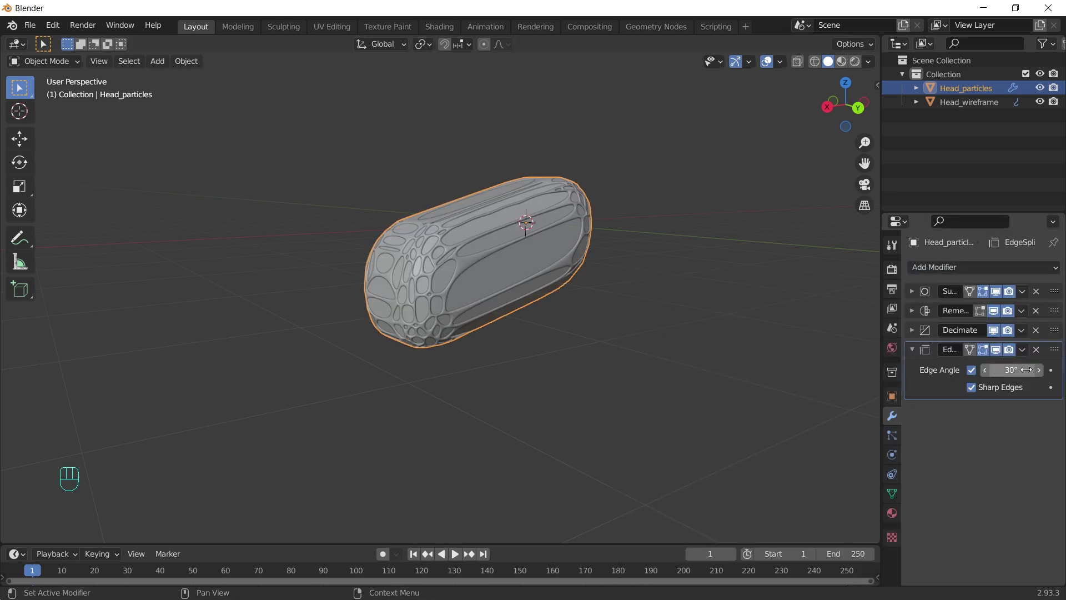
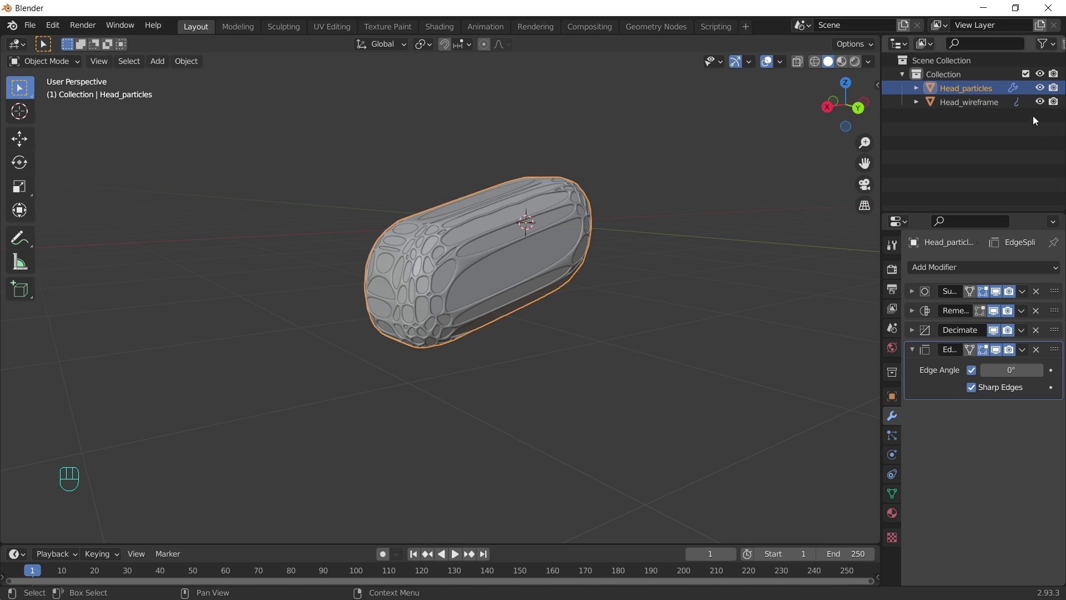
Step: Hide Head_wireframe and give Head_particles Smooth, Solidify and a level-3 Subdivision Surface
click(1043, 104)
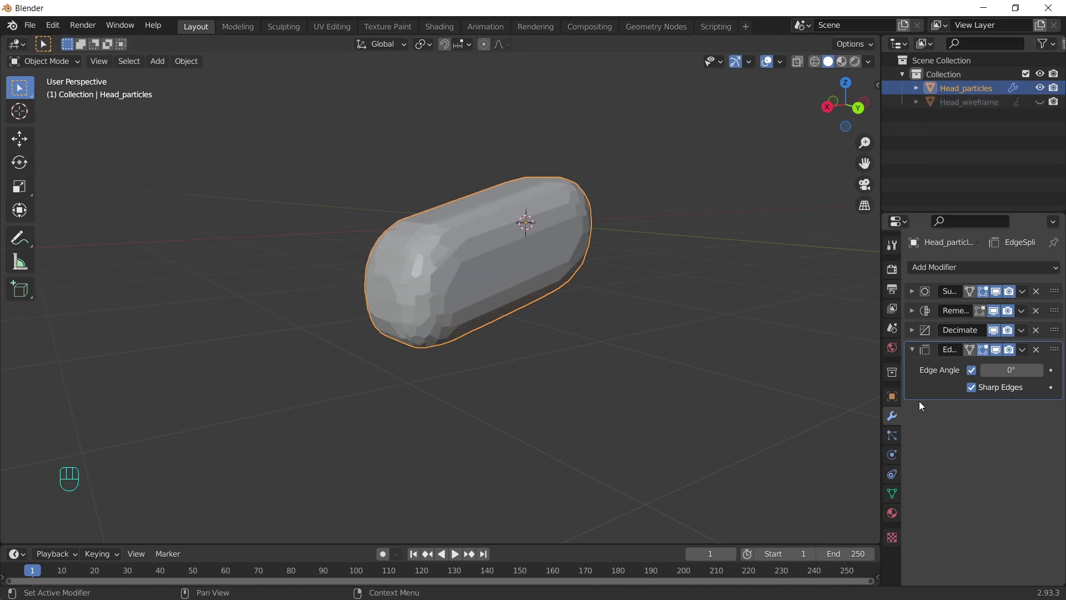
click(917, 345)
drag(946, 264, 915, 462)
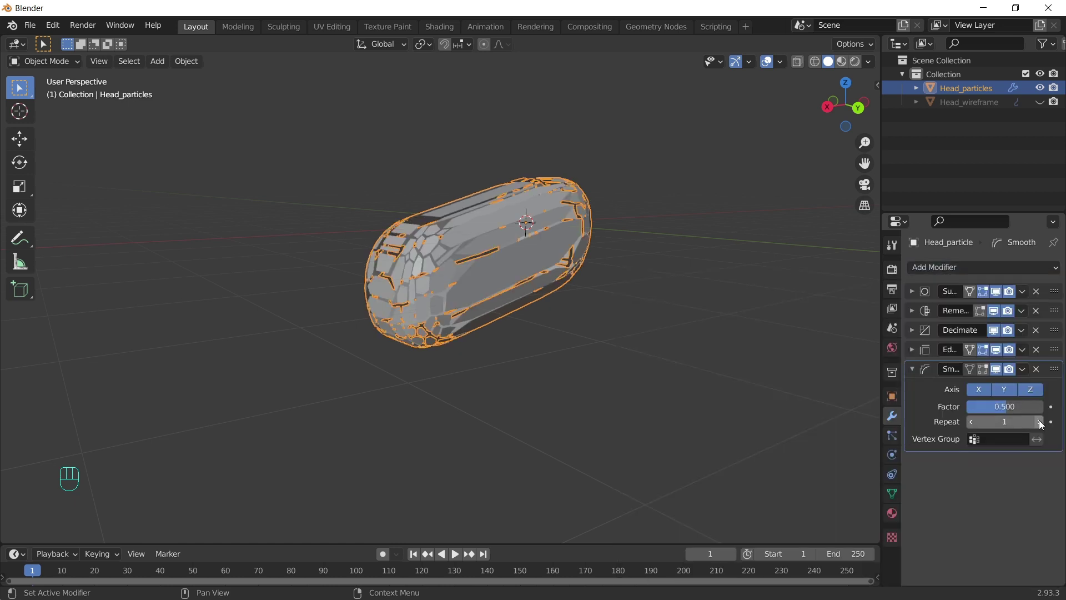
double_click(1043, 424)
key(ctrl+z)
key(ctrl+z)
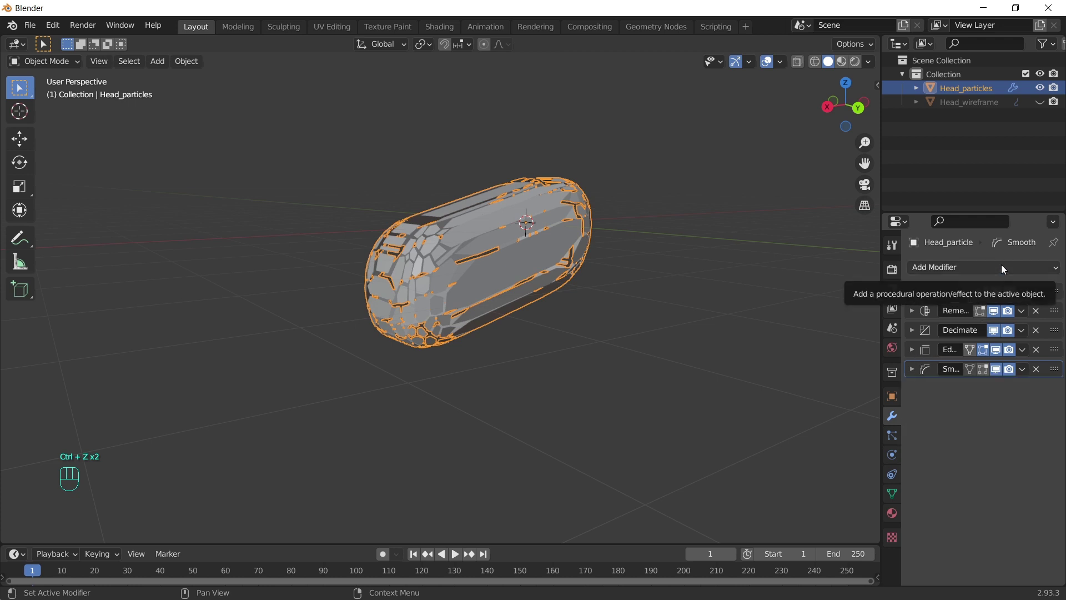
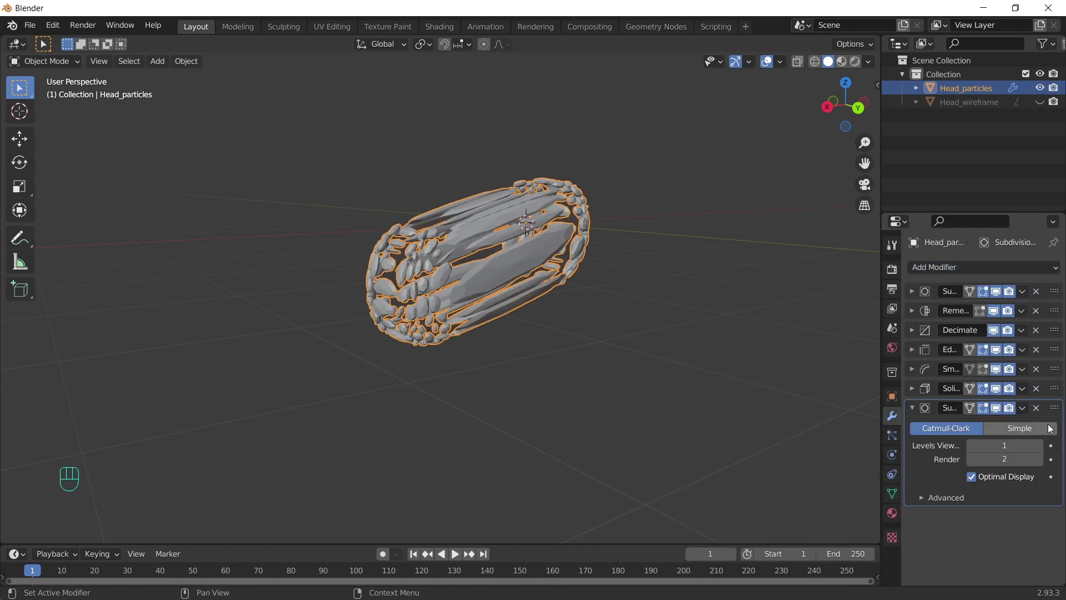
click(1043, 450)
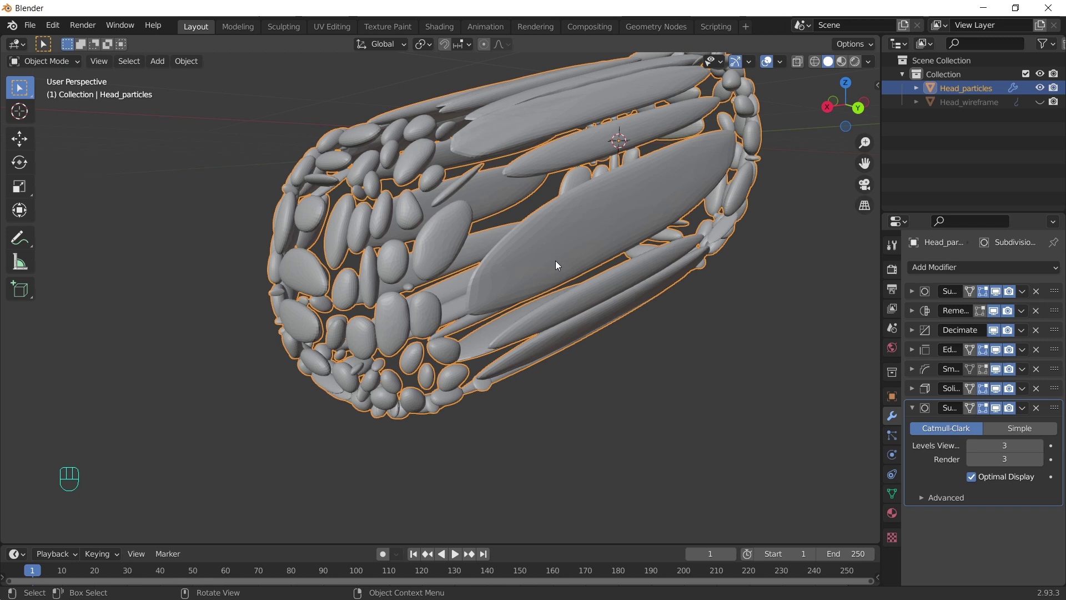
Step: Enable Smooth Shading in the Remesh of Head_particles
right_click(620, 237)
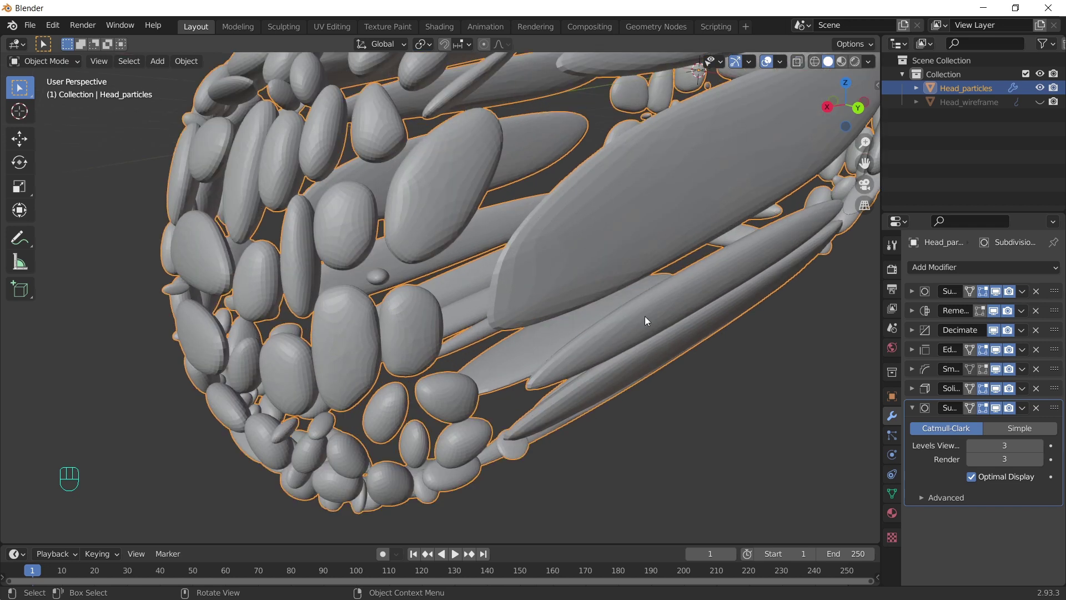
click(914, 310)
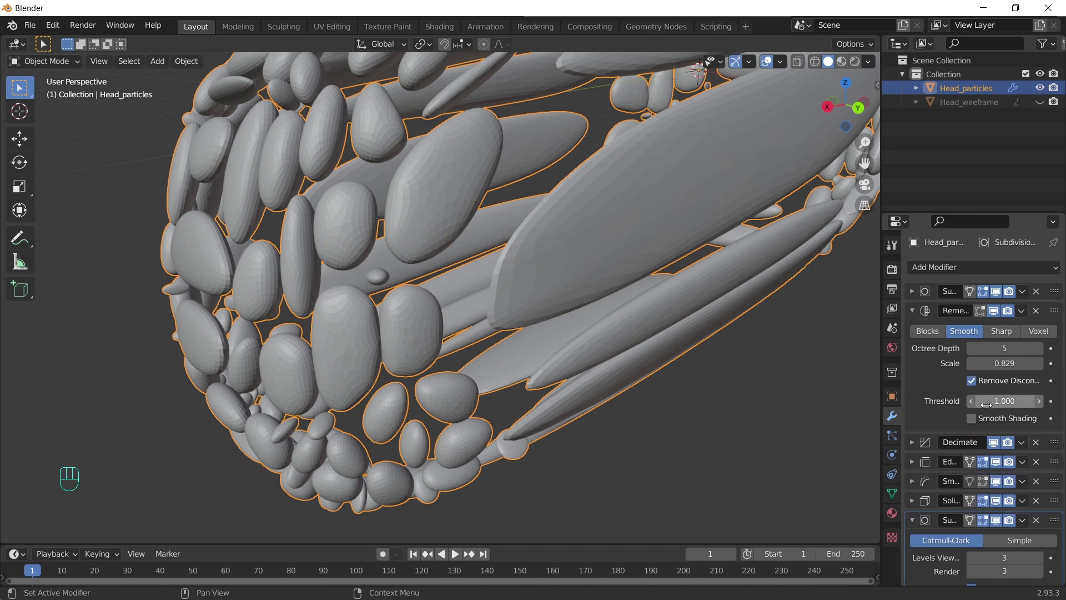
click(976, 423)
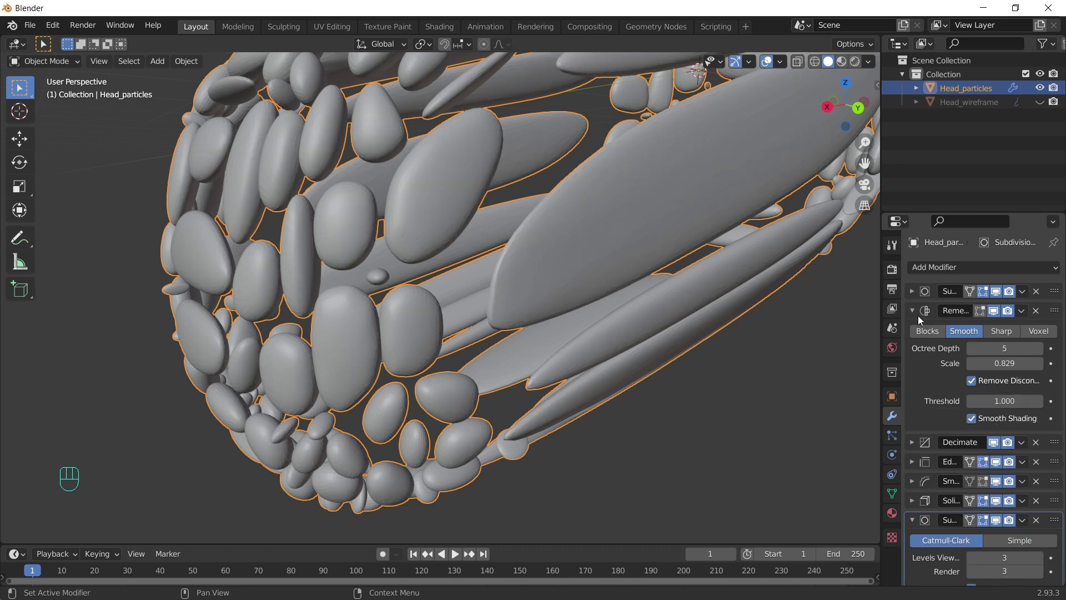
Step: Unhide Head_wireframe and enable Smooth Shading in its Remesh too
key(alt+h)
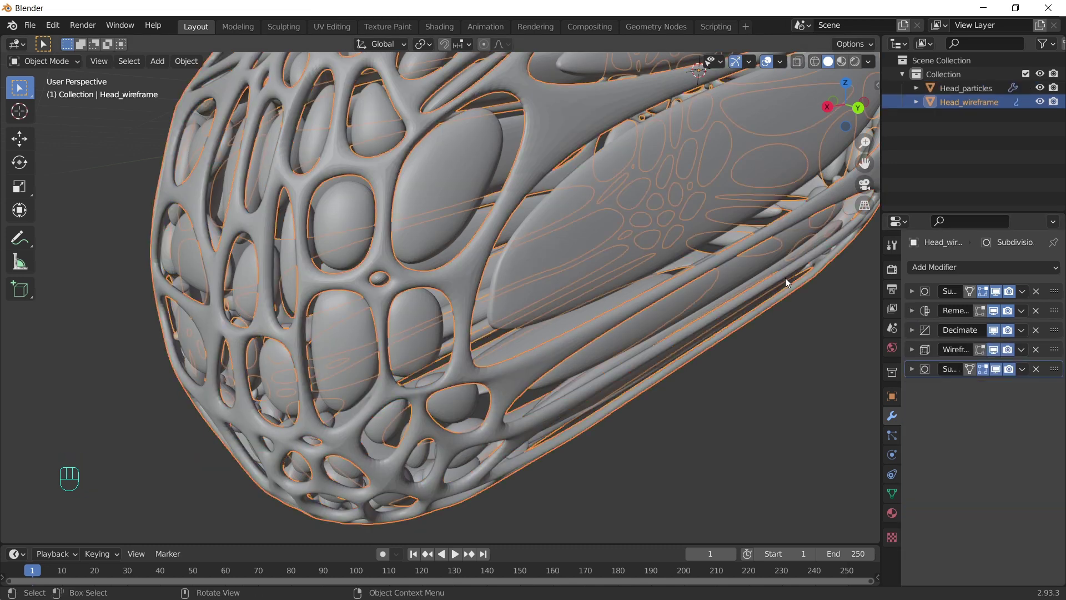
click(916, 320)
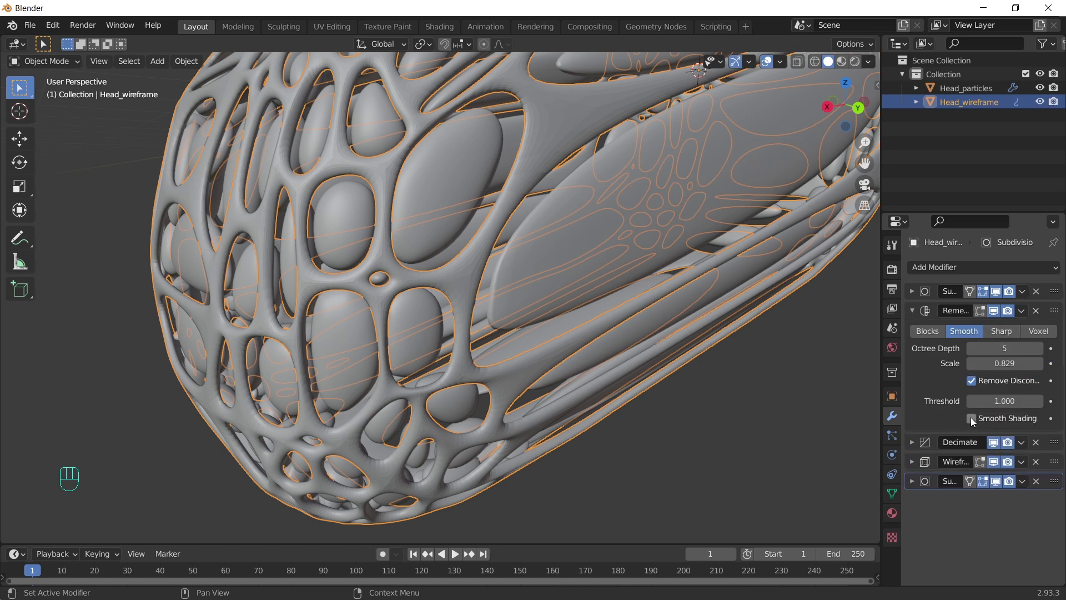
click(764, 422)
middle_click(711, 365)
middle_click(542, 295)
drag(531, 293, 586, 265)
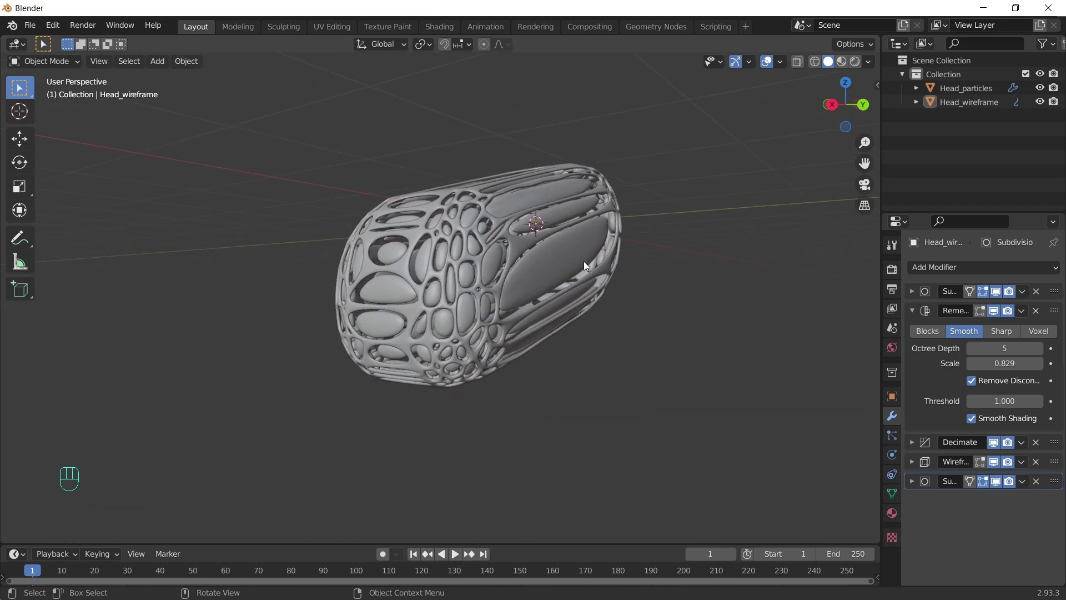
Step: Set Head_particles' Solidify thickness to 0.221 m and adjust its offset
click(554, 261)
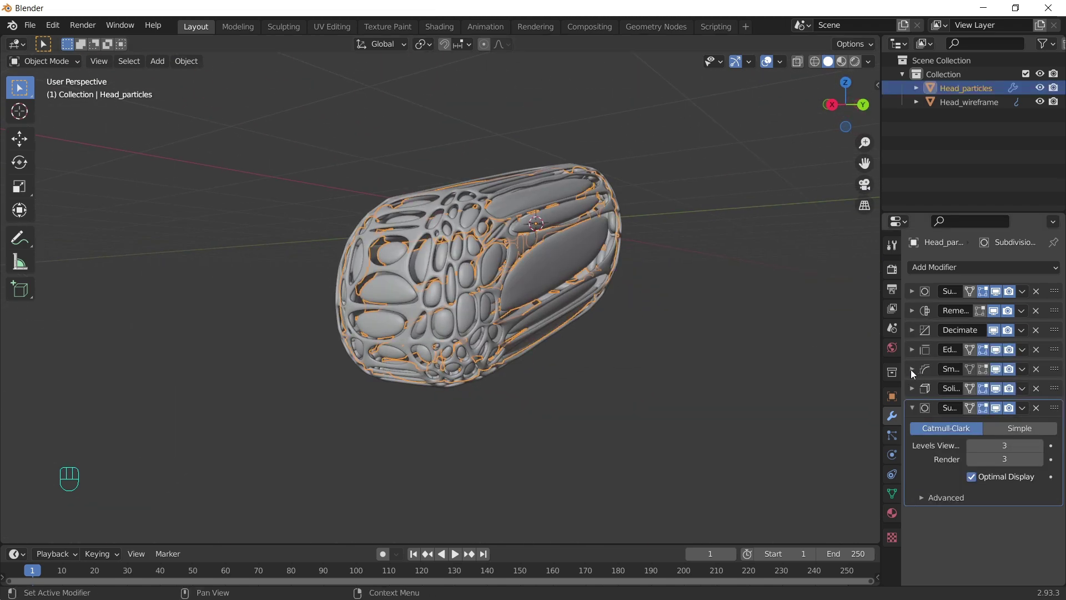
click(915, 393)
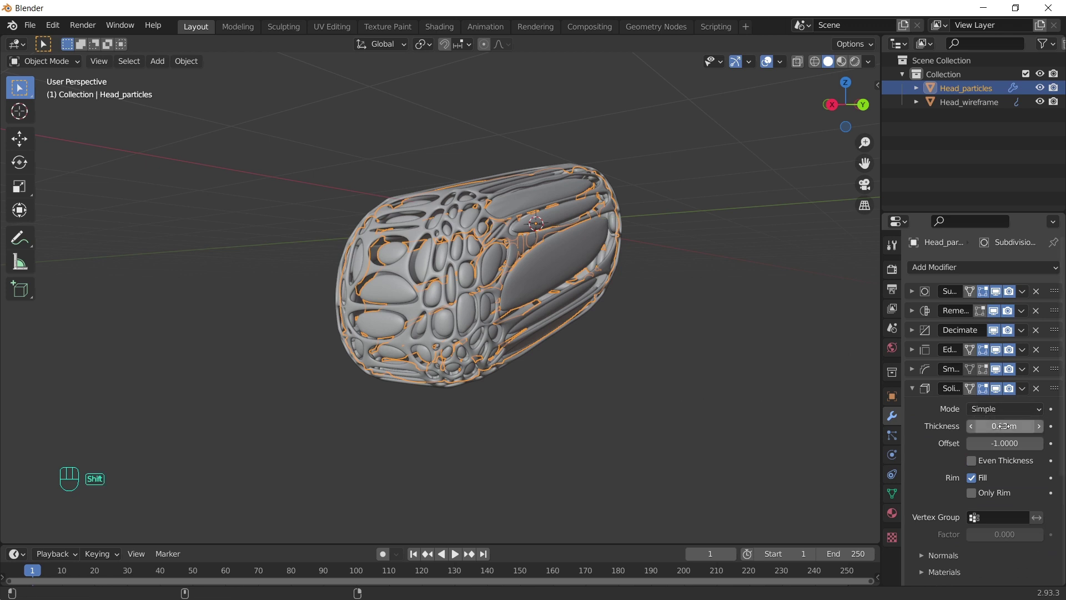
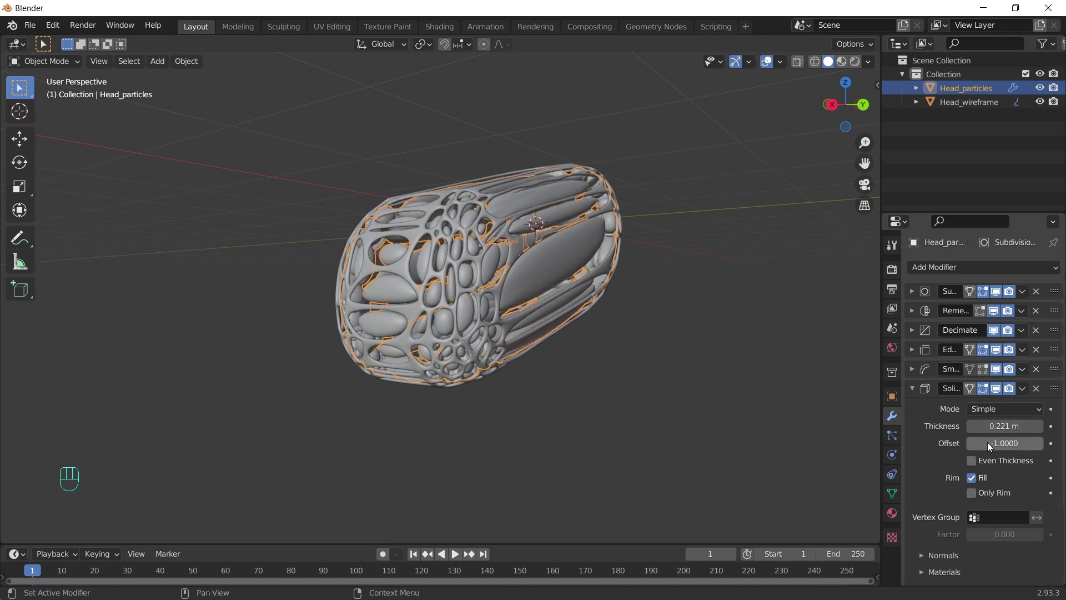
drag(1018, 440, 1004, 447)
click(911, 388)
click(917, 368)
Step: Lower the Remesh scale to 0.622 and view the head from the front
drag(691, 272, 622, 329)
drag(507, 302, 386, 249)
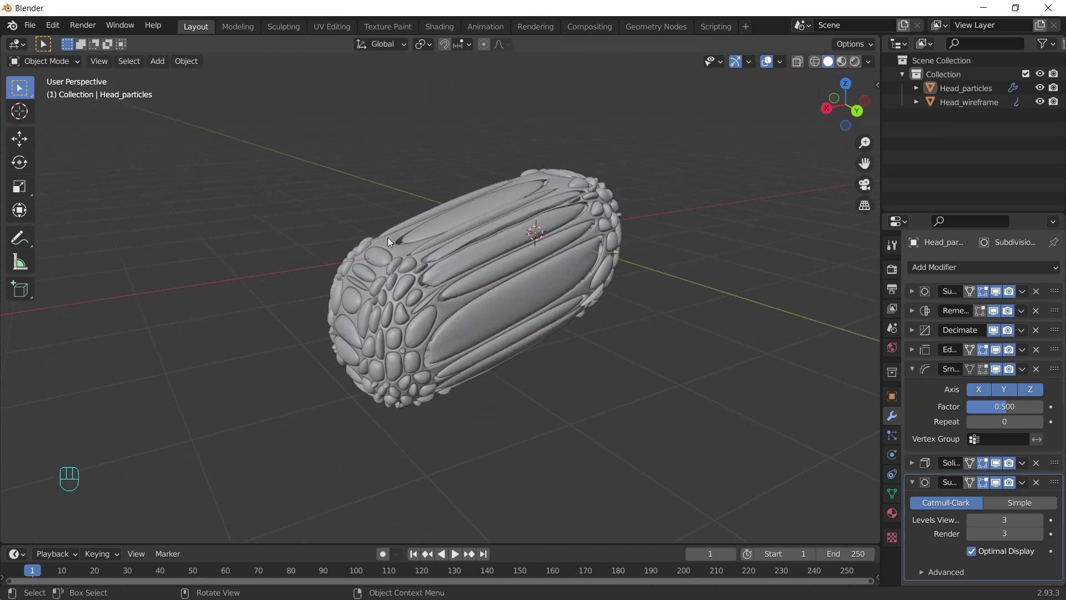
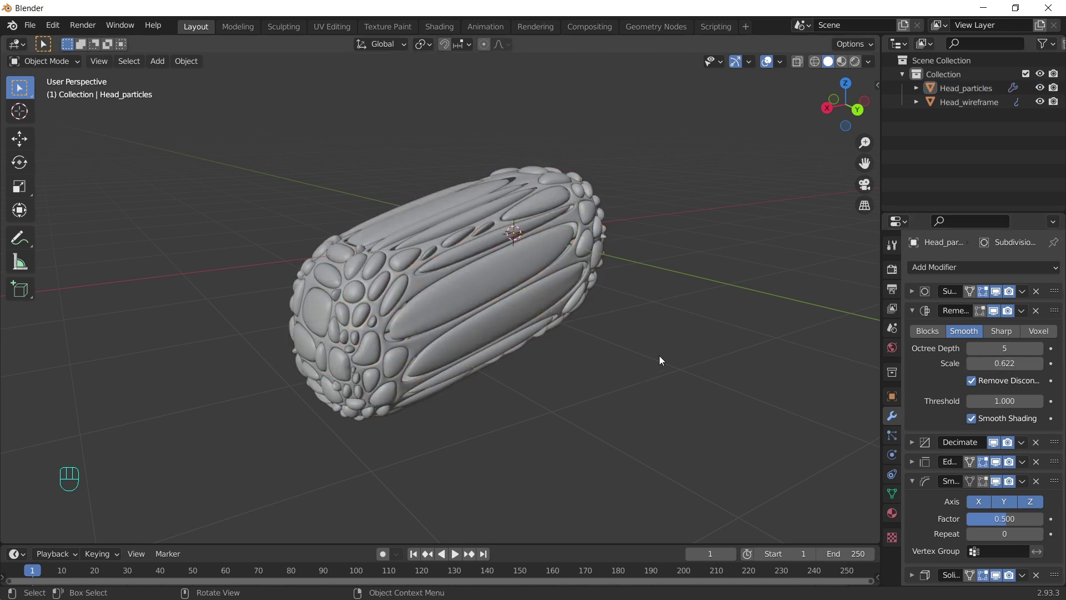
drag(602, 320, 581, 314)
drag(535, 321, 570, 338)
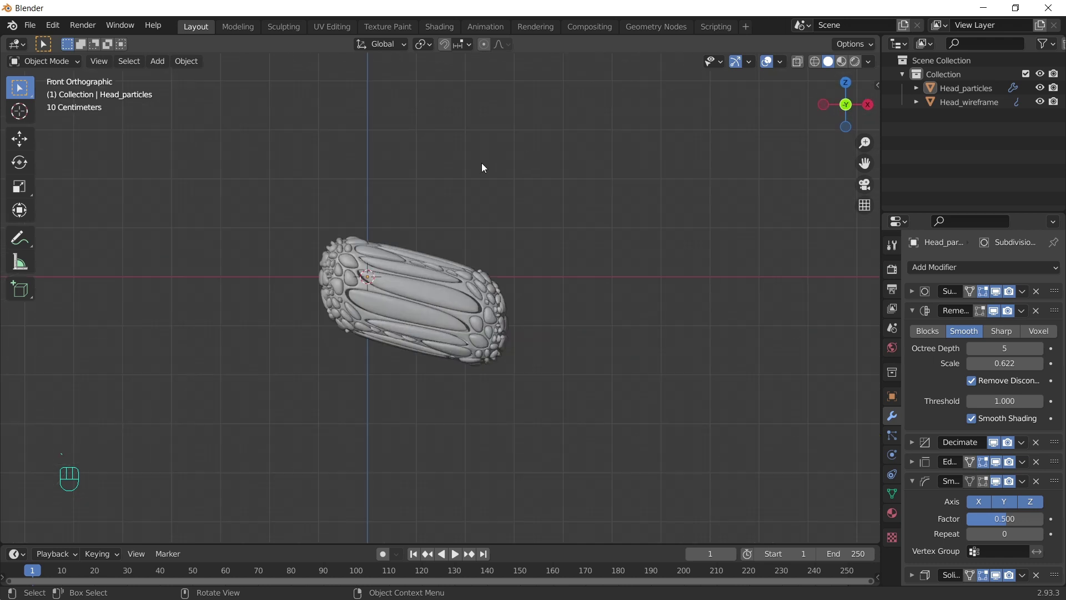
Step: Add a cone, scale it down and place it above the right end of the head
key(shift+a)
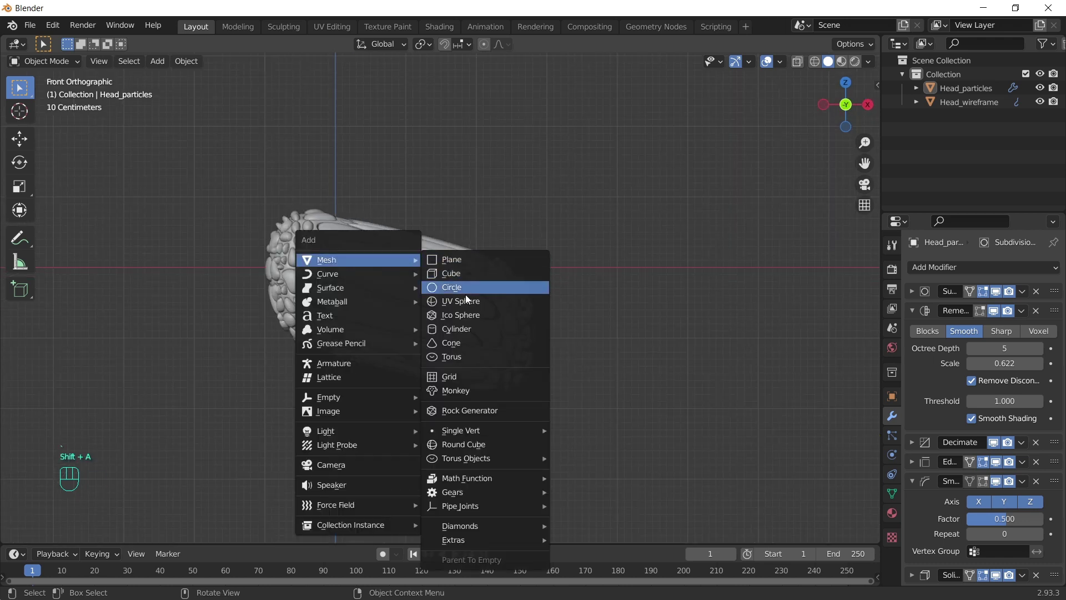
key(g)
key(s)
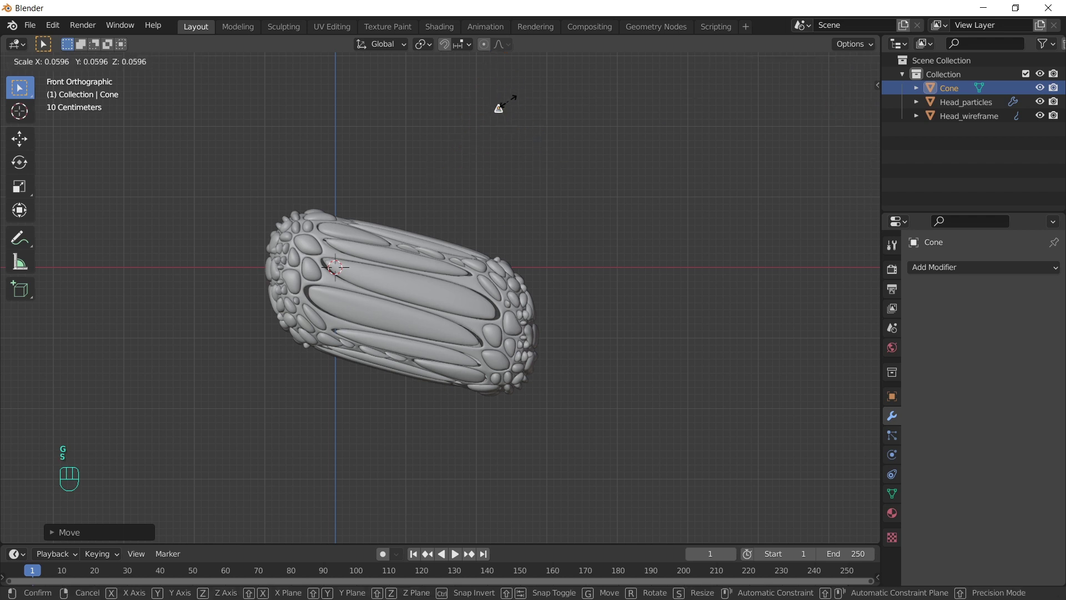
key(g)
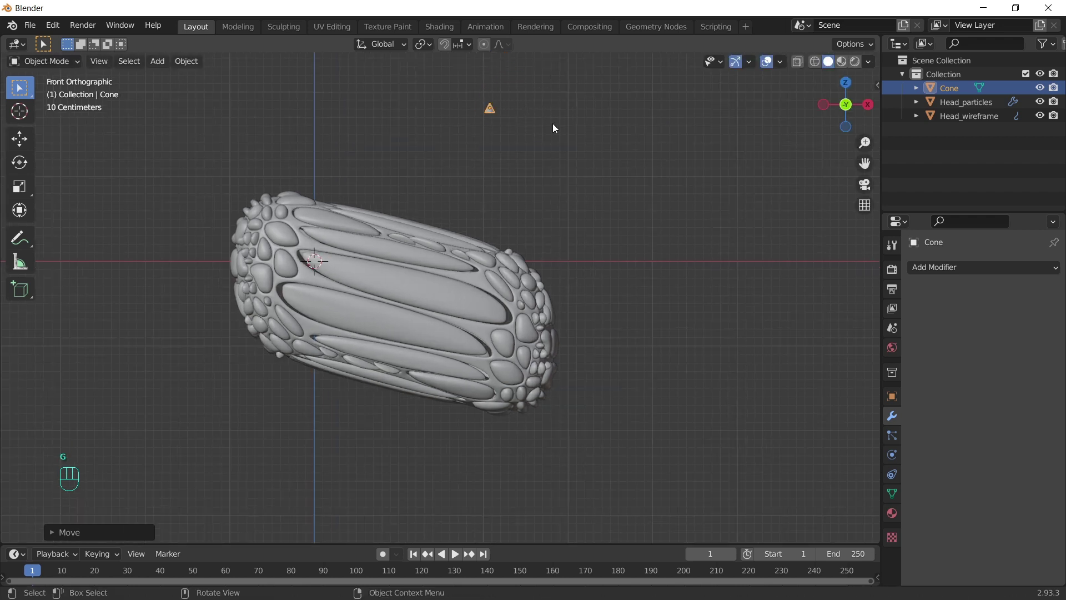
key(r)
Step: Extrude and scale the cone's base loops downward into the first curved horn sections
key(Tab)
drag(546, 122, 536, 186)
key(alt+z)
drag(571, 198, 459, 106)
key(e)
key(s)
key(r)
key(e)
Step: Extend the horn down into the head and bend its base with proportional falloff
key(s)
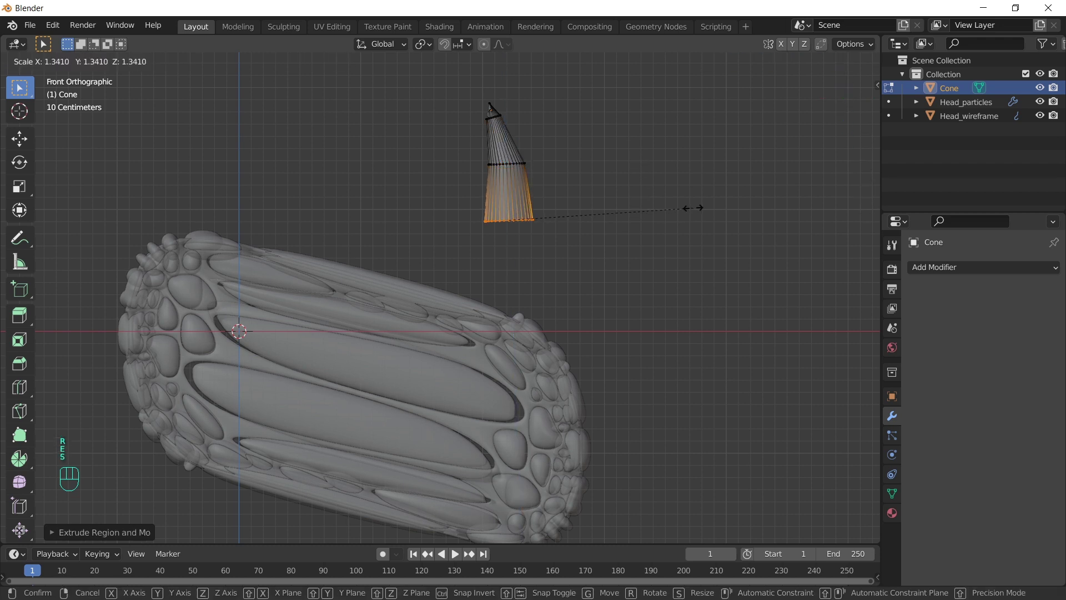
key(r)
key(e)
key(r)
key(s)
key(e)
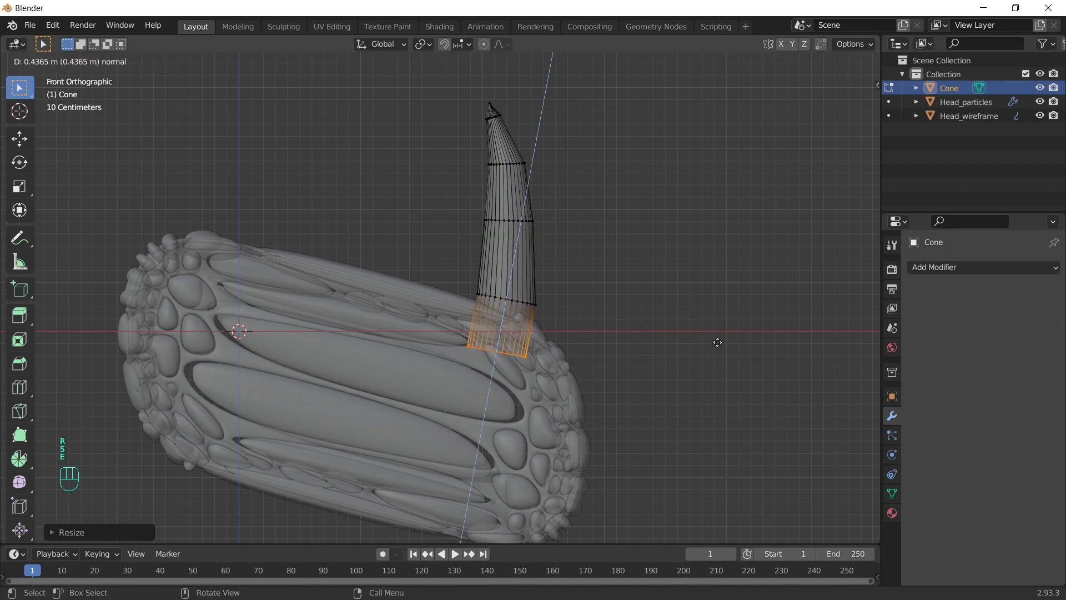
Step: Smooth the horn with a Subdivision Surface modifier at render level 3
key(r)
key(s)
key(Tab)
drag(976, 270, 788, 523)
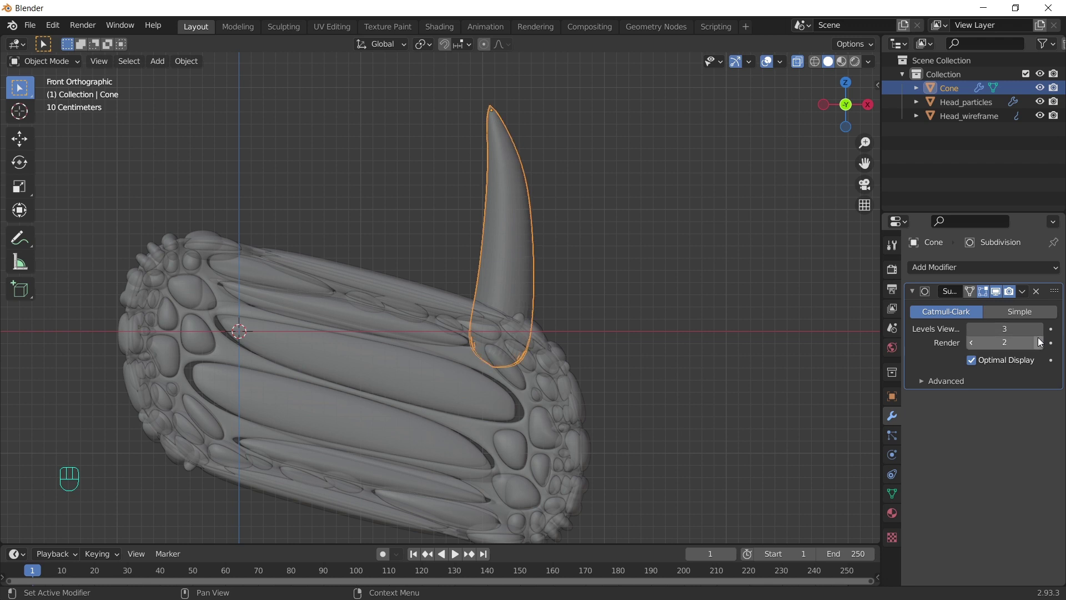
Step: Lower a horn section slightly and widen the horn's base loops in Edit Mode
key(Tab)
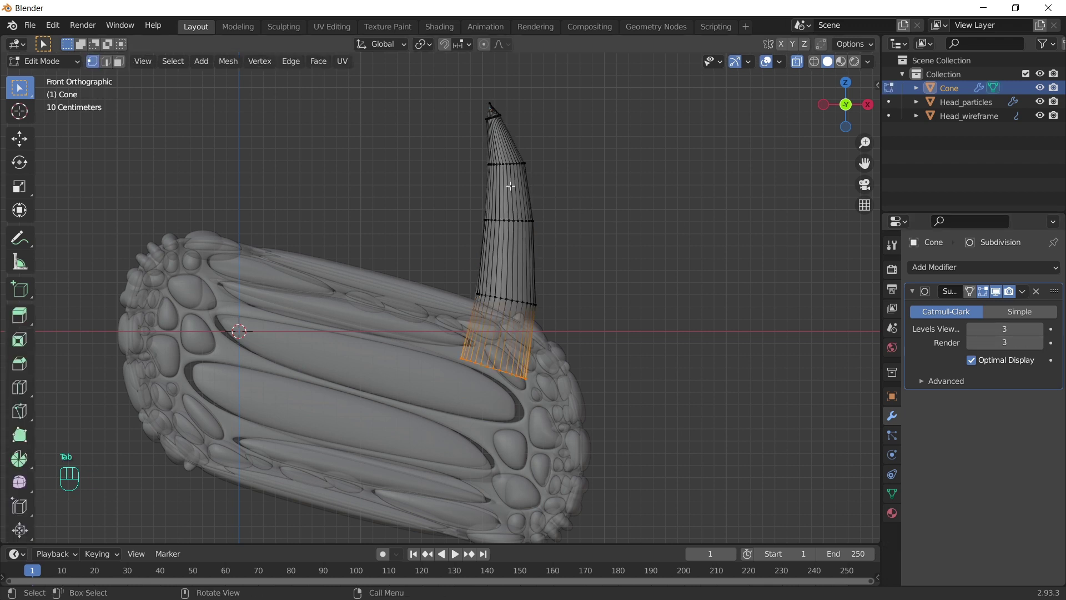
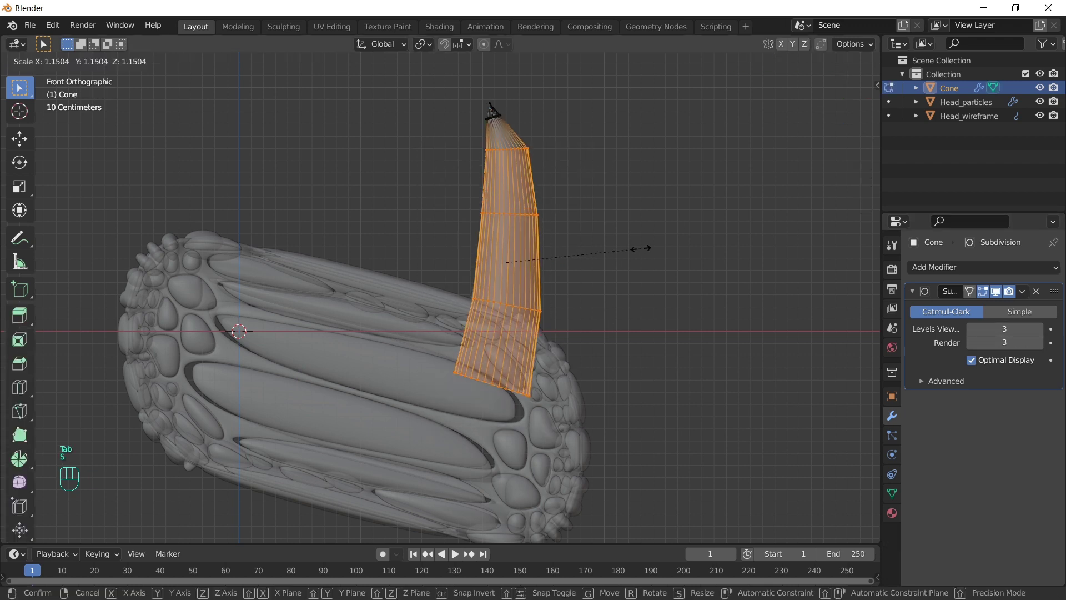
key(Tab)
key(g)
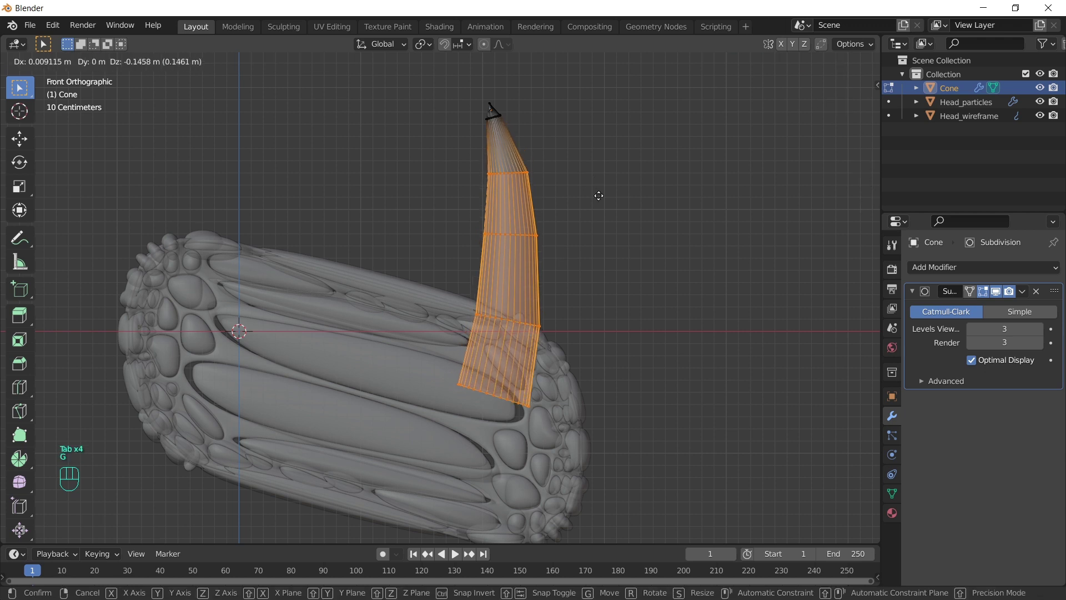
drag(421, 362, 609, 453)
key(g)
drag(559, 346, 612, 369)
key(g)
key(s)
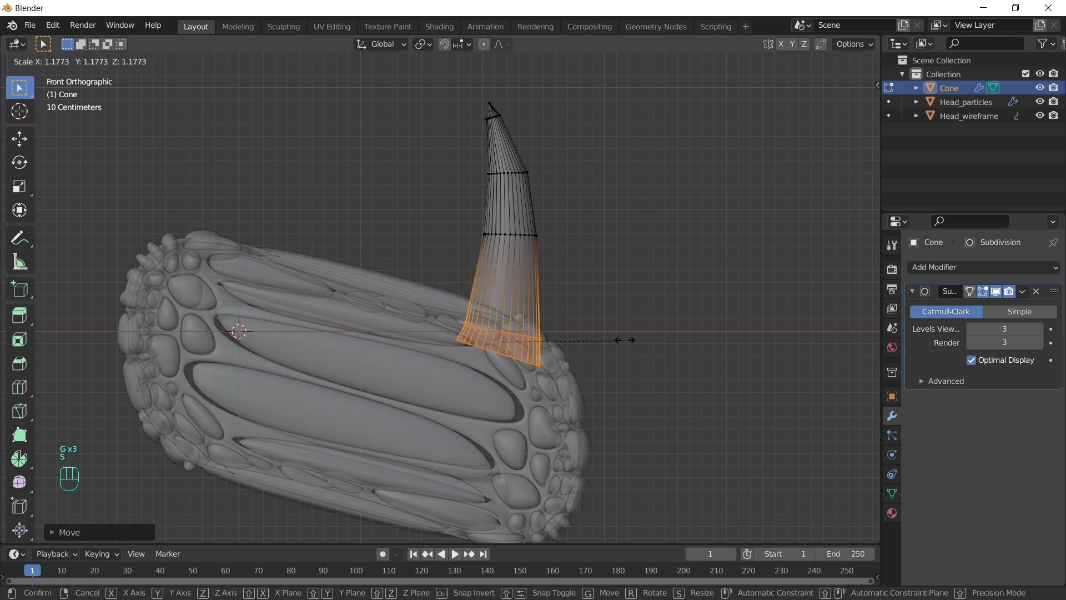
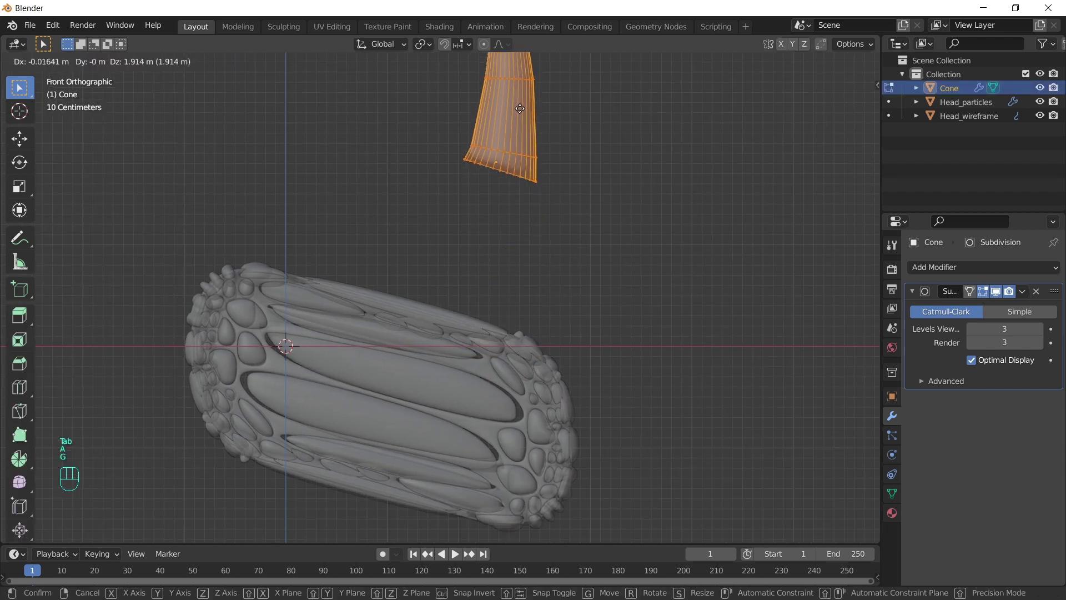
key(Tab)
Step: Duplicate the horn as Cone.001, move it along the head and shrink it
key(g)
key(r)
key(Tab)
click(516, 278)
key(shift+d)
Step: Widen the small horn sideways without changing its height
key(s)
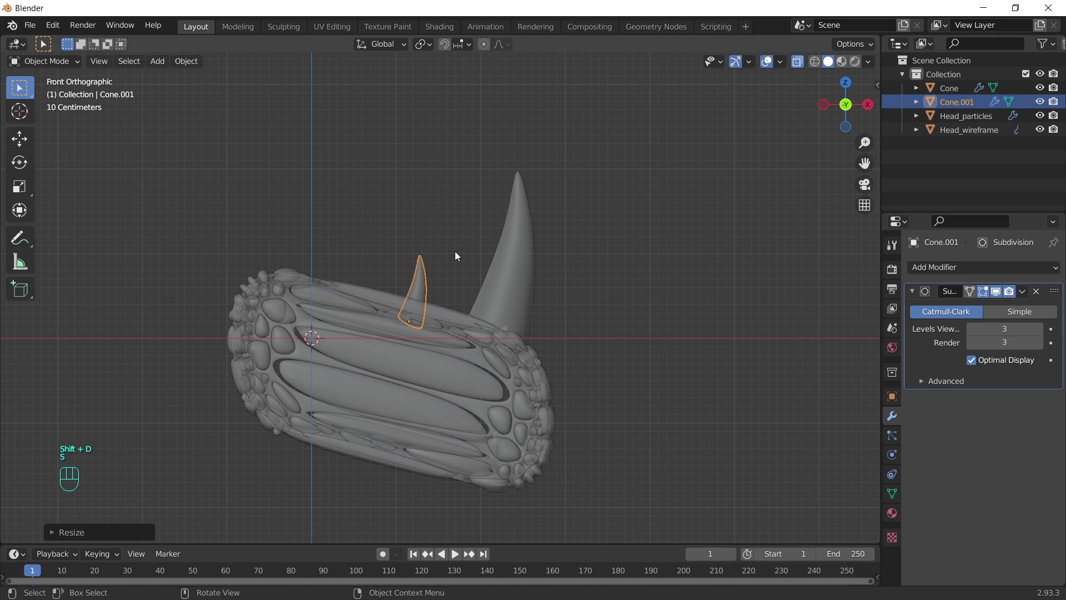
key(g)
key(s)
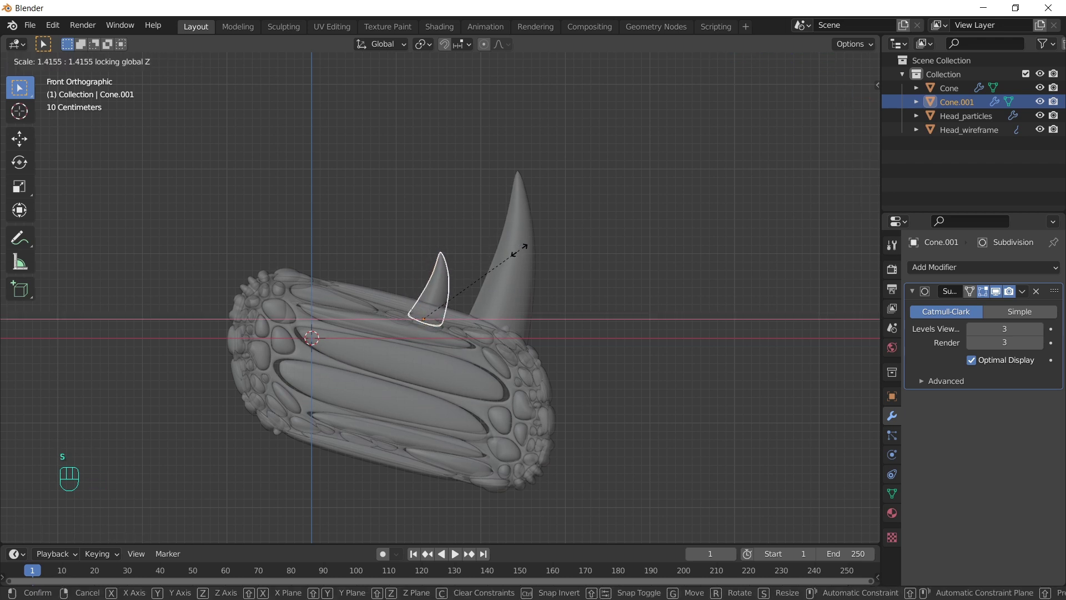
key(alt+z)
Step: Add a UV sphere, shrink it and place it on the head's side from Top view
key(shift+a)
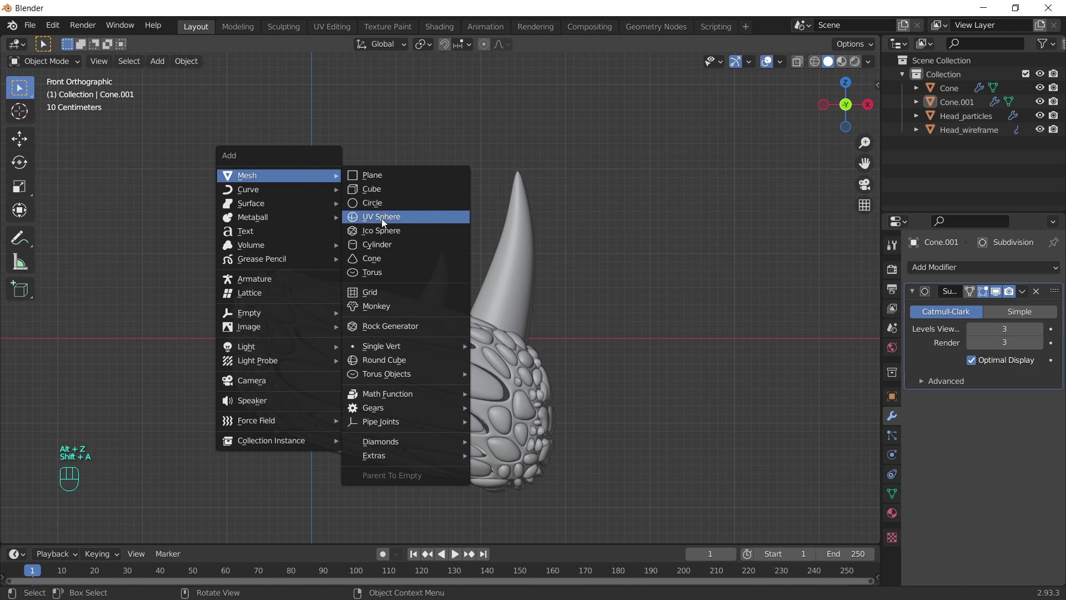
key(s)
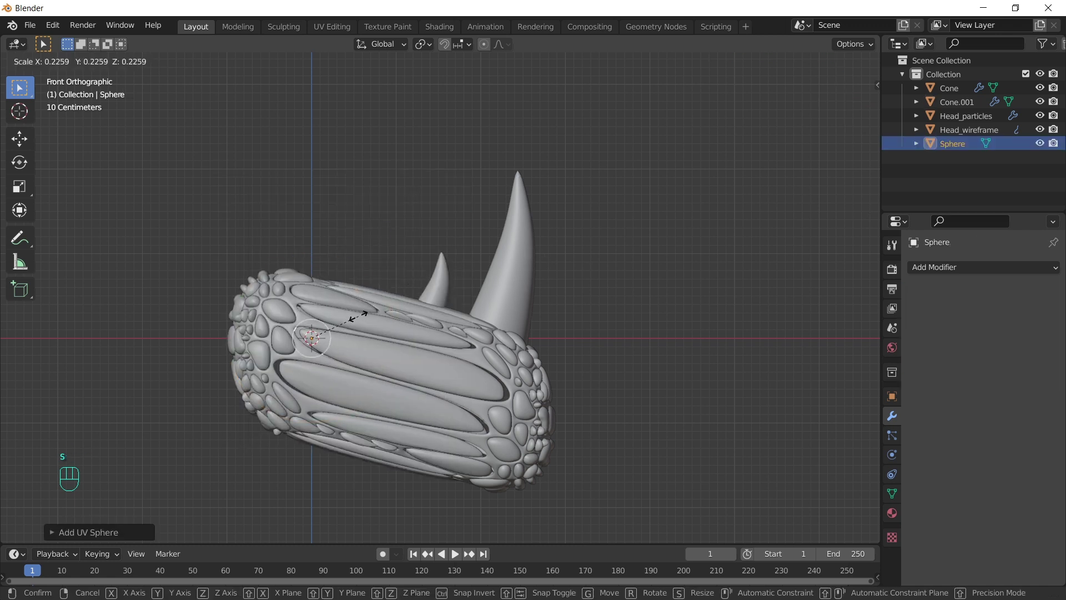
key(`)
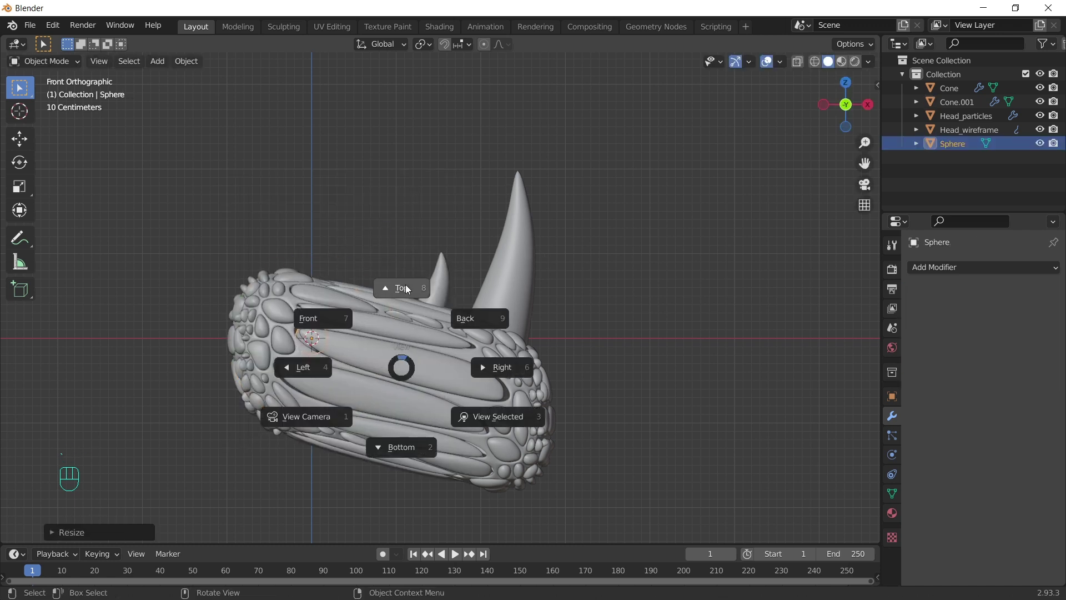
key(g)
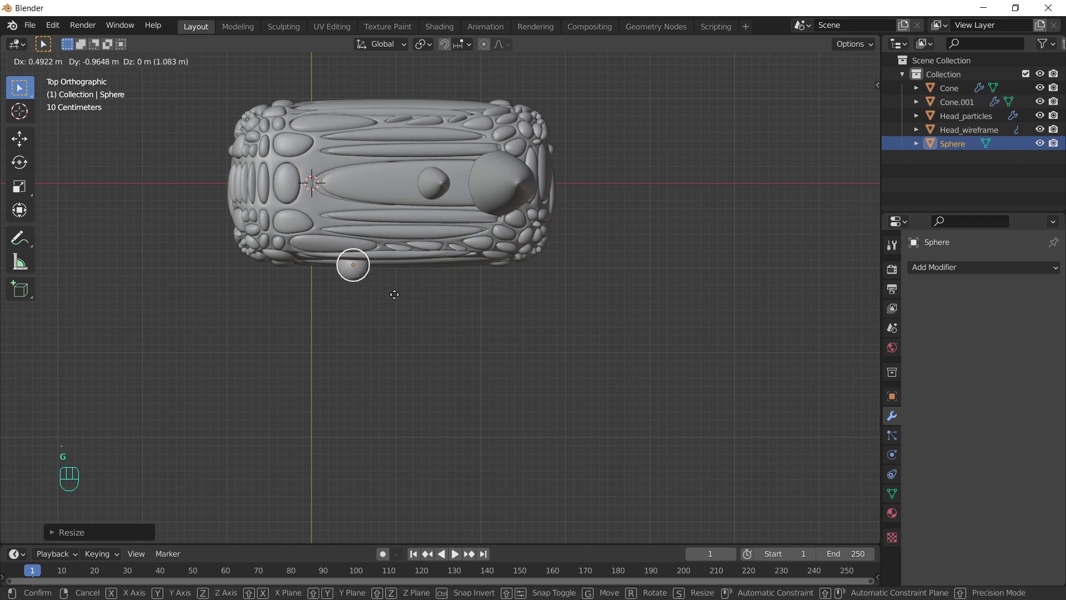
drag(498, 353, 570, 267)
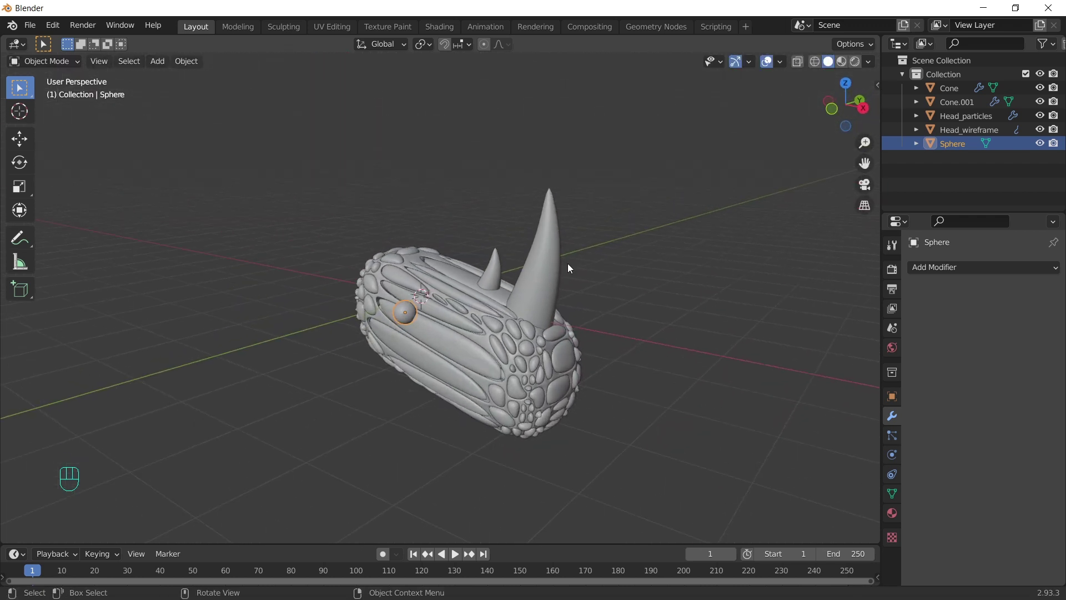
drag(481, 274, 936, 265)
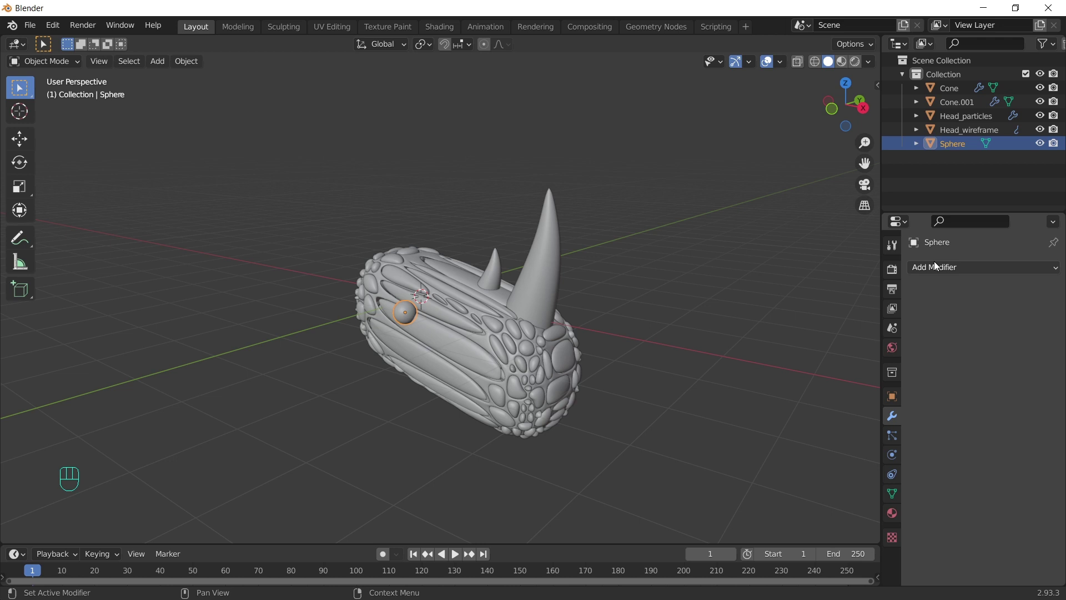
drag(962, 273, 779, 430)
Step: Mirror the sphere across the Y axis around Head_particles
click(1037, 363)
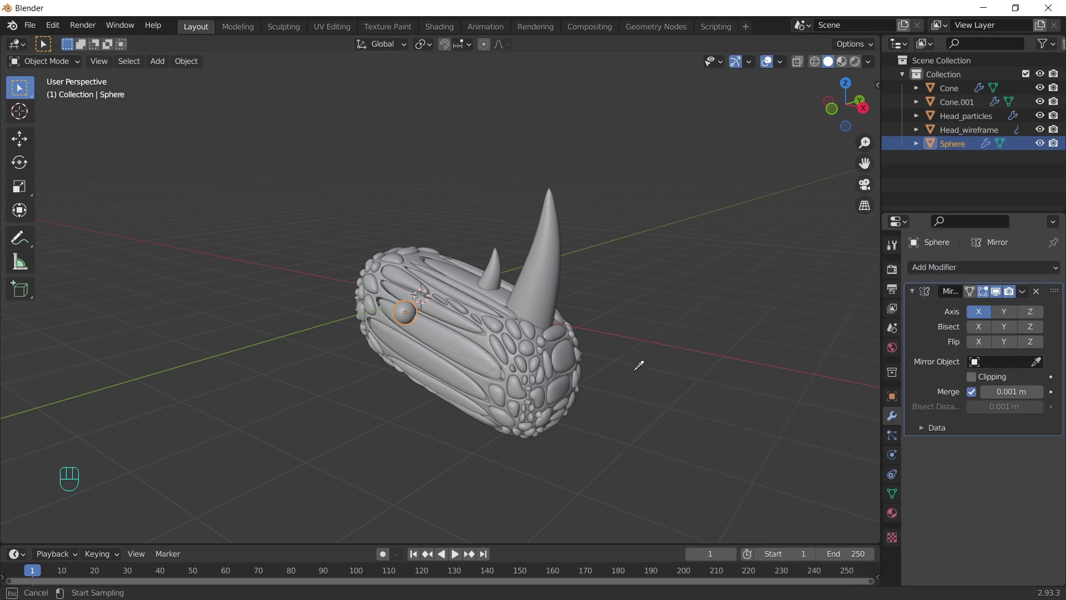
click(998, 313)
click(983, 313)
drag(614, 289, 647, 250)
drag(431, 379, 259, 492)
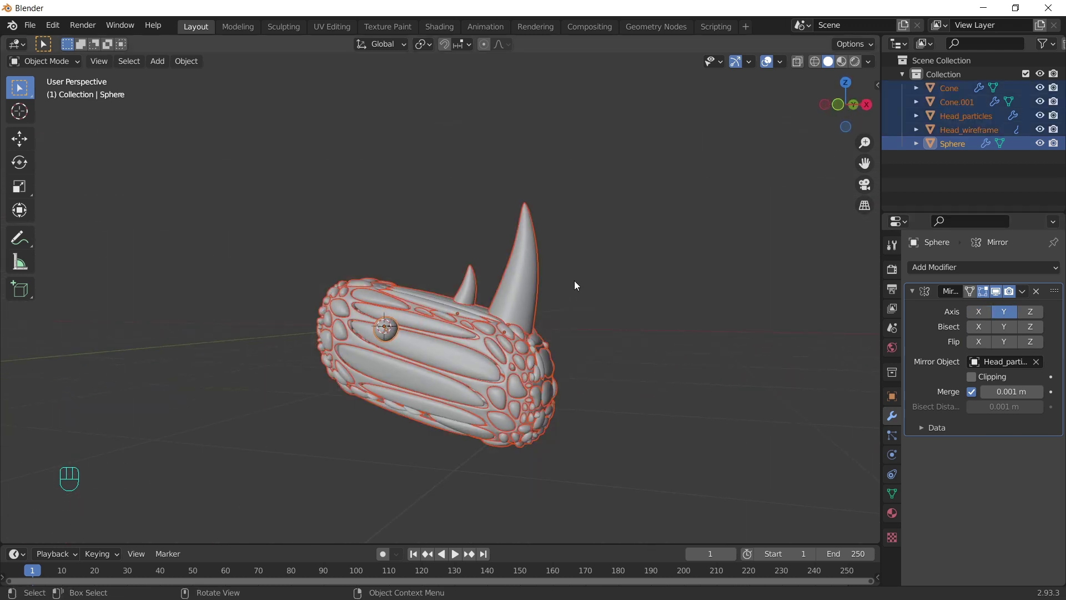
Step: Move the selected head objects into a new collection named head
key(m)
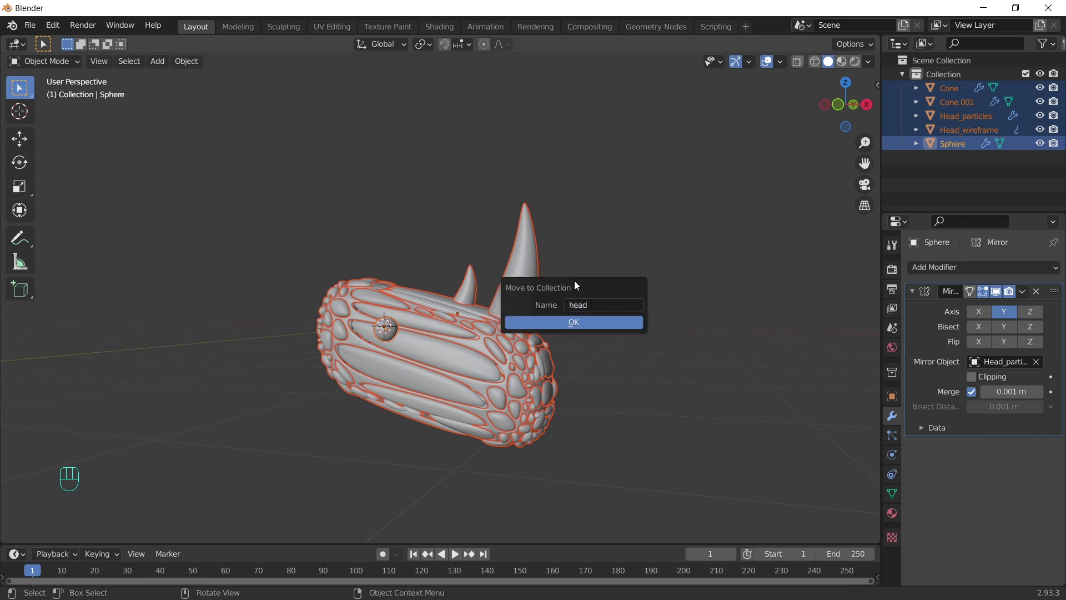
key(`)
drag(490, 219, 508, 204)
Step: Add a cube scaled into a large block left of the head, then hide the head collection
key(shift+a)
key(s)
key(g)
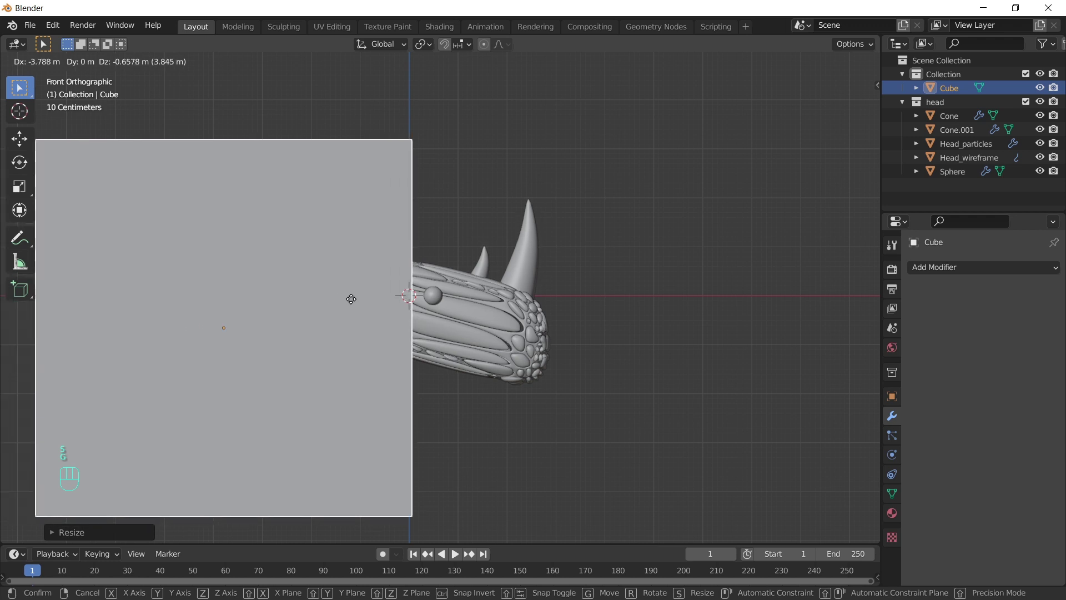
key(s)
drag(505, 246, 553, 236)
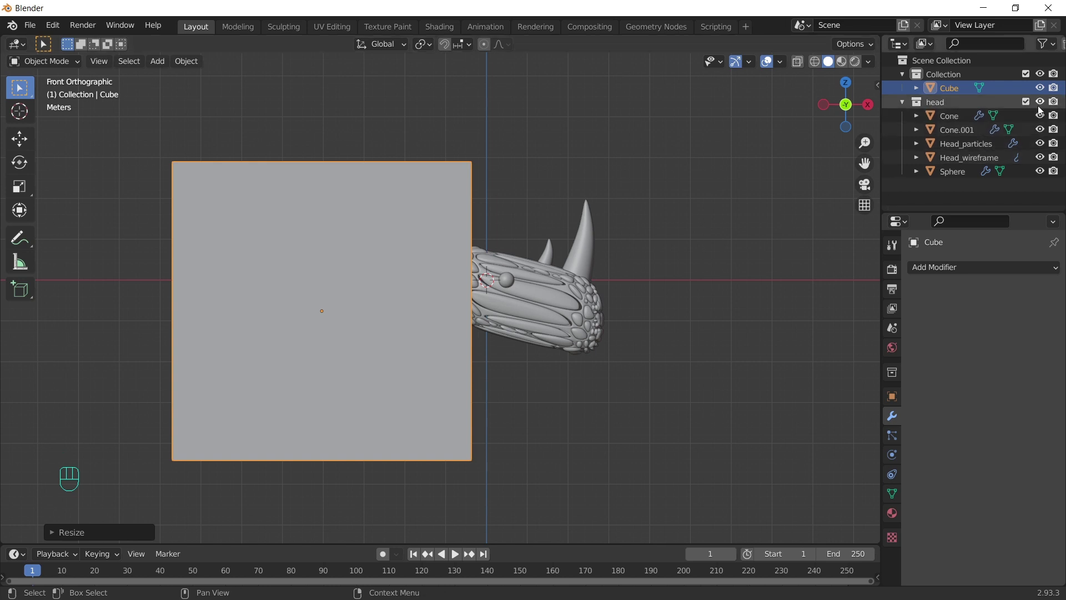
click(1045, 104)
Step: Add a small cone, Cone.002, and extrude and scale its base into a tall spike
key(shift+a)
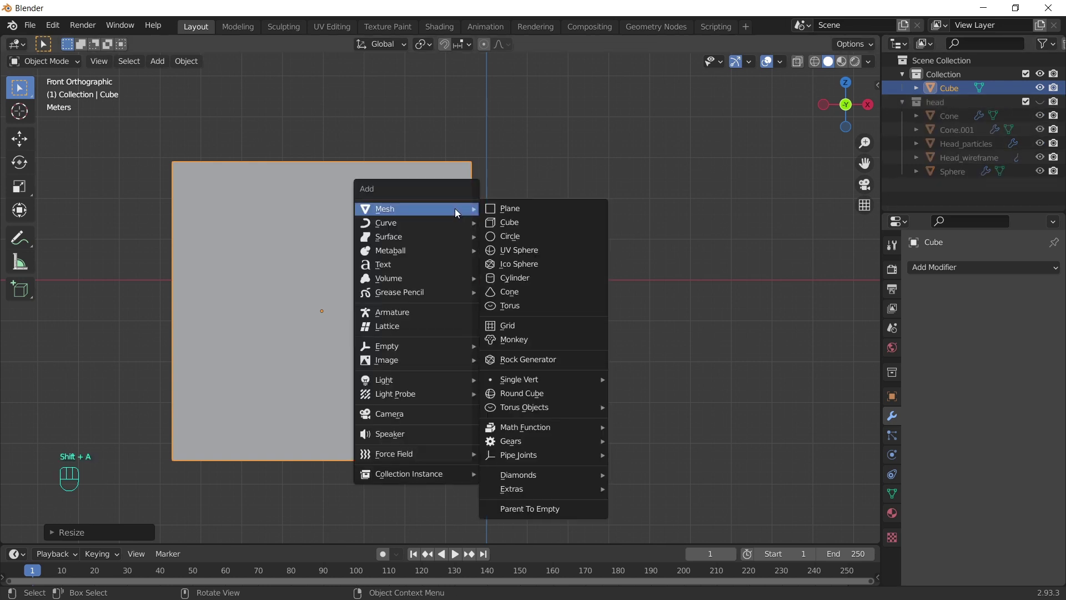
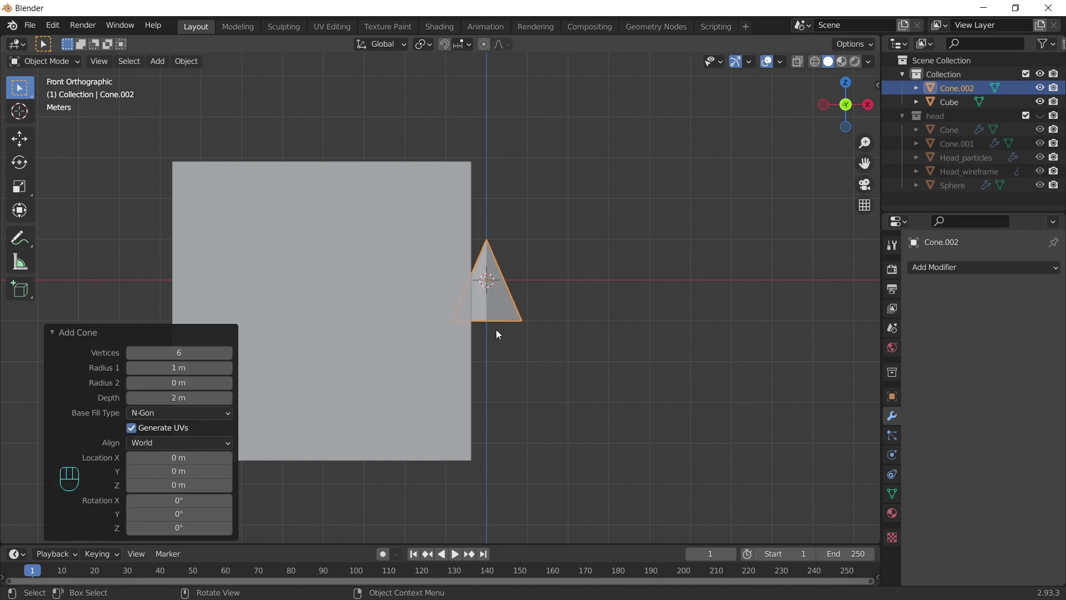
key(s)
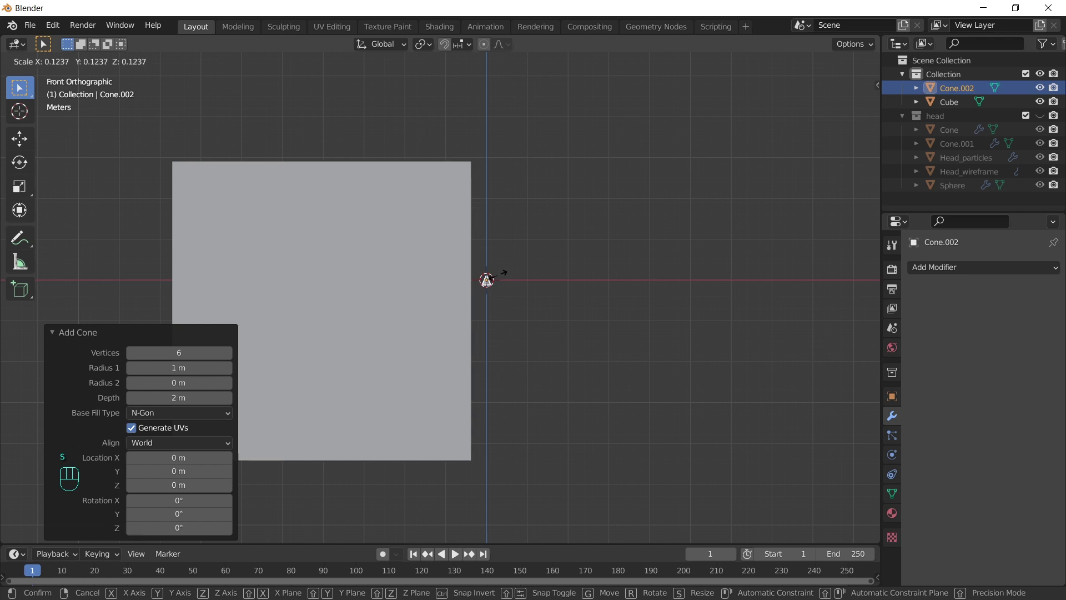
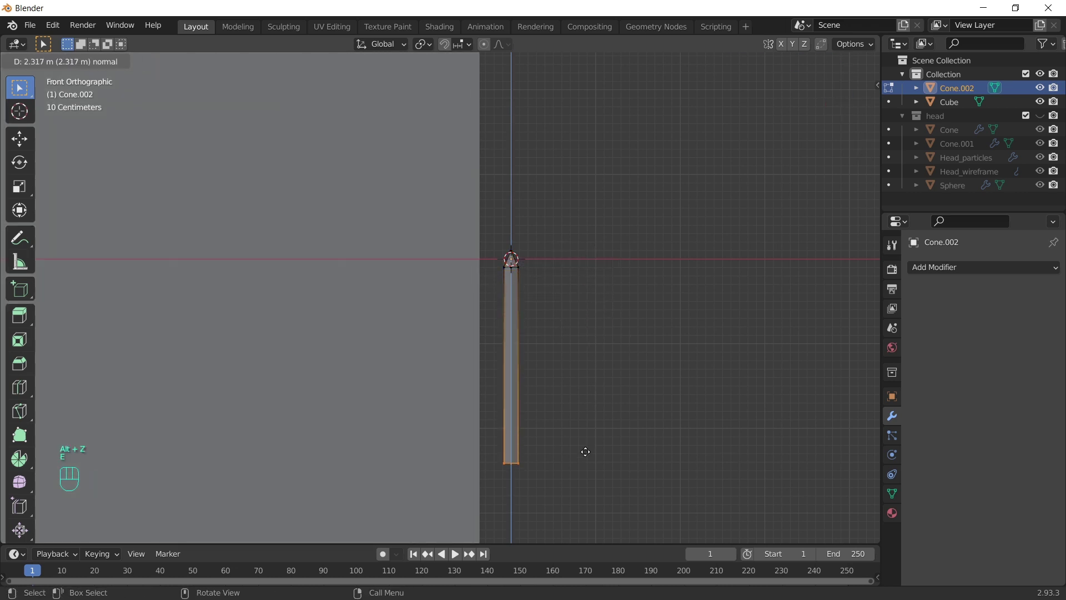
key(s)
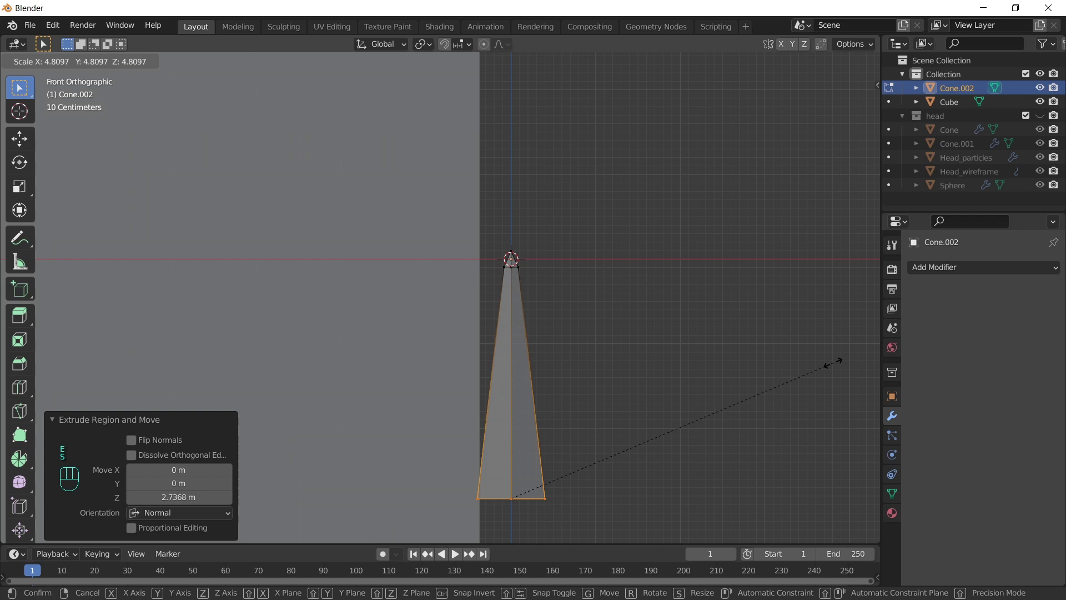
key(e)
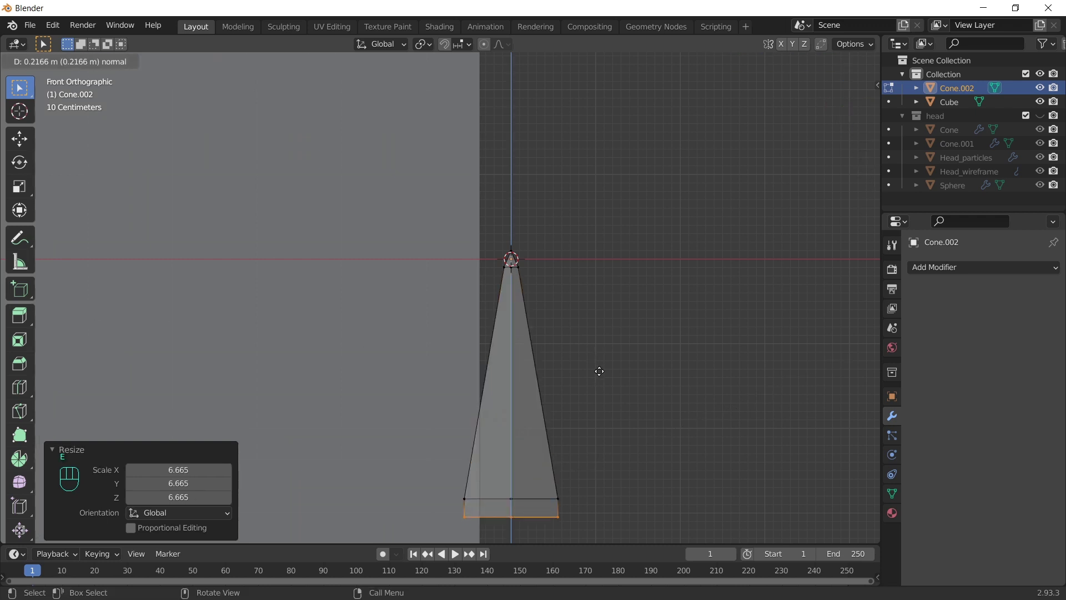
key(Tab)
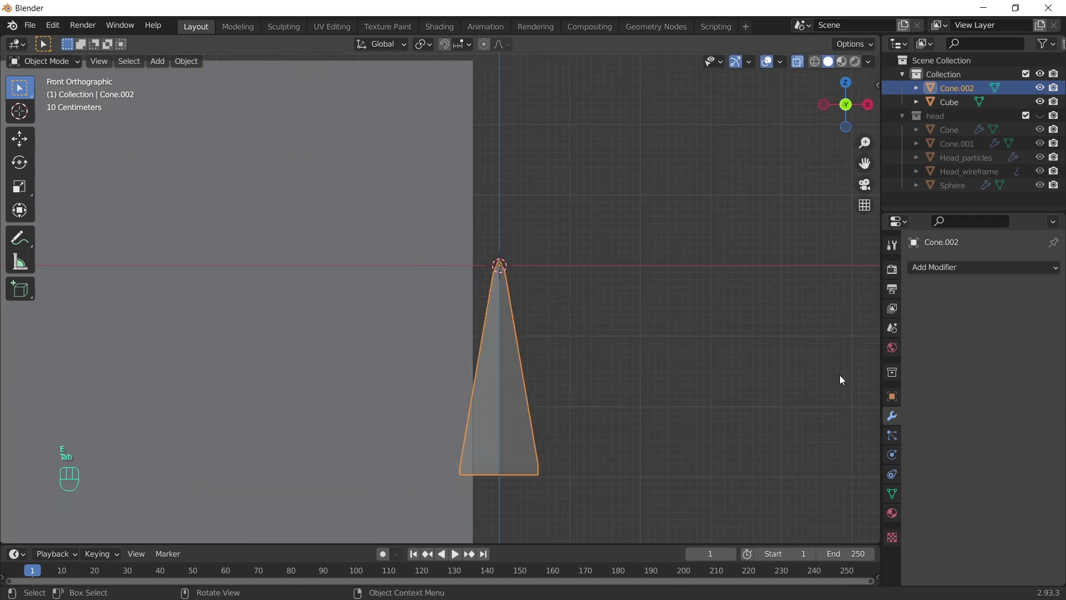
Step: Smooth the spike with a Subdivision Surface modifier at level 3
drag(989, 268, 809, 519)
click(1044, 333)
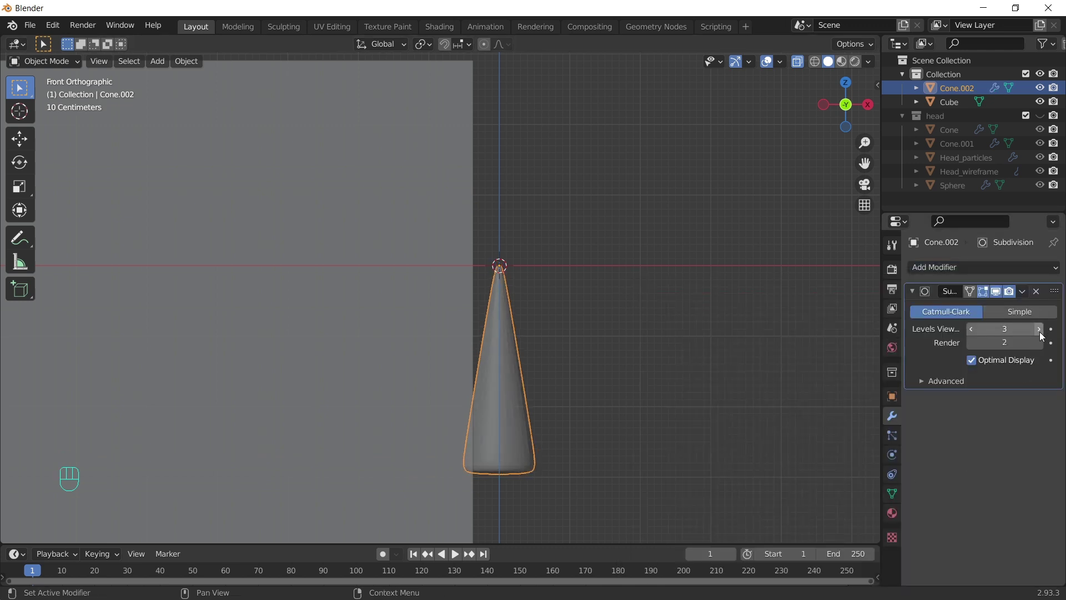
click(1040, 348)
key(Tab)
key(Tab)
key(Tab)
click(632, 409)
Step: Widen the spike's base loops in Edit Mode
key(s)
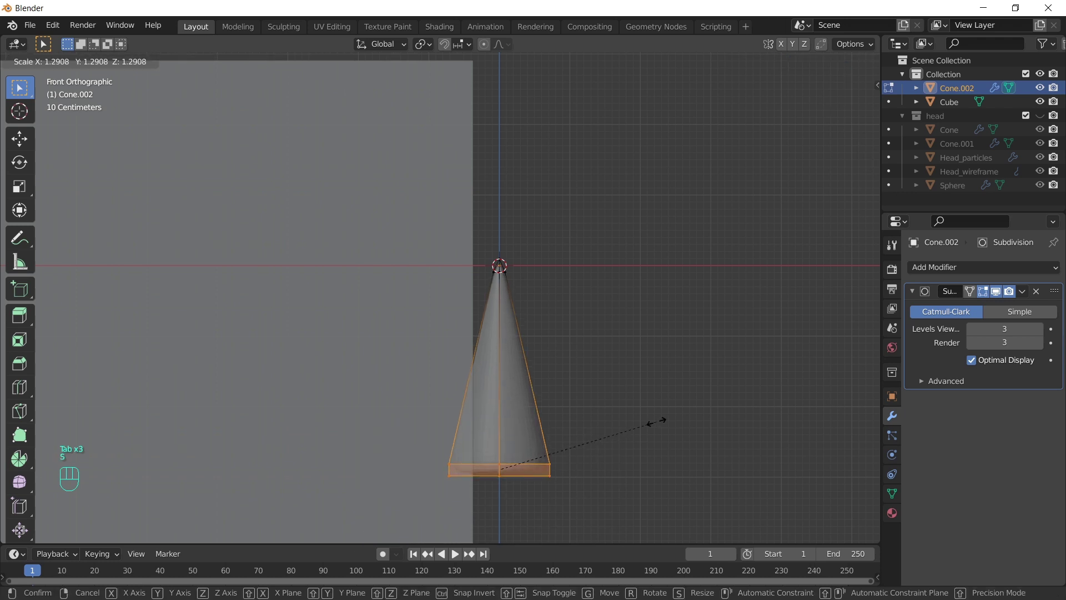
key(Tab)
key(Tab)
key(a)
key(g)
key(Tab)
Step: Shrink the whole spike to a tiny size at the block's corner and apply the scale
drag(557, 326, 533, 382)
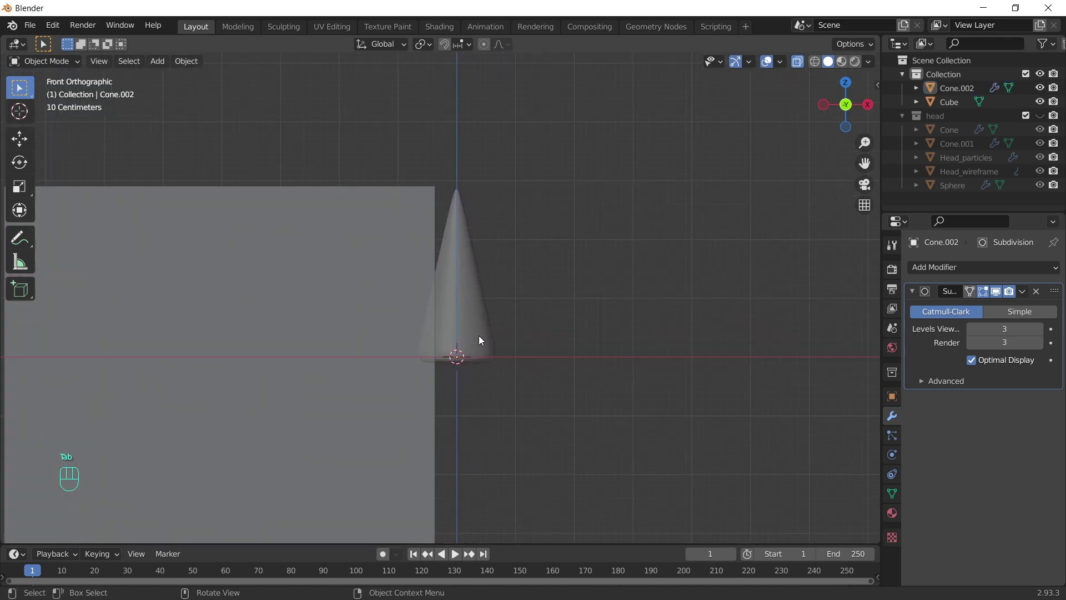
drag(487, 307, 643, 194)
key(s)
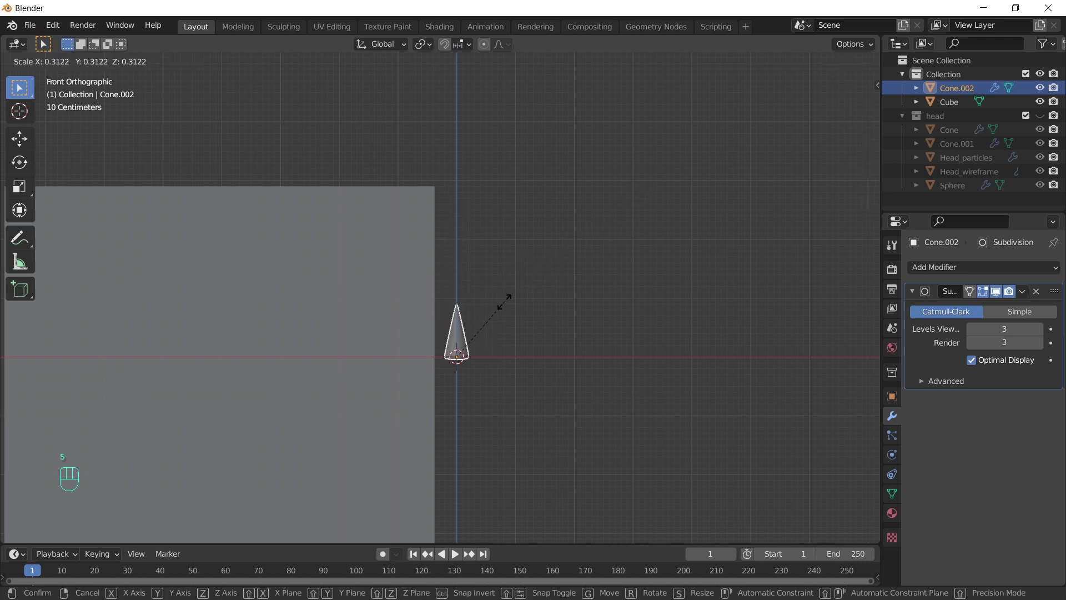
key(ctrl+a)
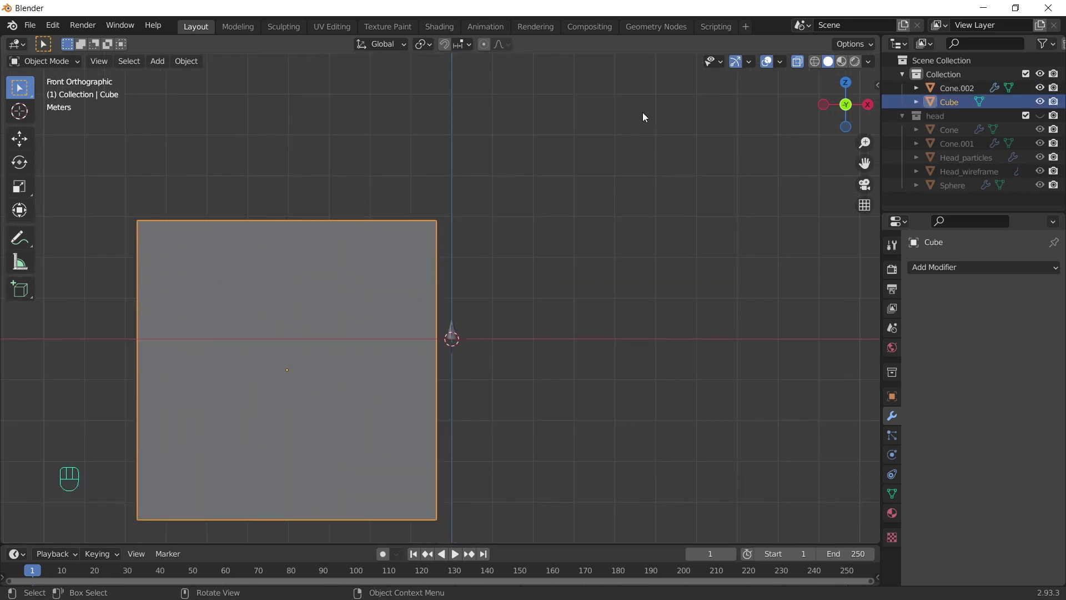
Step: Switch to the Geometry Nodes workspace with the large cube selected
key(alt+z)
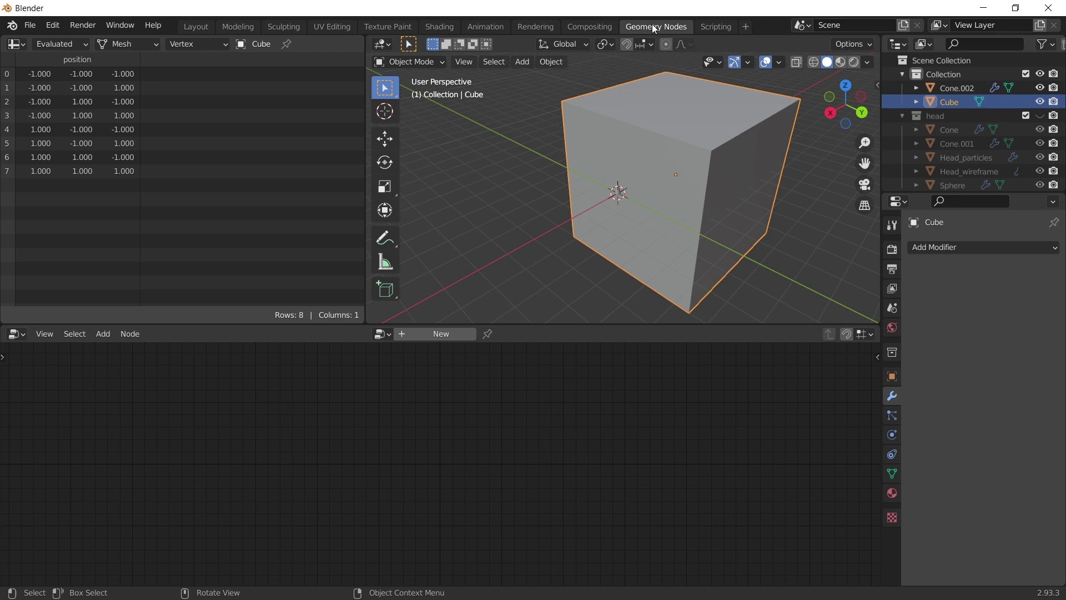
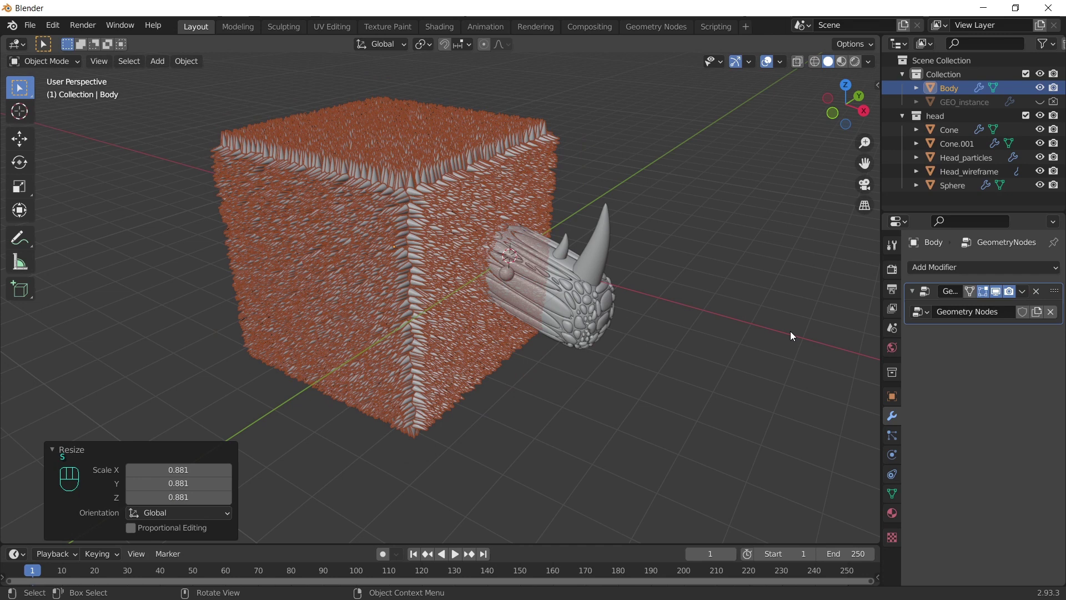
Step: Add Bevel and Subdivision beneath the spikes and raise Bevel Amount to 1.903 m
click(1001, 299)
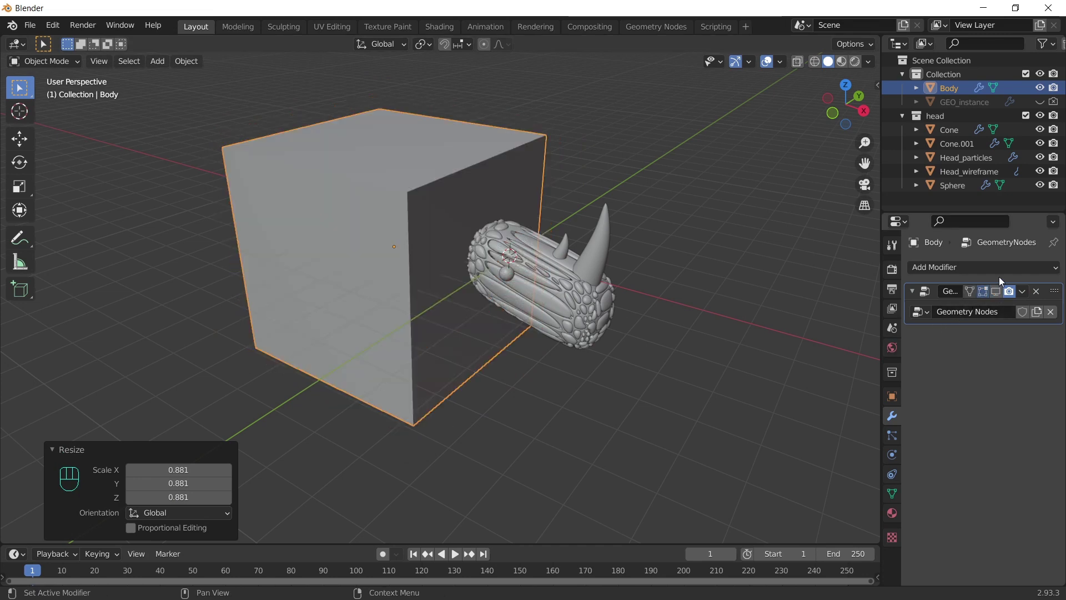
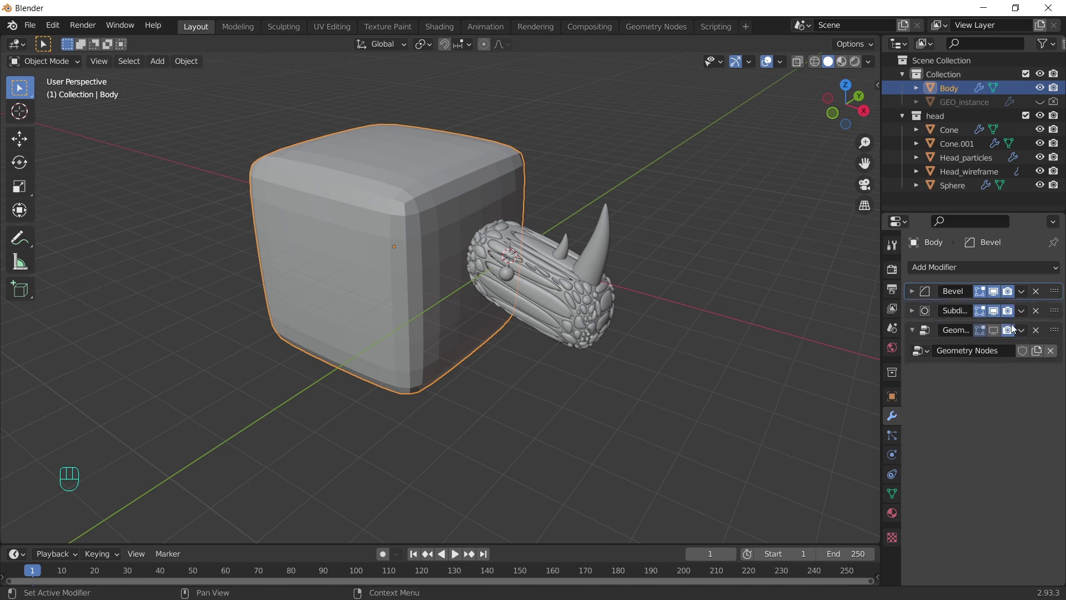
click(997, 337)
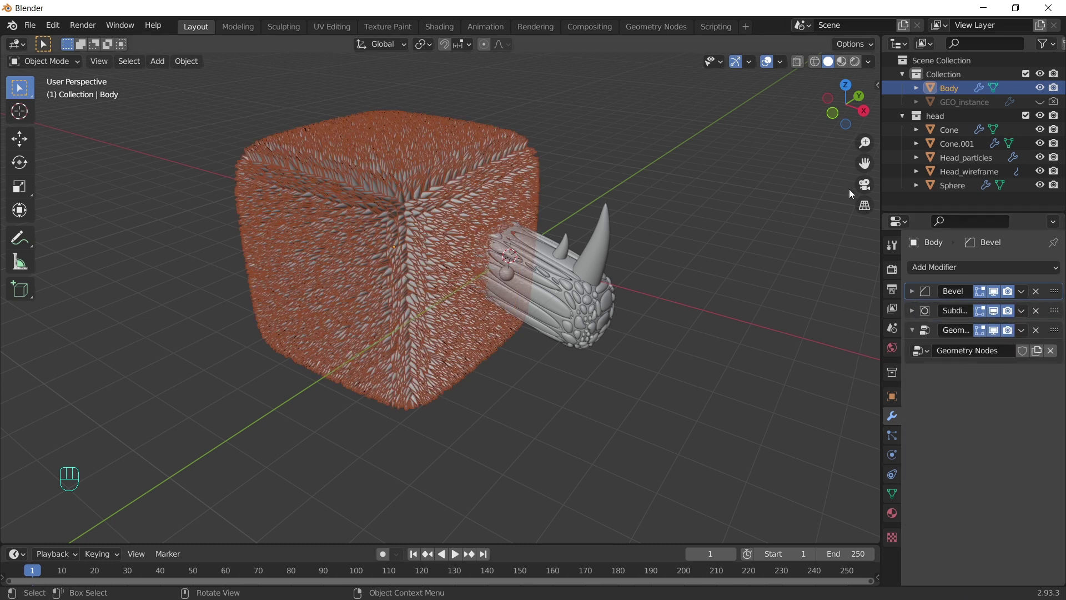
click(774, 65)
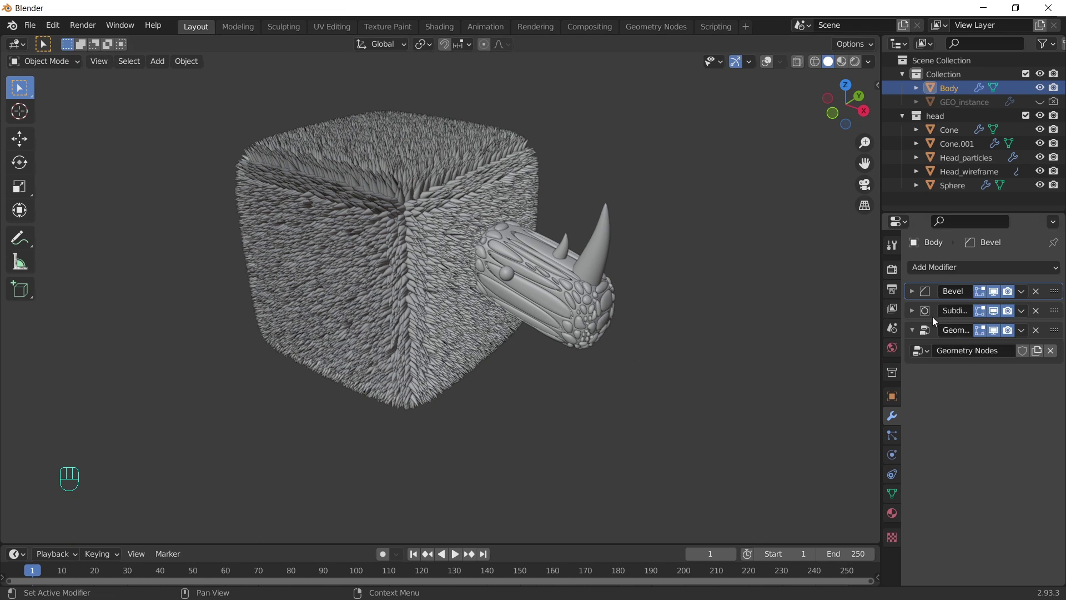
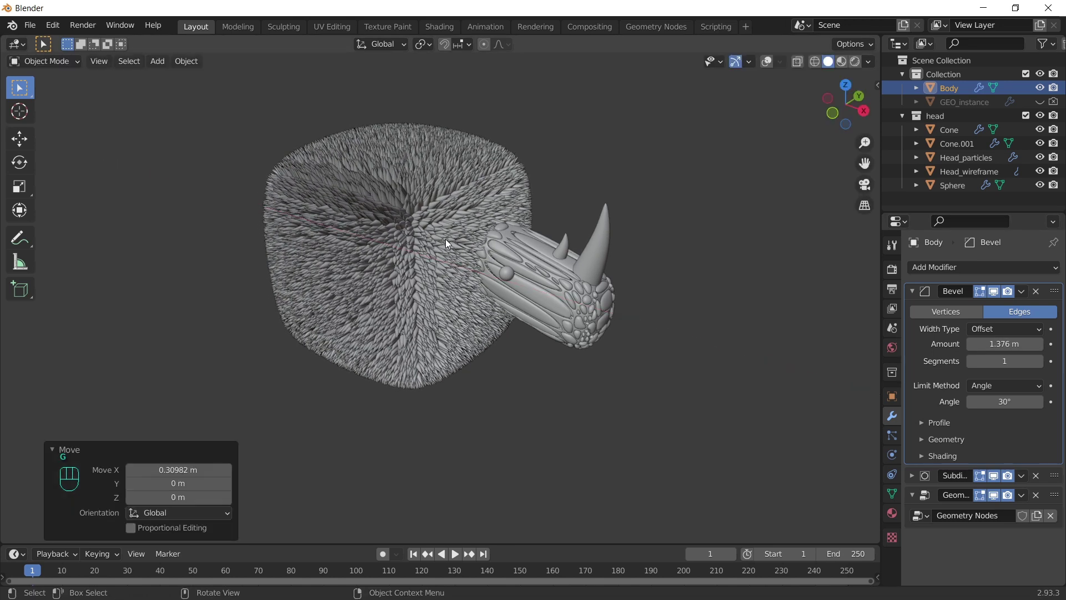
drag(474, 315, 502, 288)
drag(379, 237, 399, 274)
Step: Add a camera aligned to the current view and nudge it to frame the head
key(shift+a)
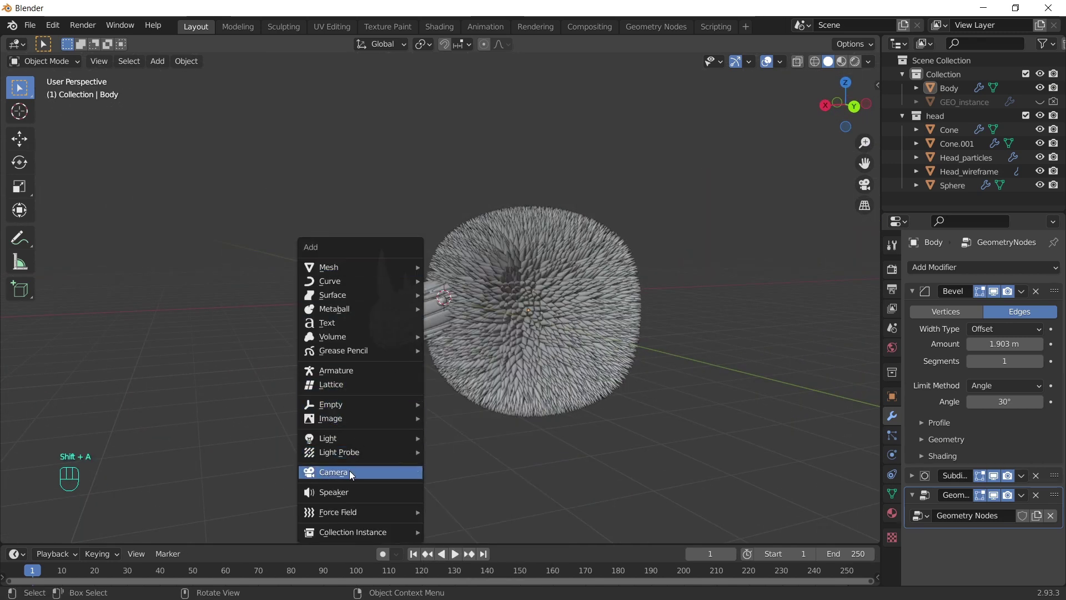
middle_click(537, 312)
click(536, 312)
key(ctrl+alt+KP_0)
key(g)
key(shift+`)
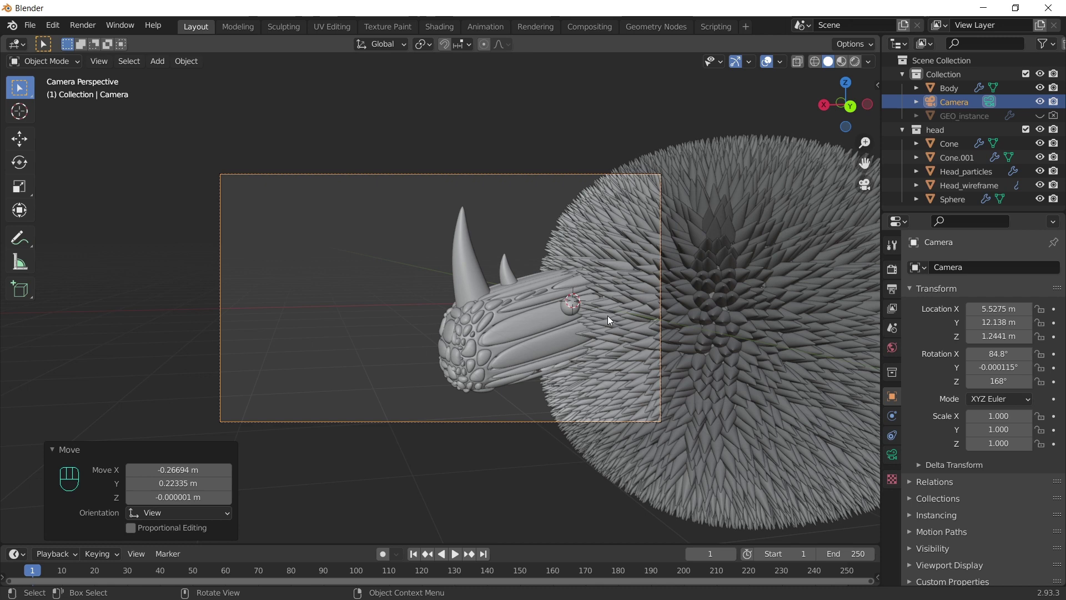
key(g)
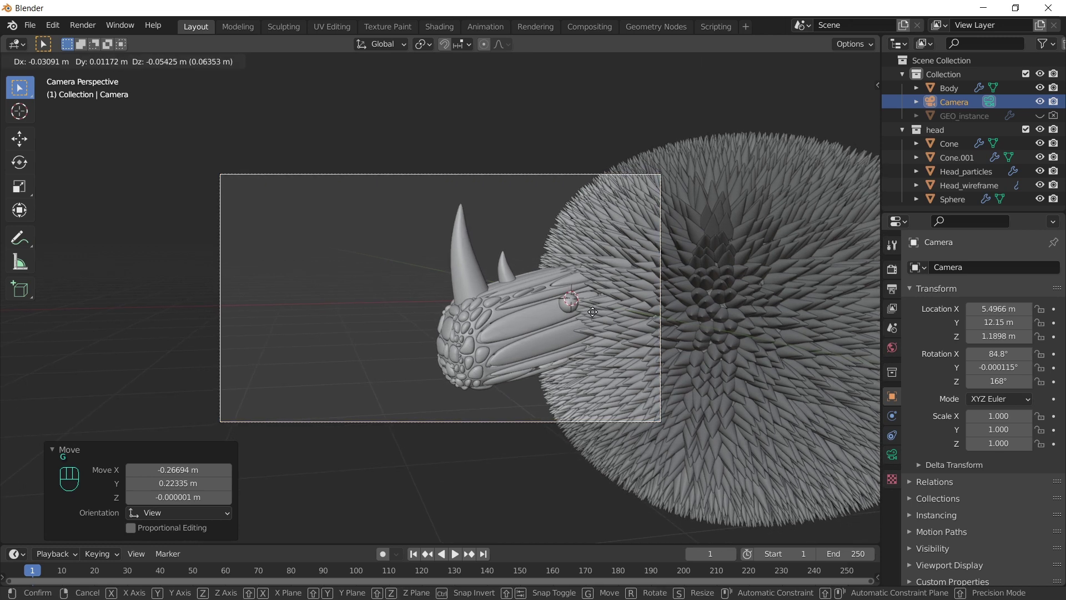
key(g)
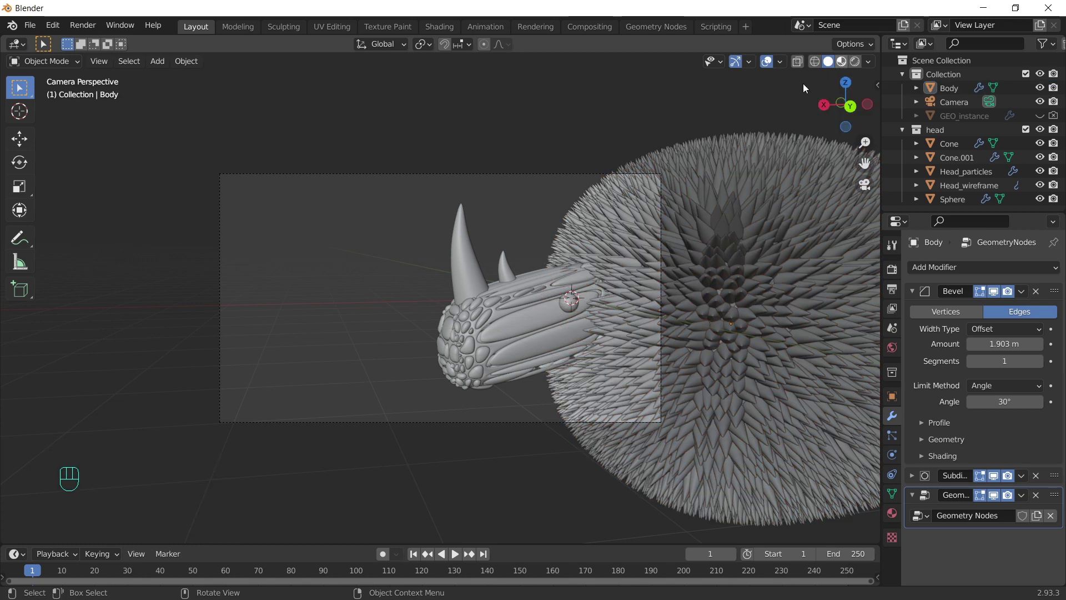
Step: Switch to Material Preview shading and show Head_wireframe's material settings
click(391, 287)
click(350, 236)
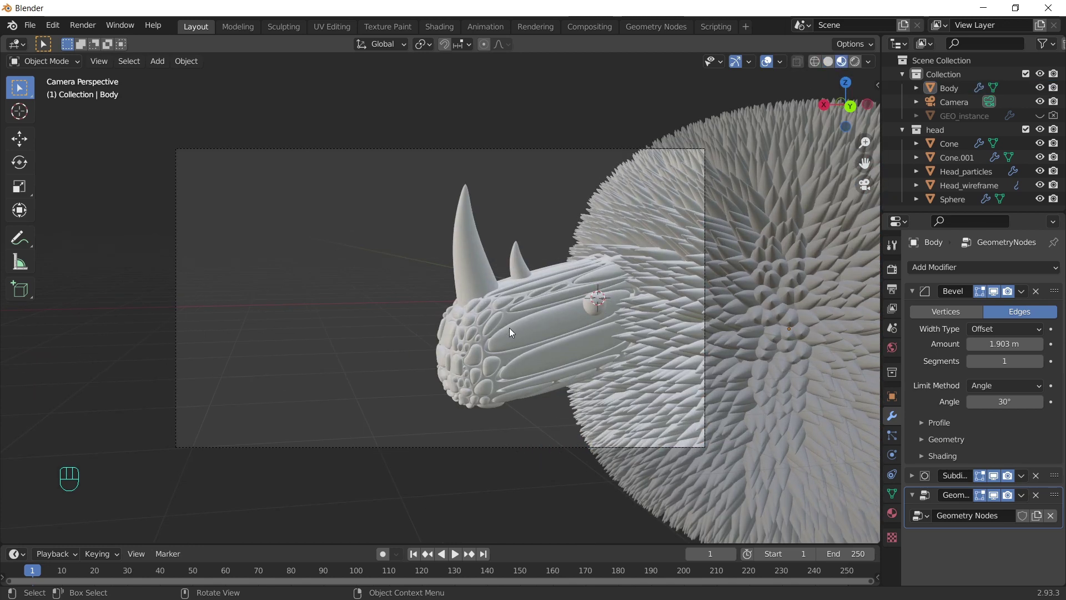
click(509, 323)
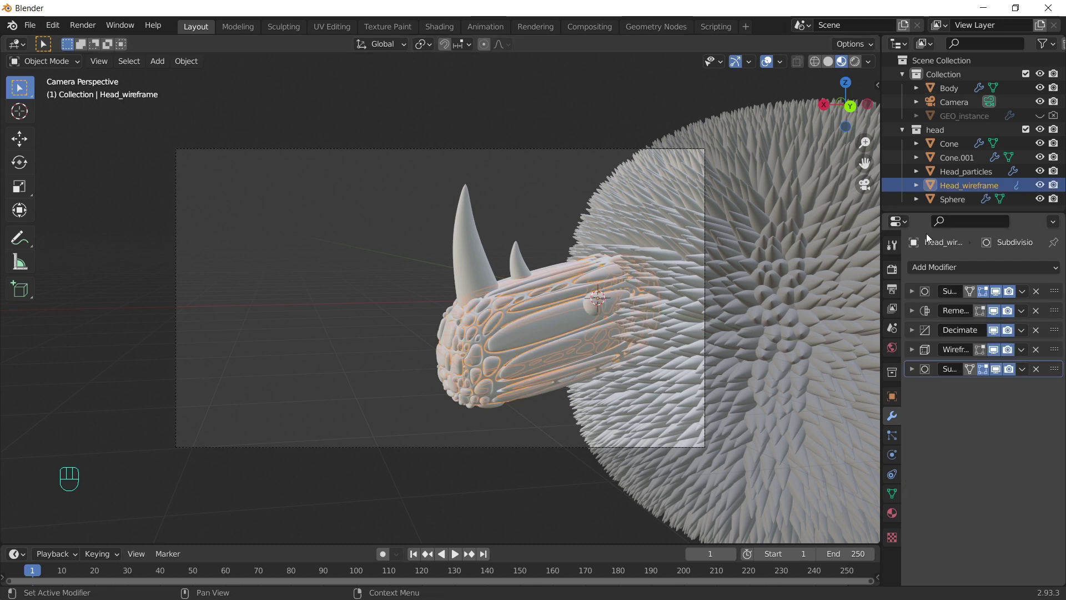
click(898, 522)
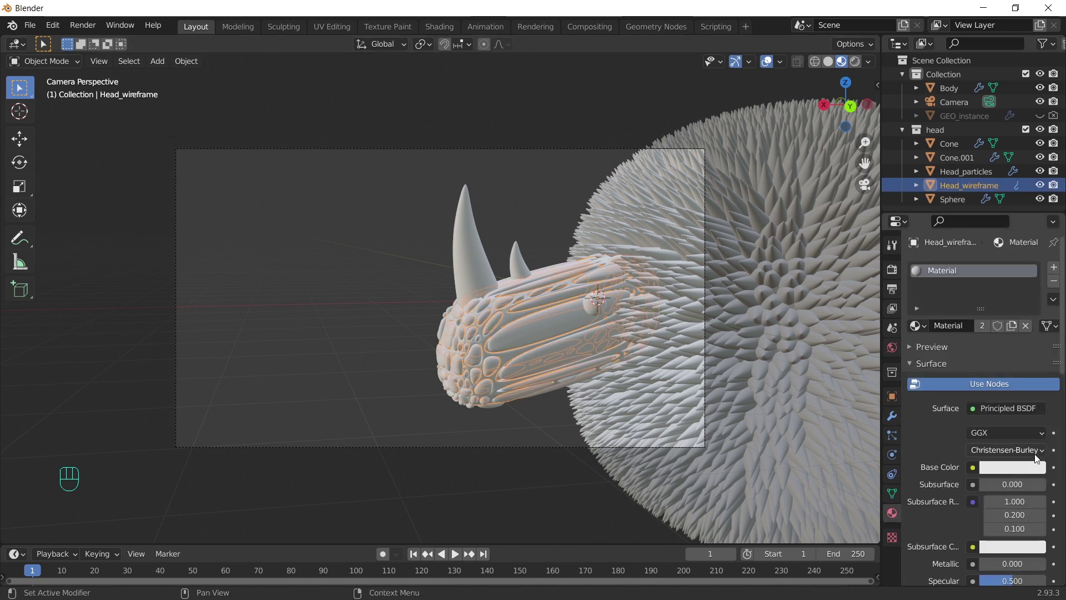
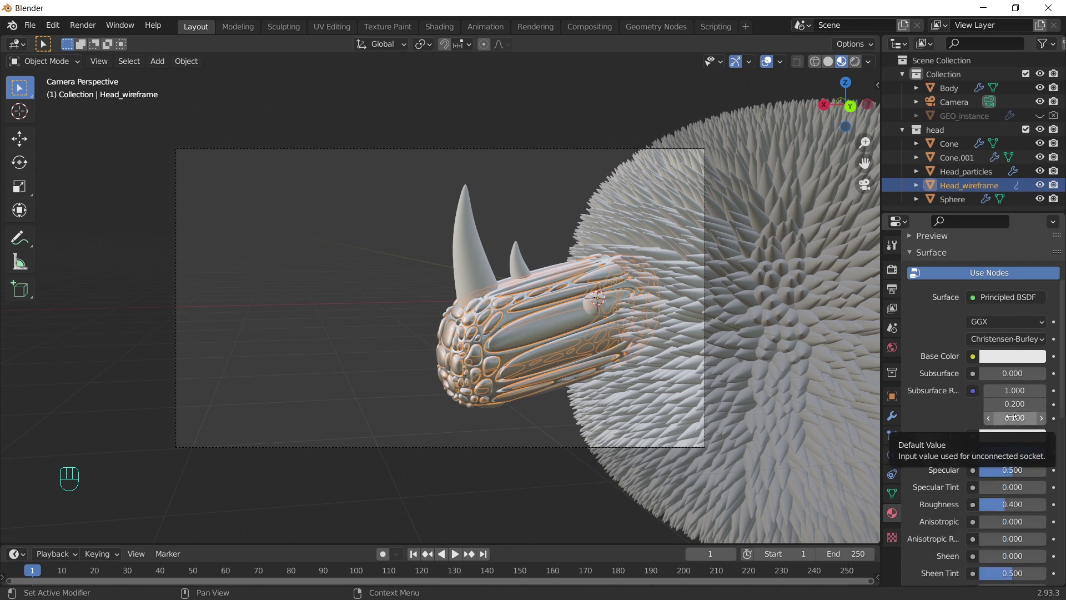
Step: Set the head material's Metallic to 1.0 and select Head_particles
click(339, 317)
click(560, 330)
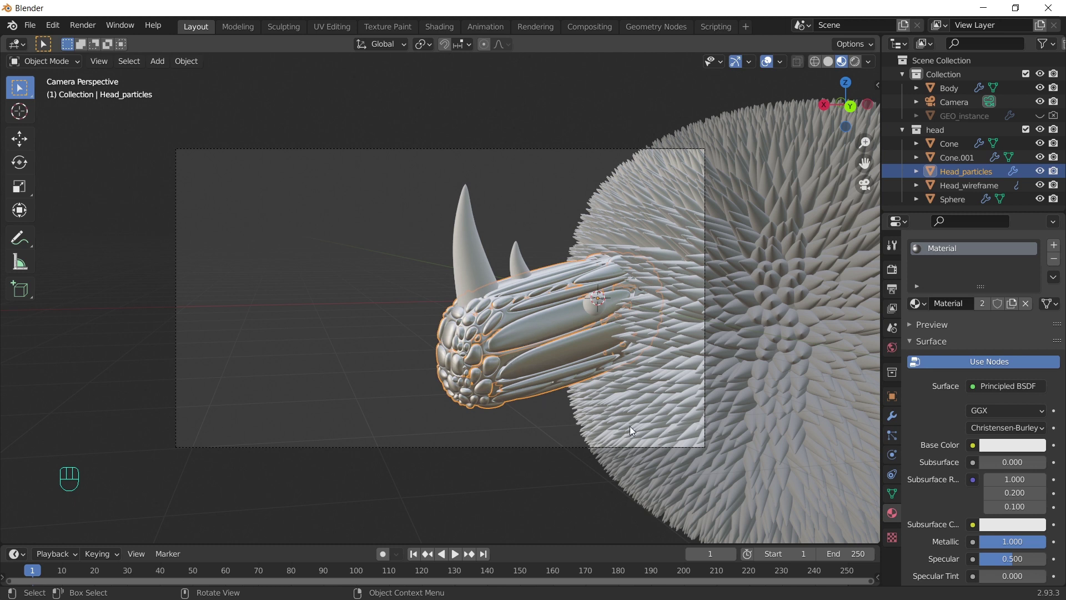
click(1015, 308)
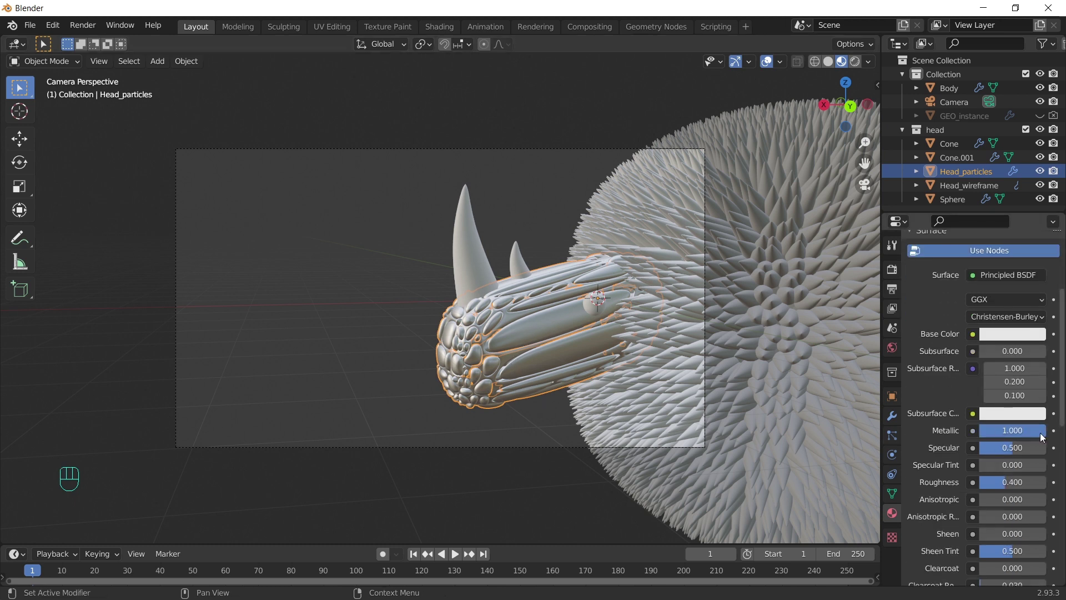
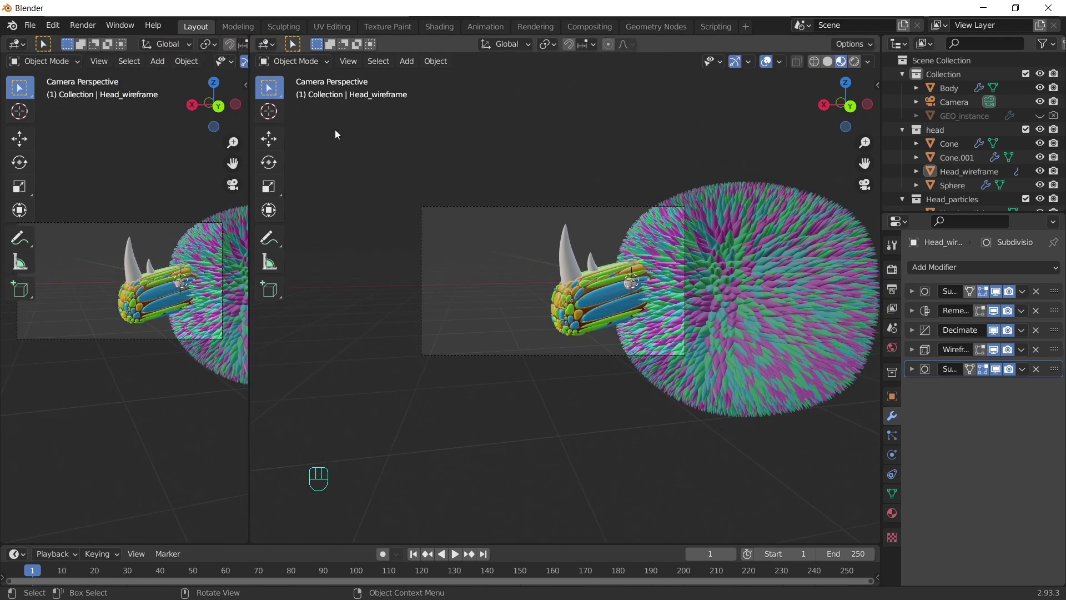
Step: Add a plane and enlarge it to backdrop size
key(t)
key(t)
key(ctrl+`)
key(ctrl+`)
drag(136, 243, 168, 255)
Step: Rotate the plane 90° on X, move it behind the creature and enlarge it
key(shift+a)
key(s)
key(r)
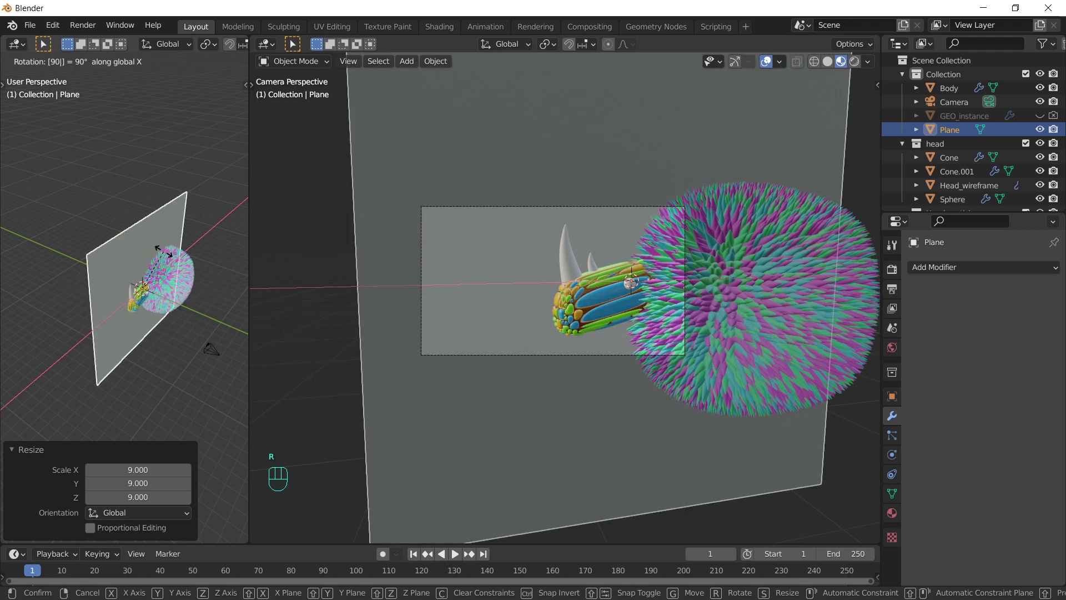
key(r)
key(g)
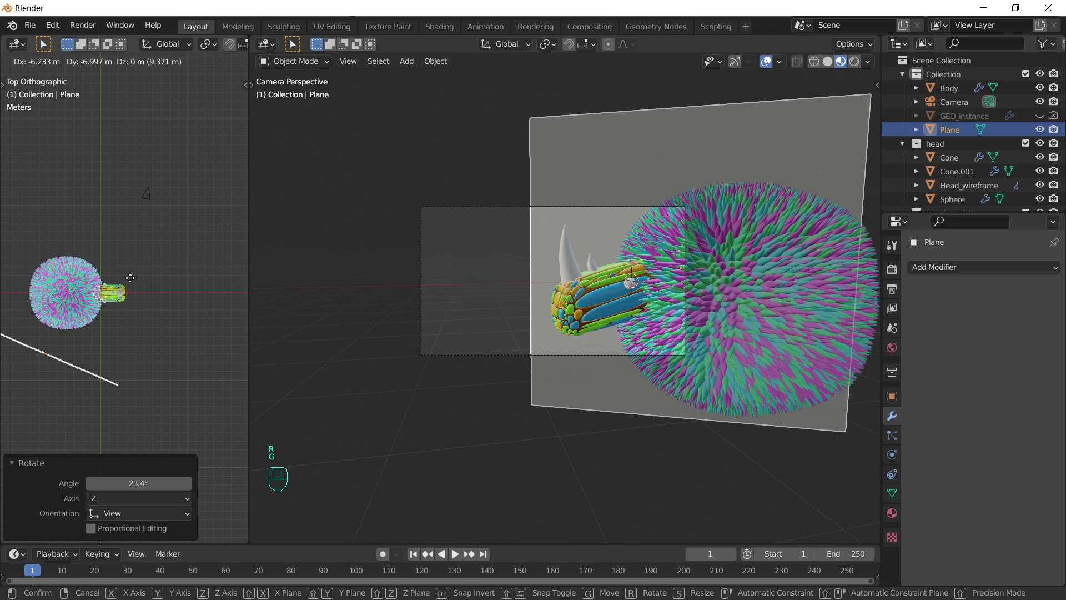
key(s)
key(r)
key(g)
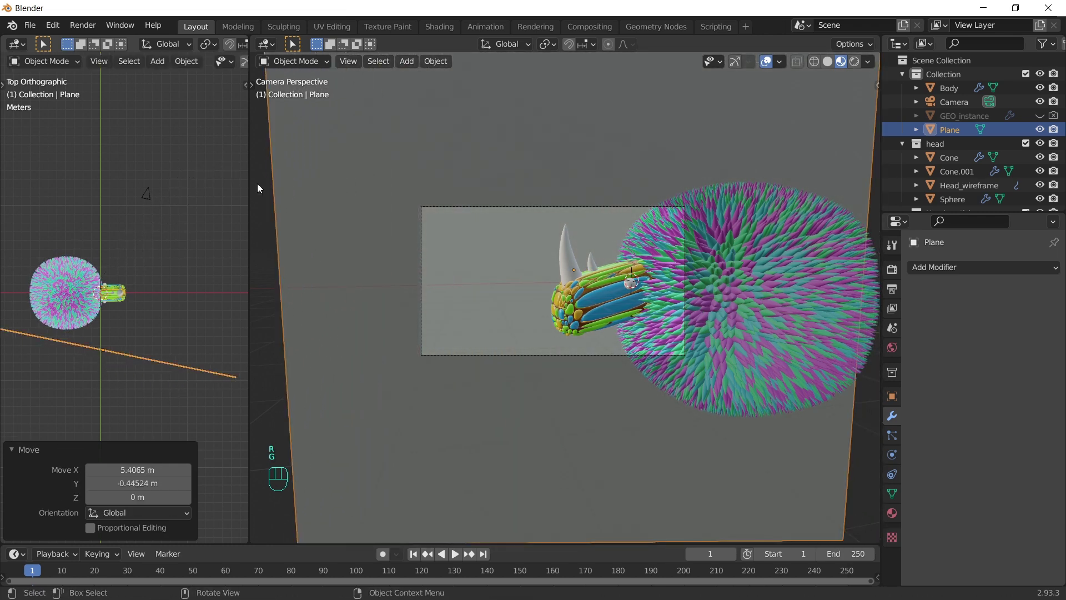
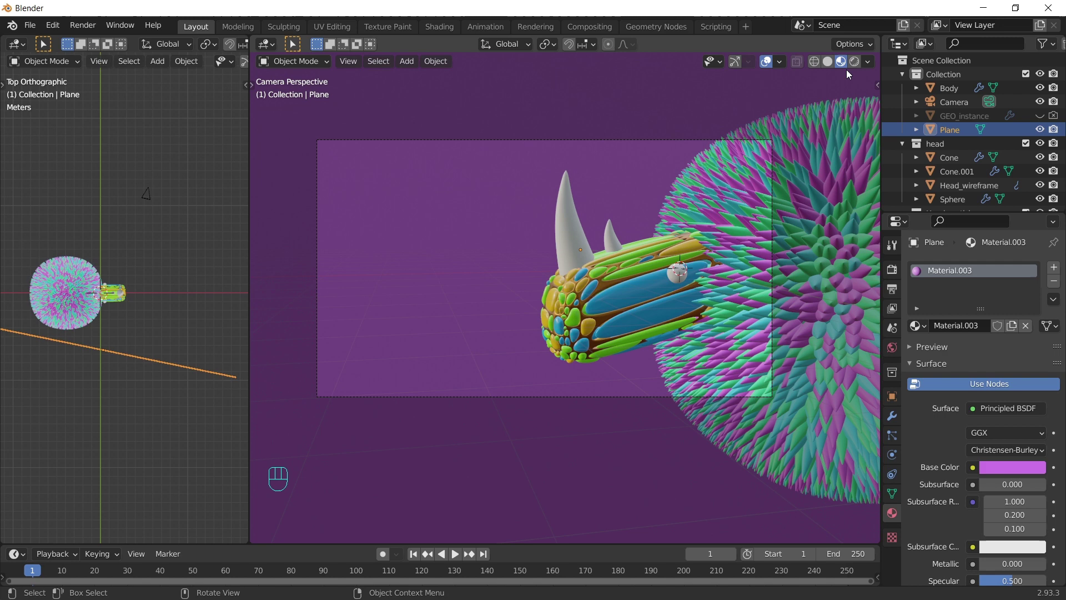
Step: Switch the viewport to Rendered shading and bring up the World lighting settings
click(856, 63)
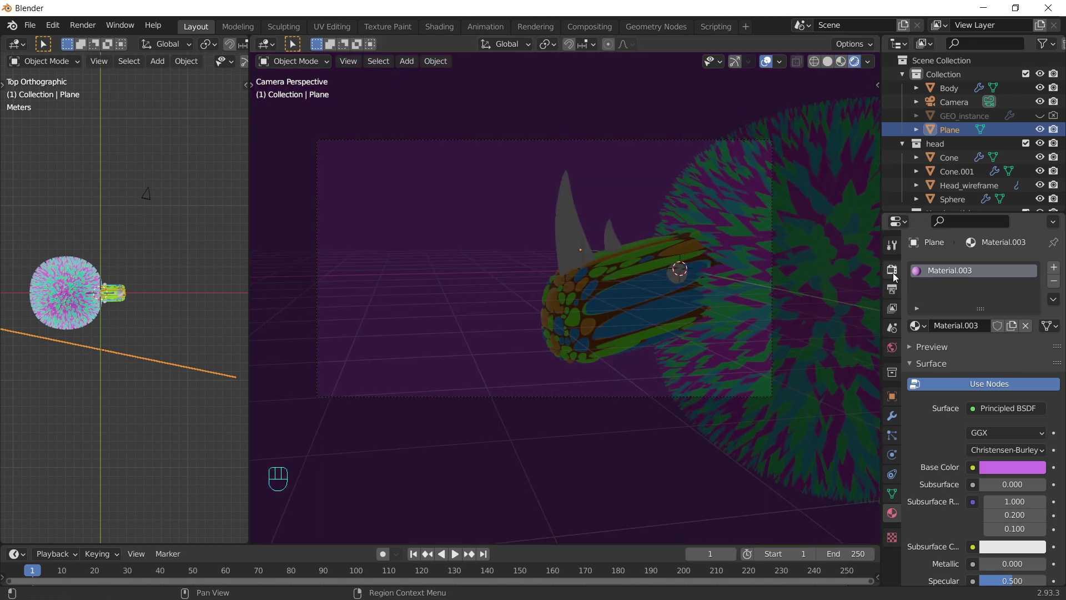
drag(987, 268, 993, 313)
drag(1003, 306, 968, 324)
click(893, 264)
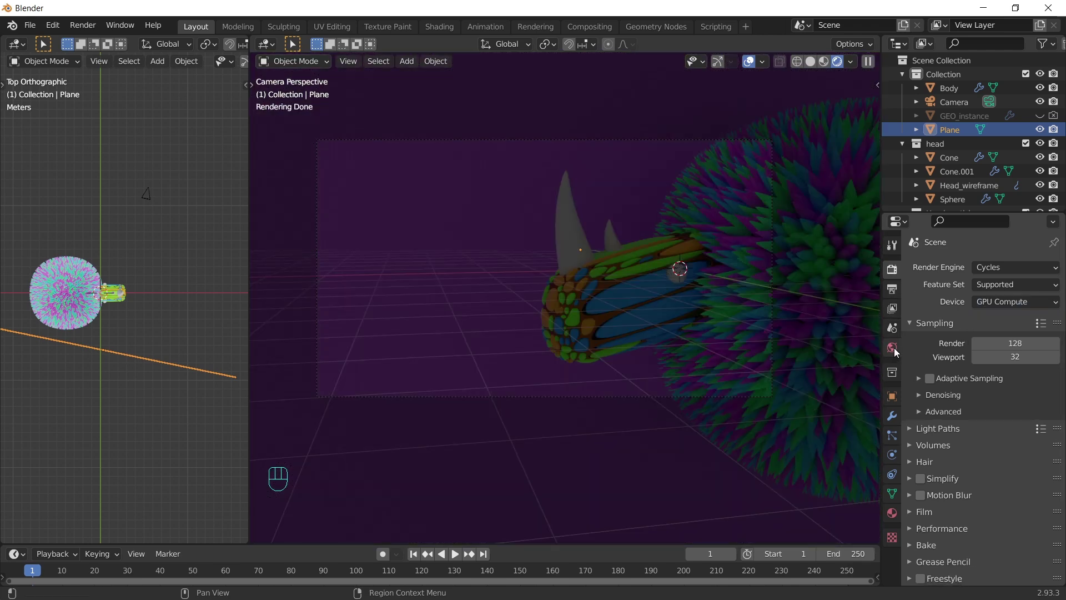
click(898, 353)
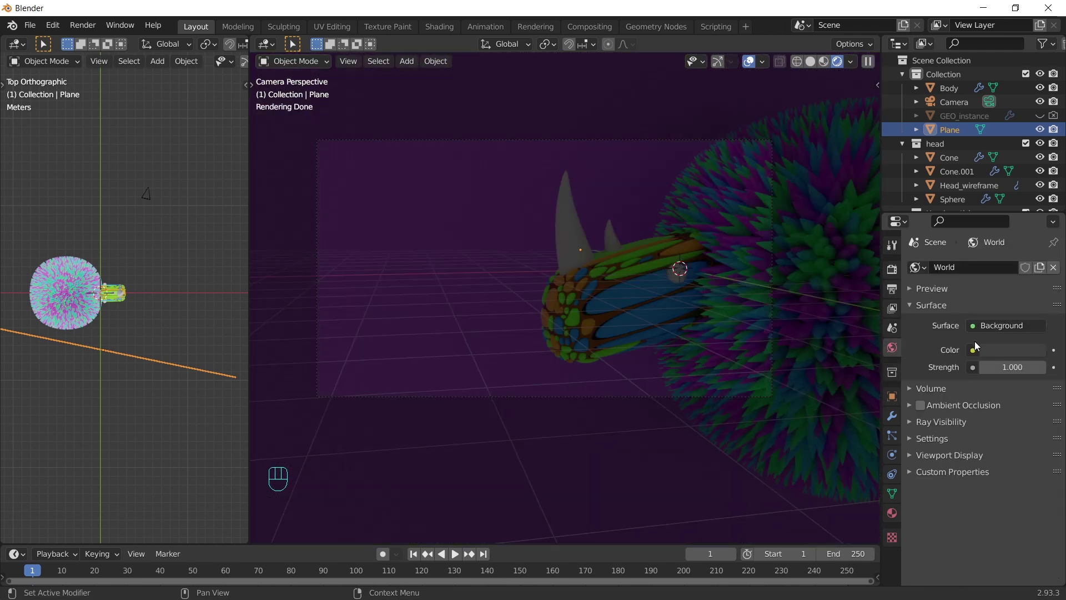
Step: Use pond_4k.exr as the world Environment Texture and limit the rendered preview to the camera border
drag(979, 357, 744, 411)
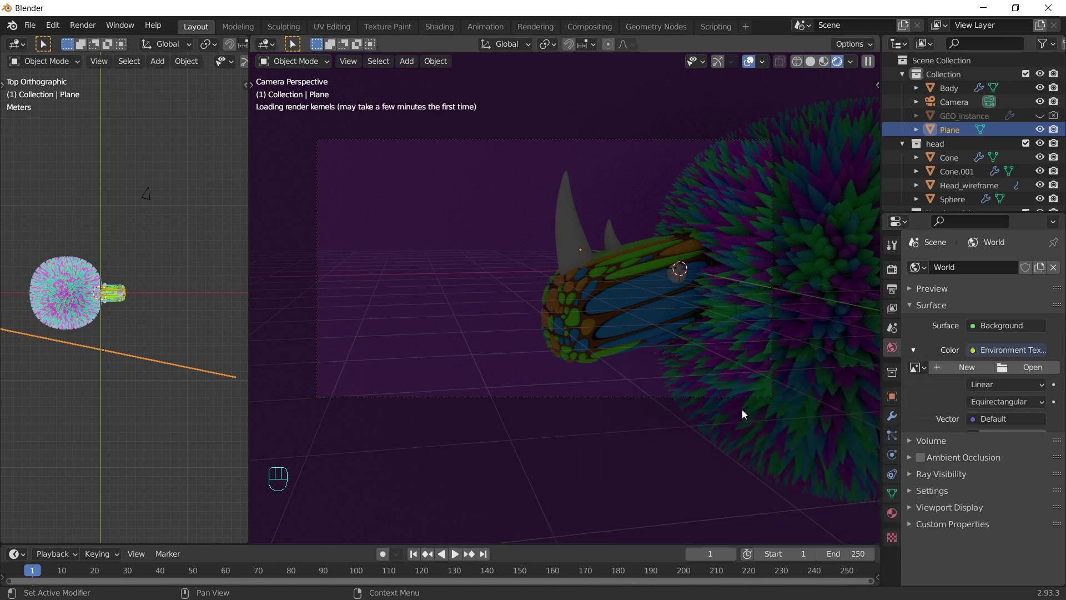
click(1014, 368)
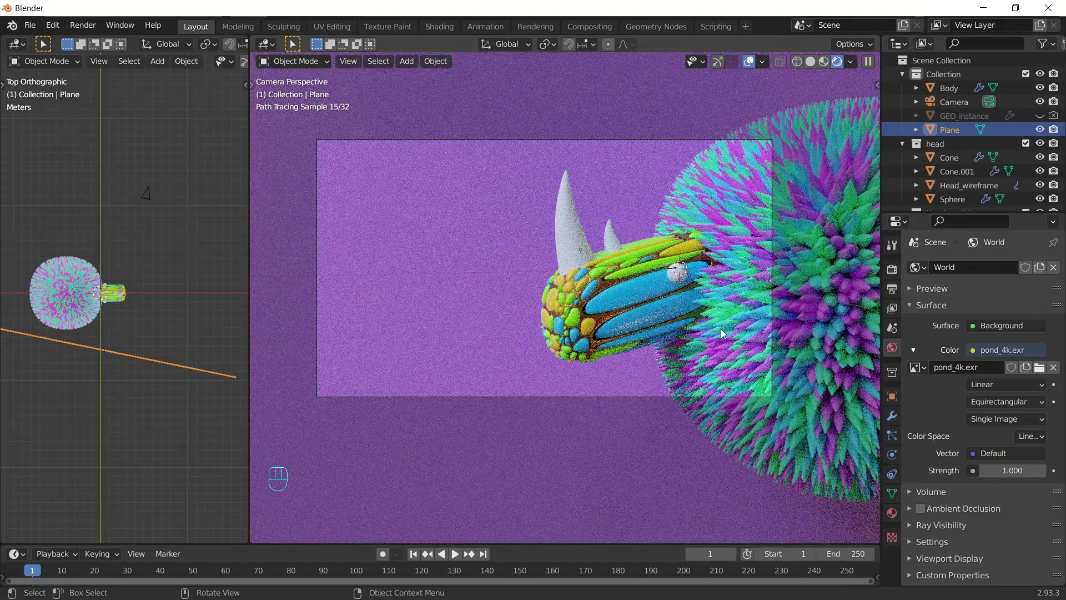
key(ctrl+b)
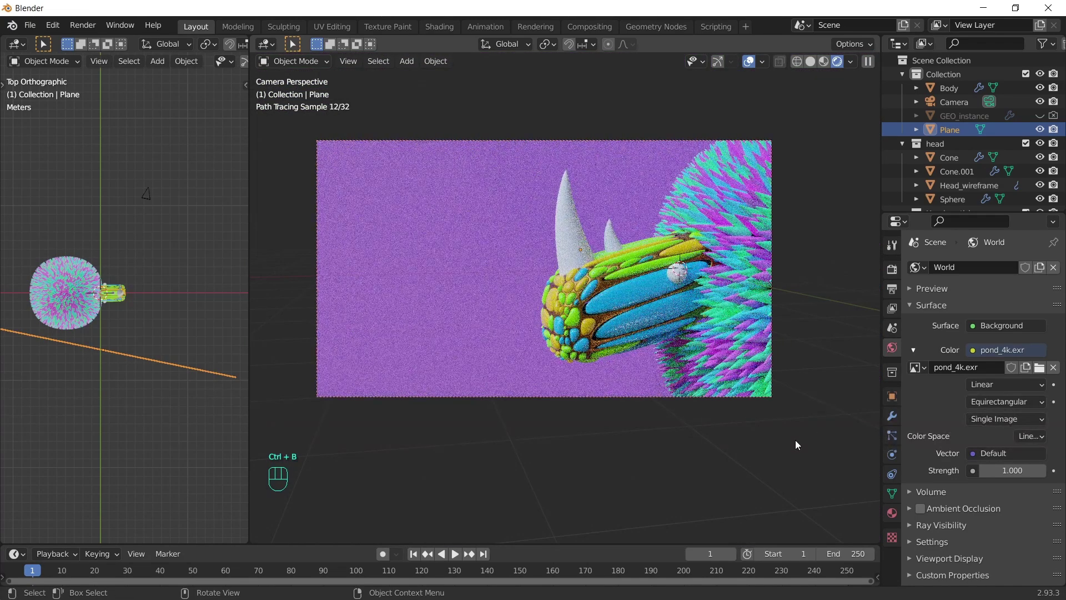
Step: Add an area light, raise it above the scene and aim it at the creature's head
drag(100, 248, 45, 218)
key(shift+a)
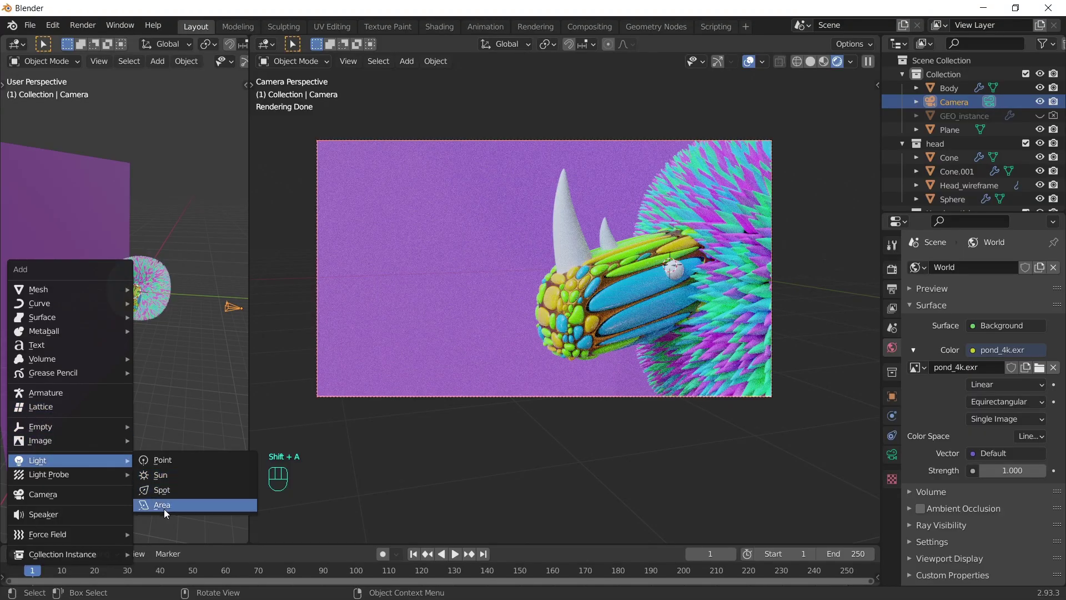
key(g)
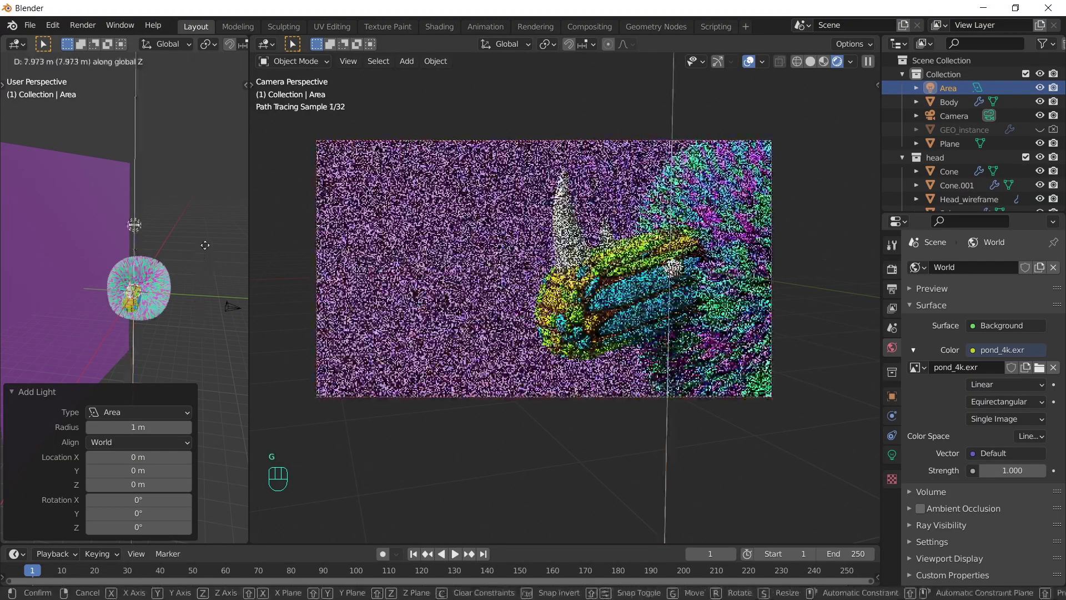
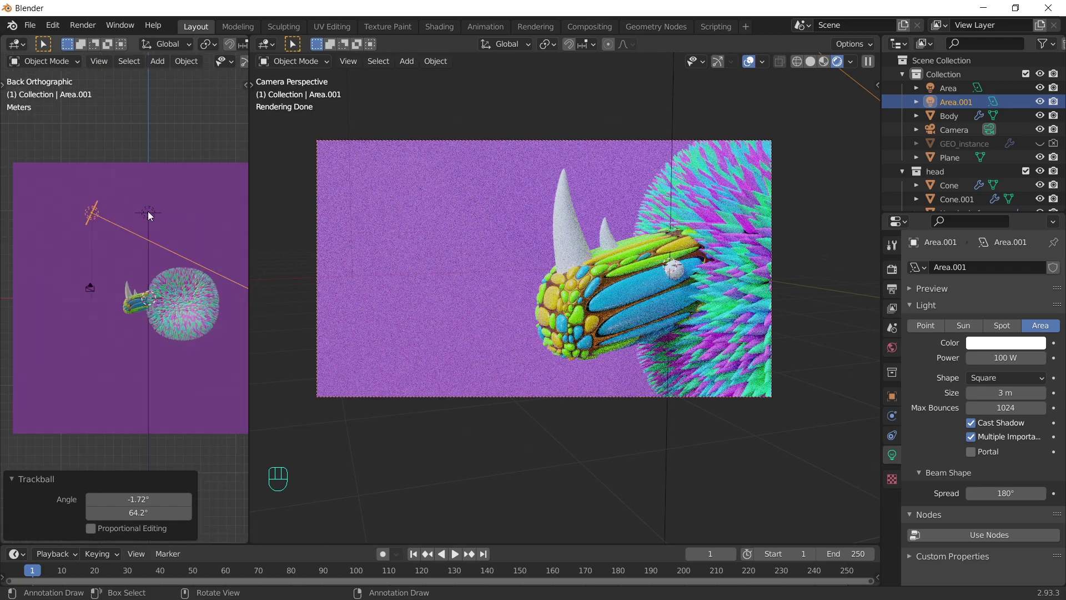
key(g)
key(r)
key(g)
key(r)
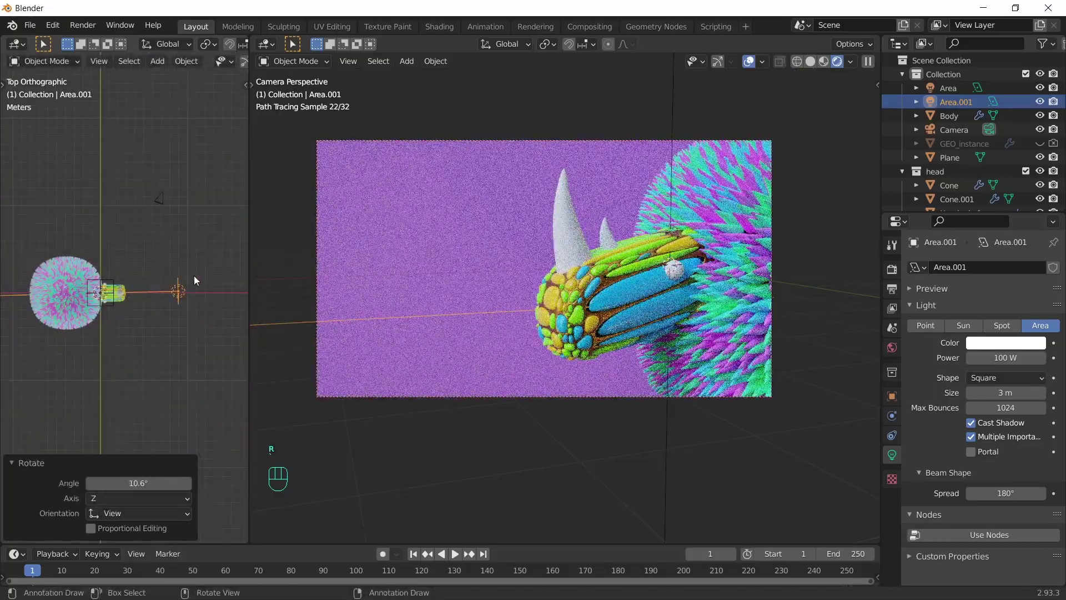
key(g)
key(r)
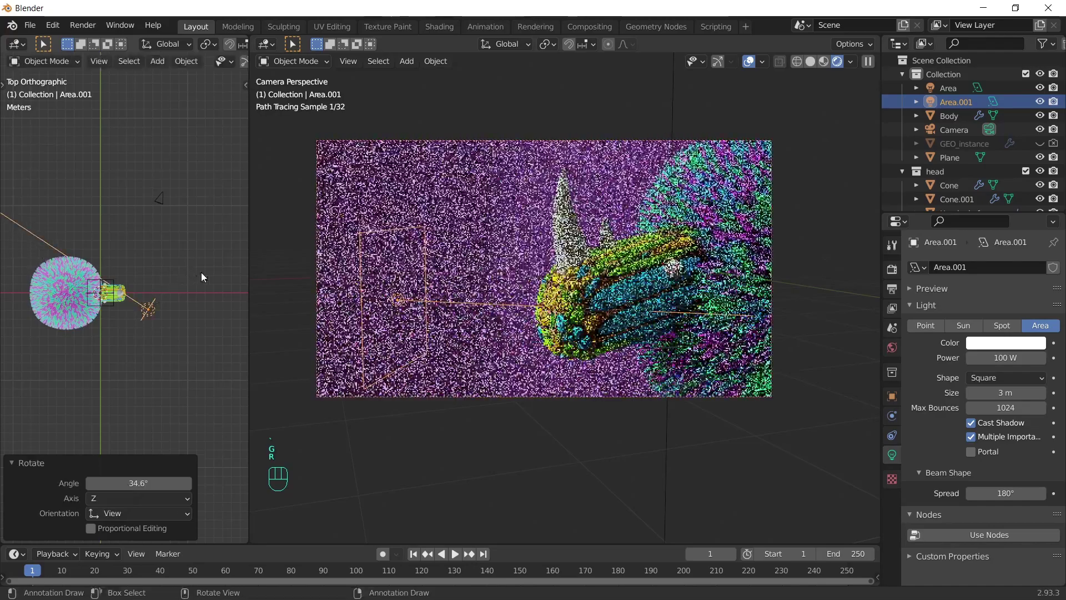
key(g)
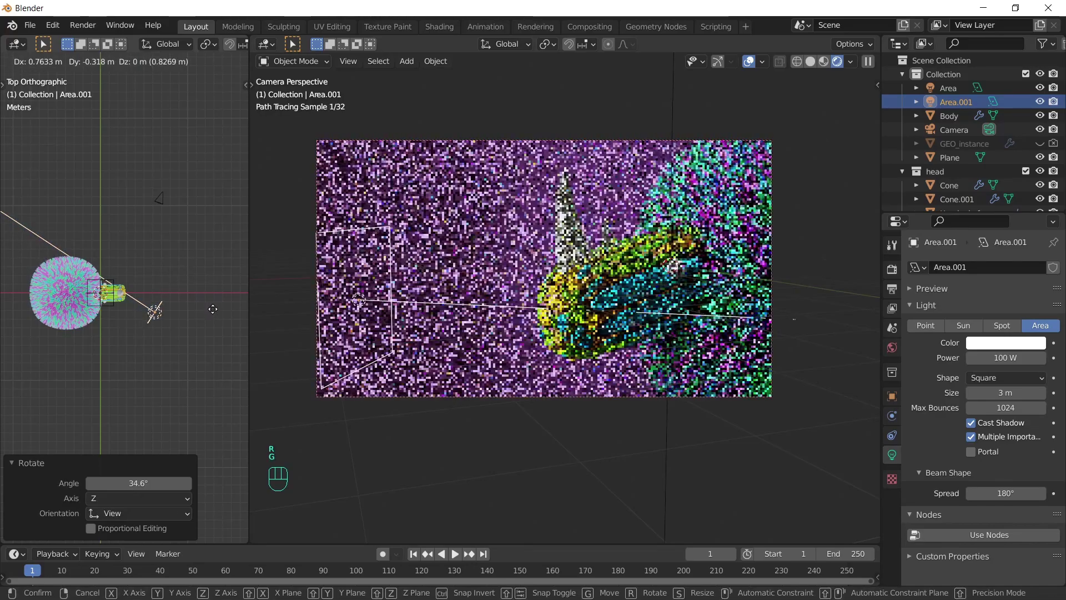
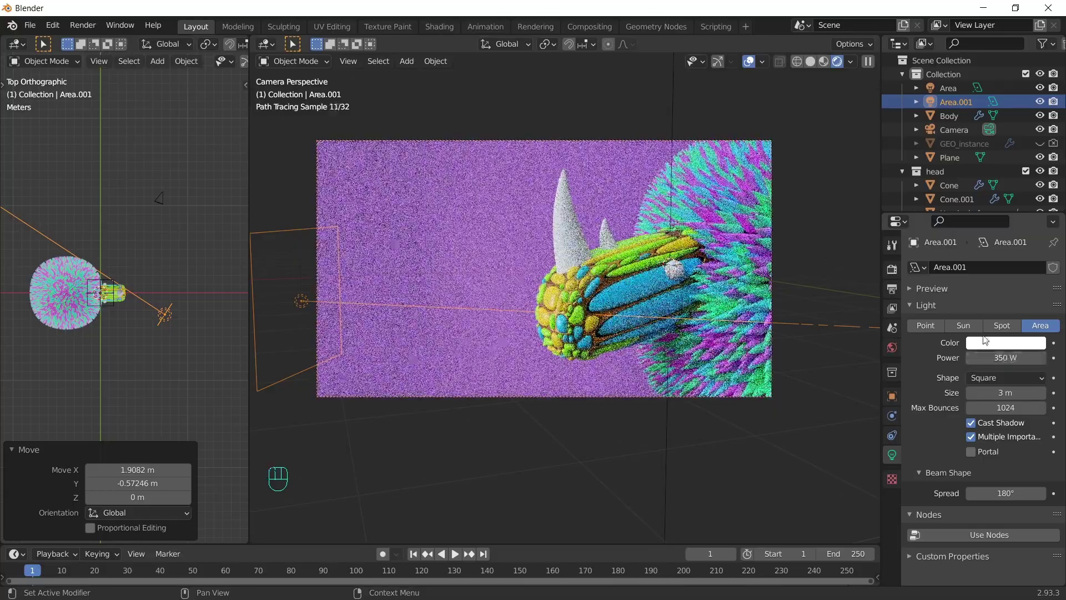
Step: Duplicate the light to the other side, tint the lights cyan (250 W) and pink (350 W), and nudge the camera framing
key(shift+d)
key(r)
key(g)
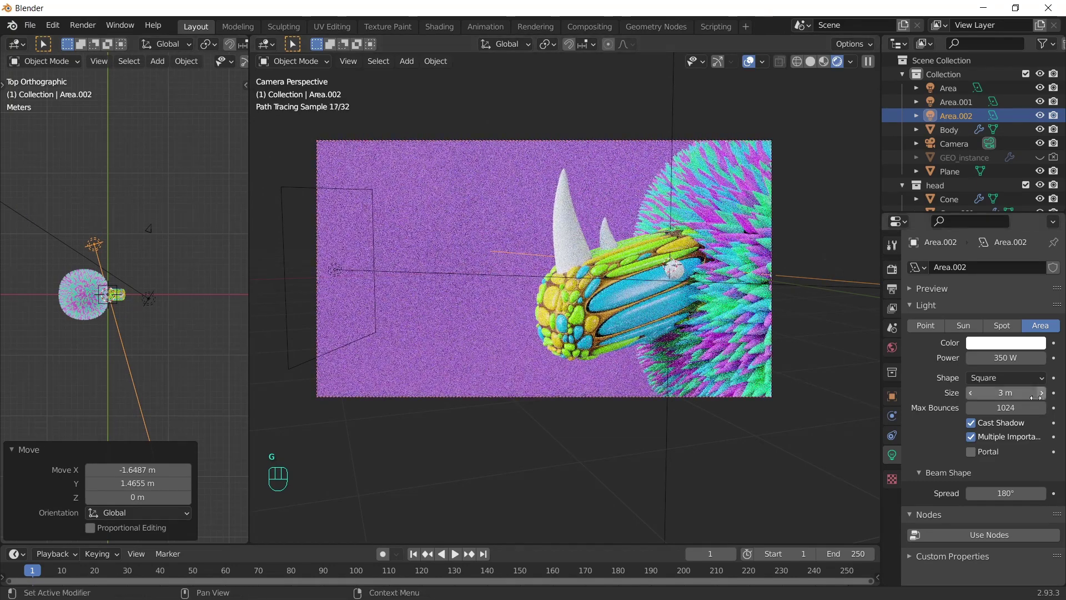
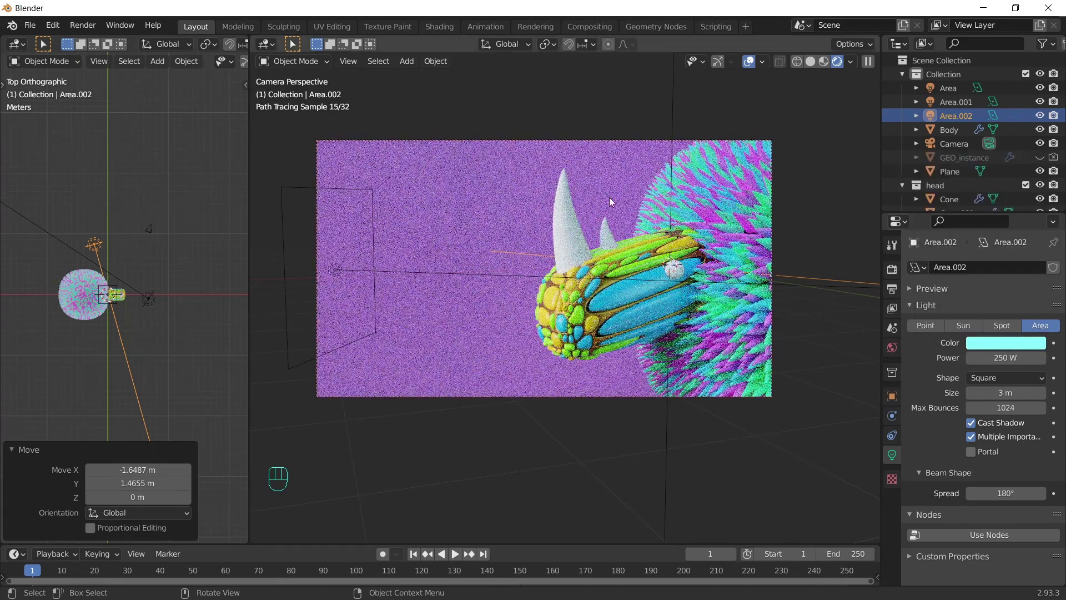
click(153, 304)
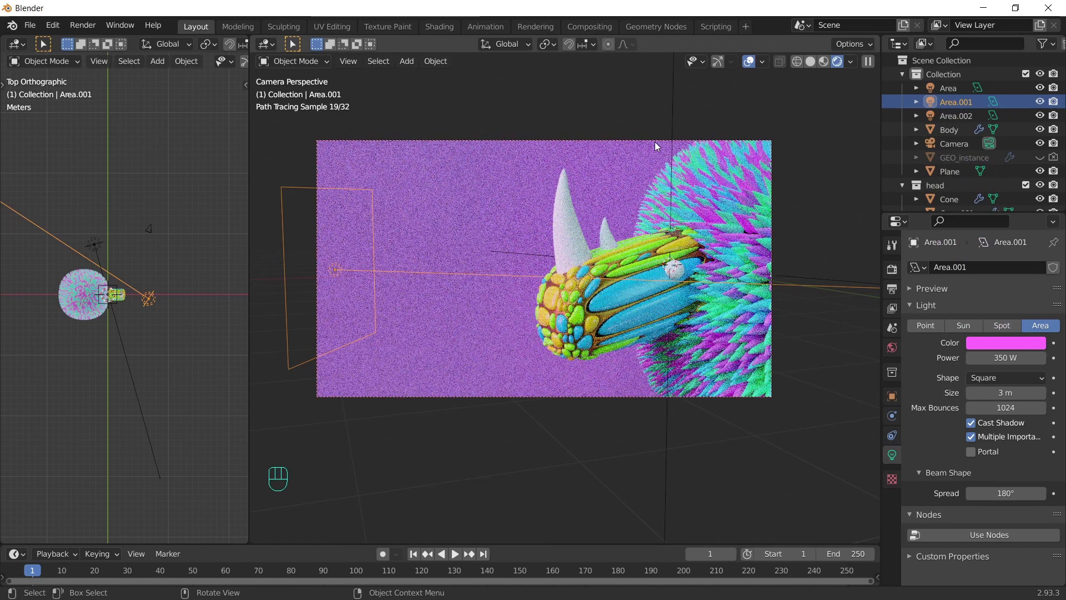
click(656, 143)
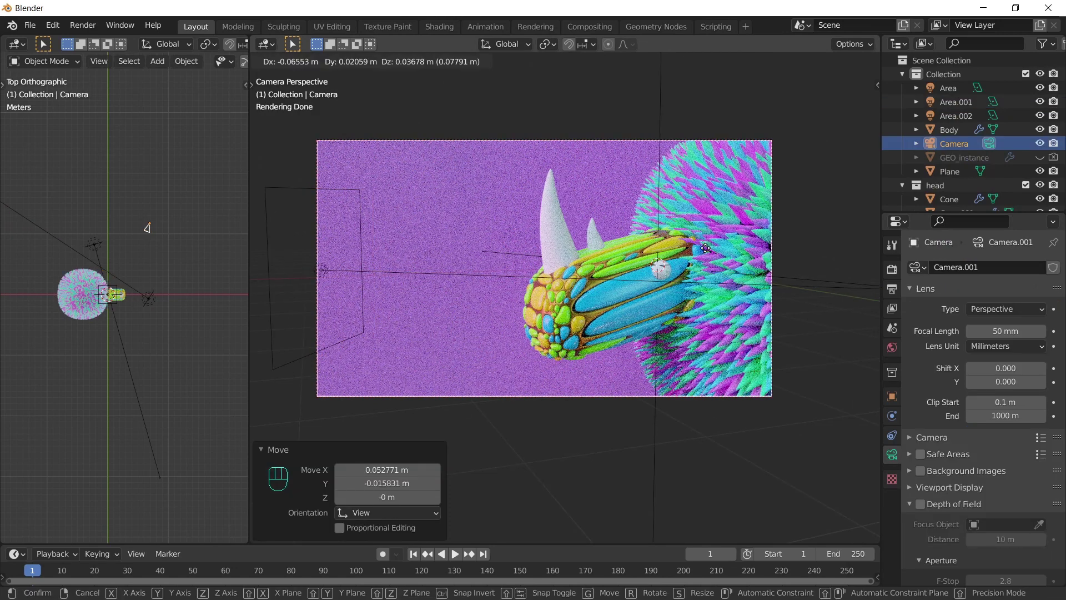
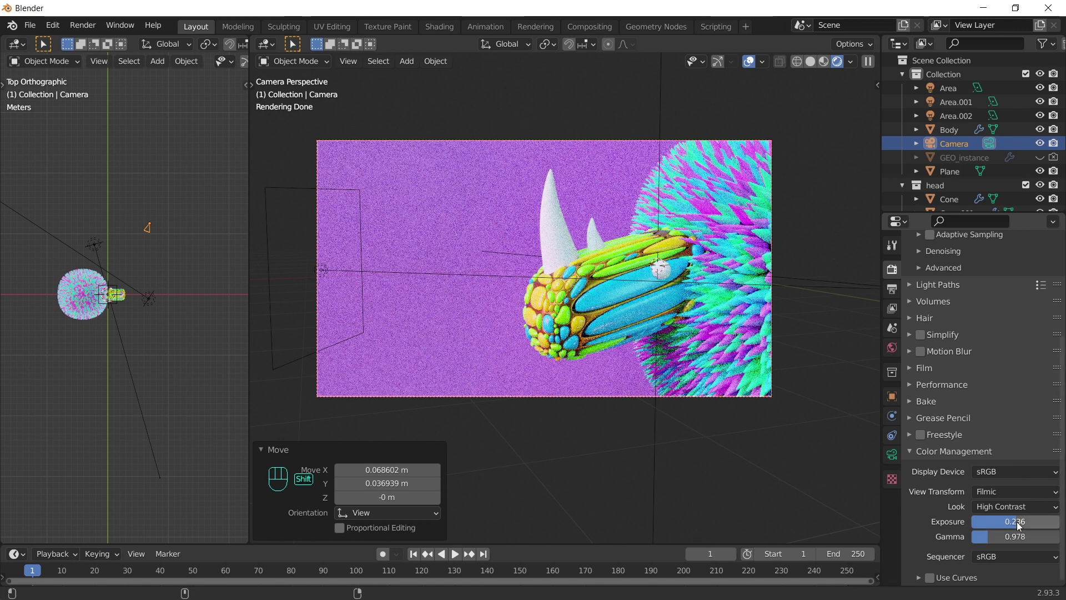
Step: Enable camera depth of field at 12 m focus distance with F-stop 0.3, then render the final image
click(895, 461)
click(925, 440)
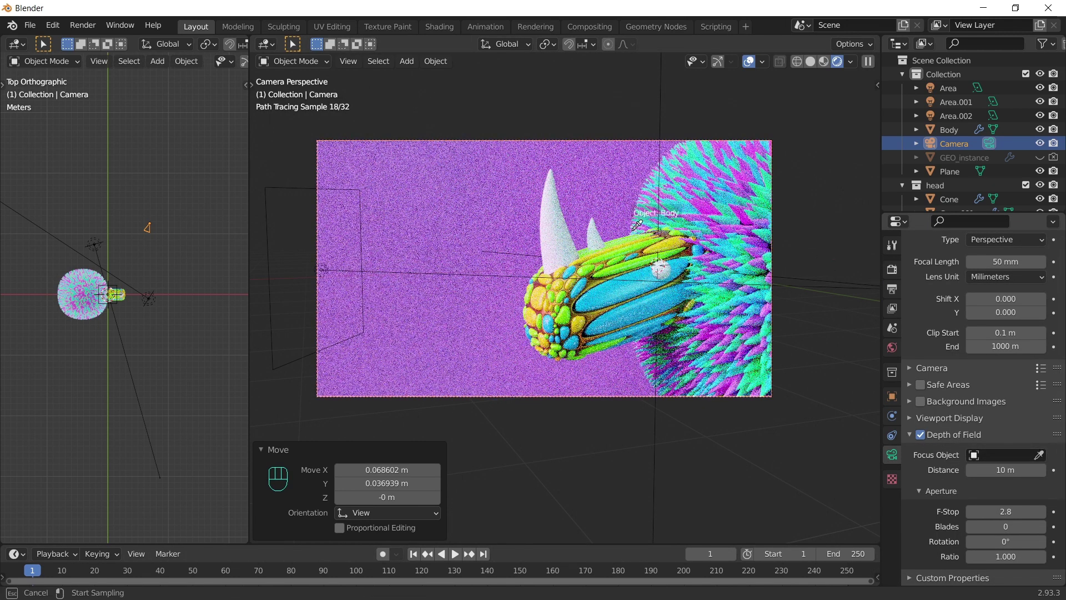
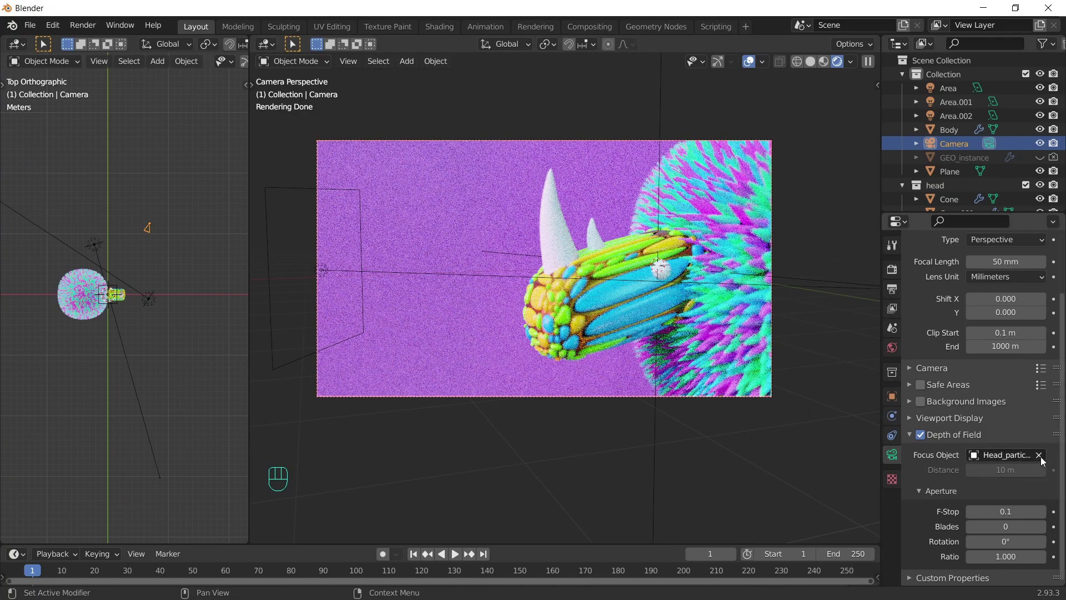
key(e)
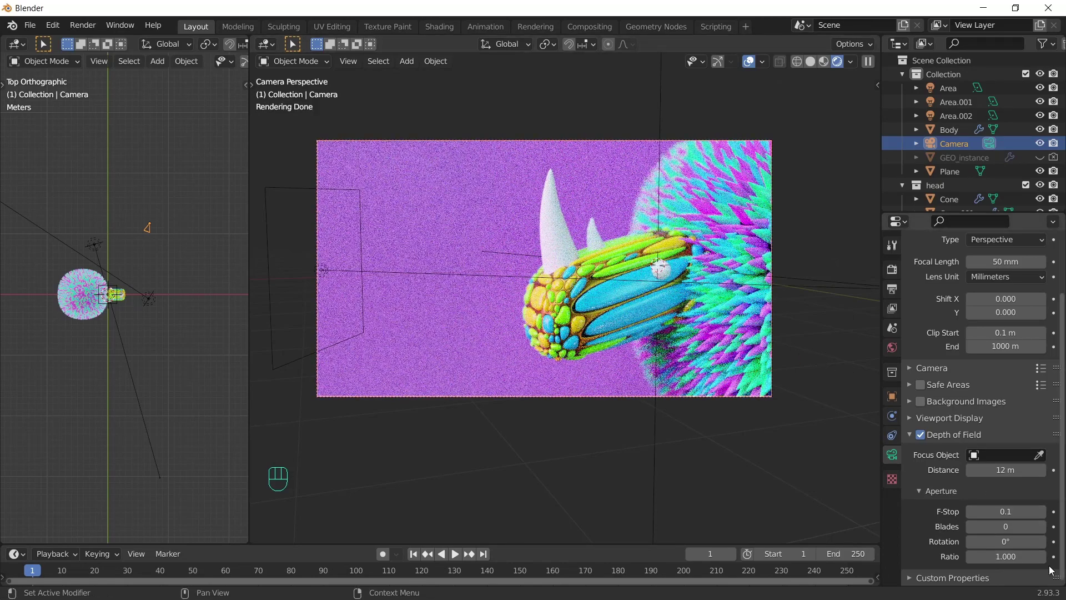
click(1040, 514)
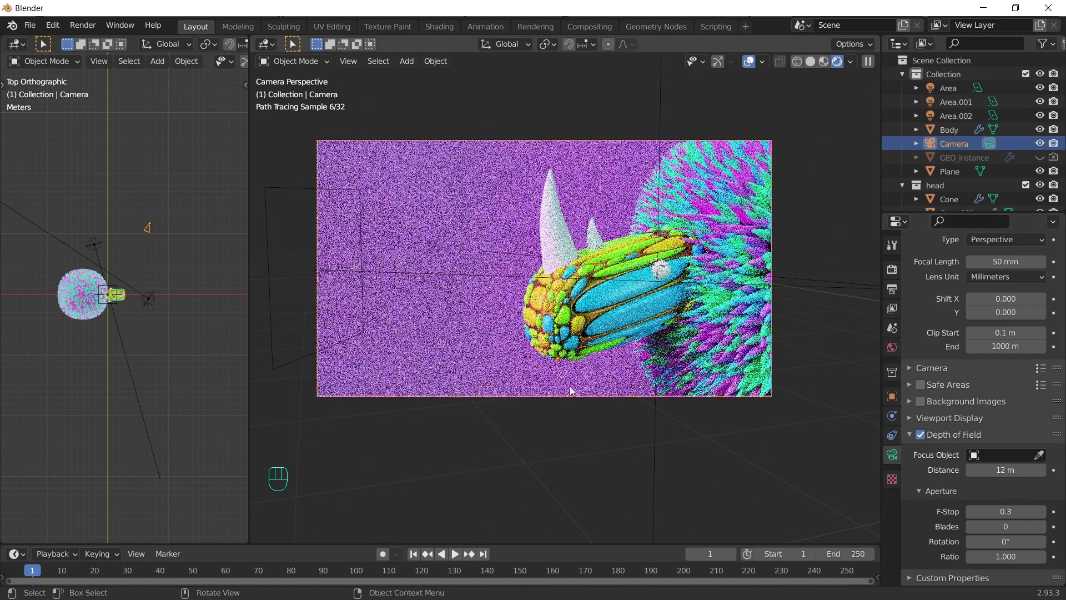
click(553, 465)
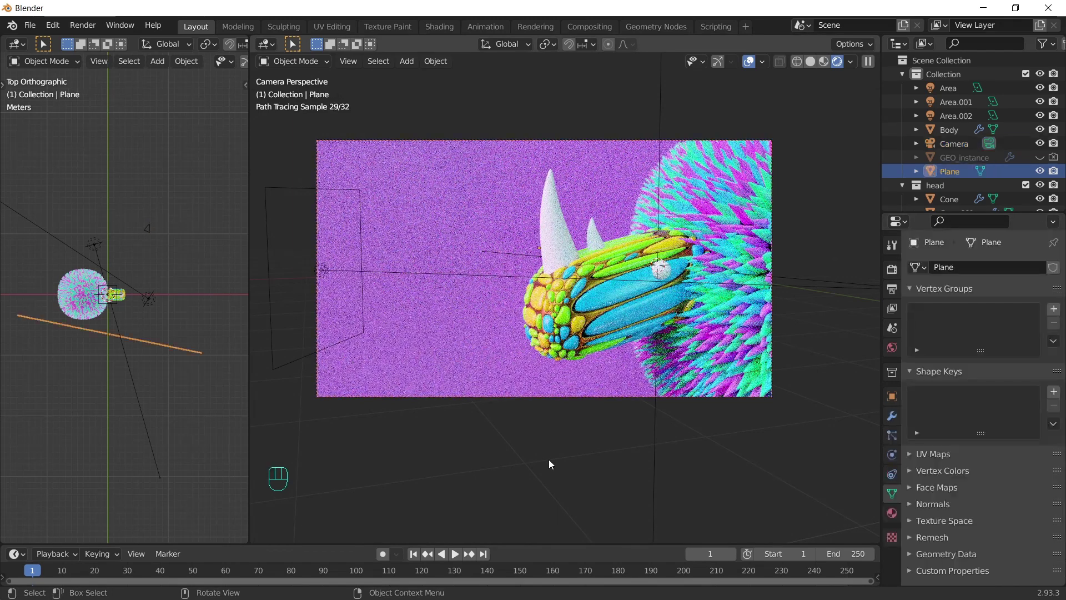